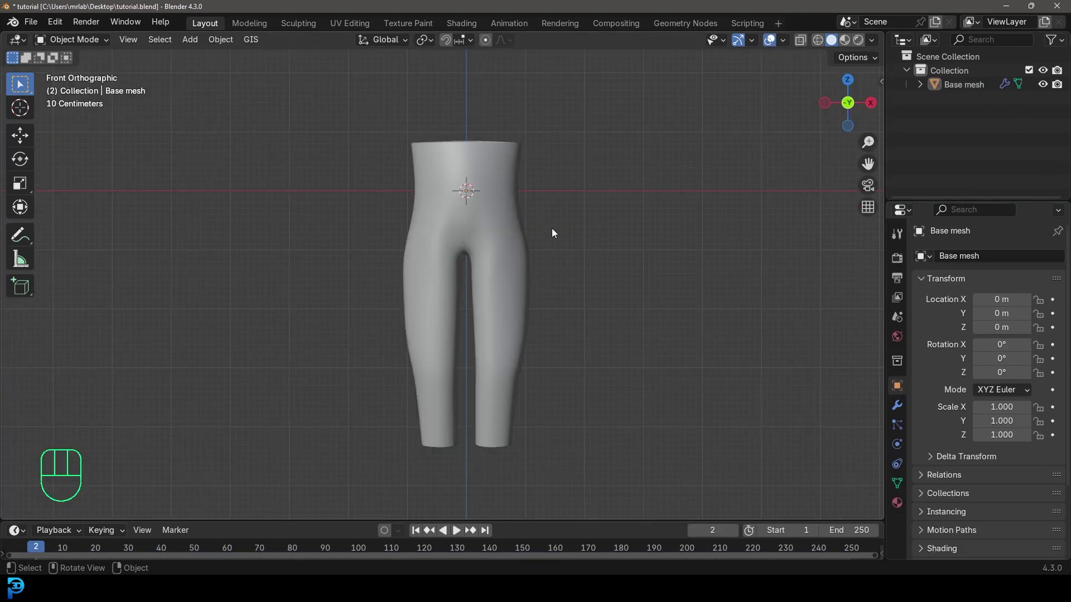
Select the leg base mesh and frame it in the front orthographic view
left_click(429, 167)
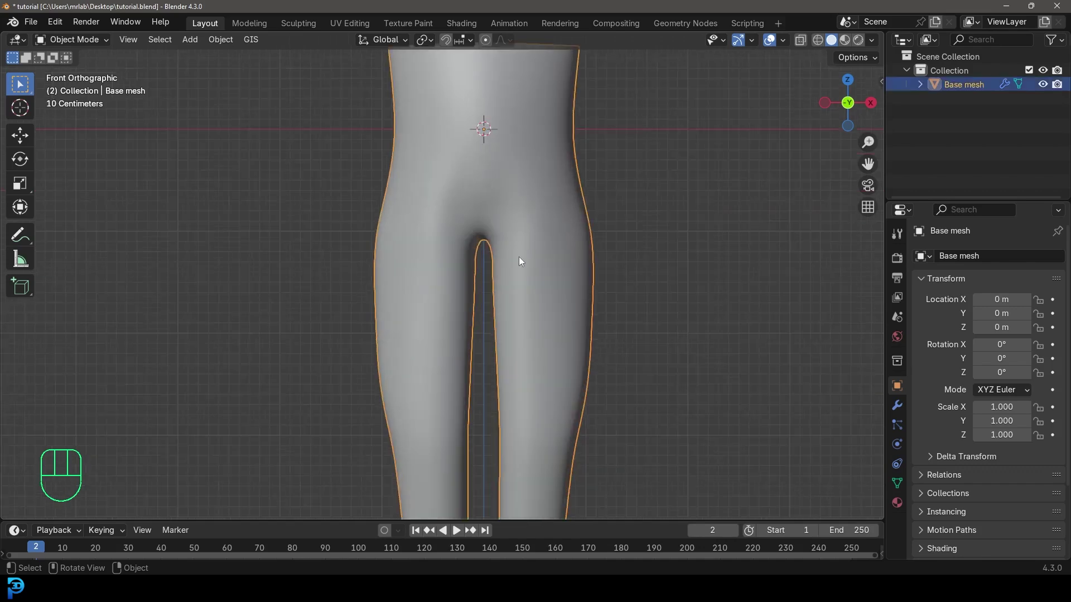
key("Tab")
key("Tab")
left_click_drag(545, 222, 479, 243)
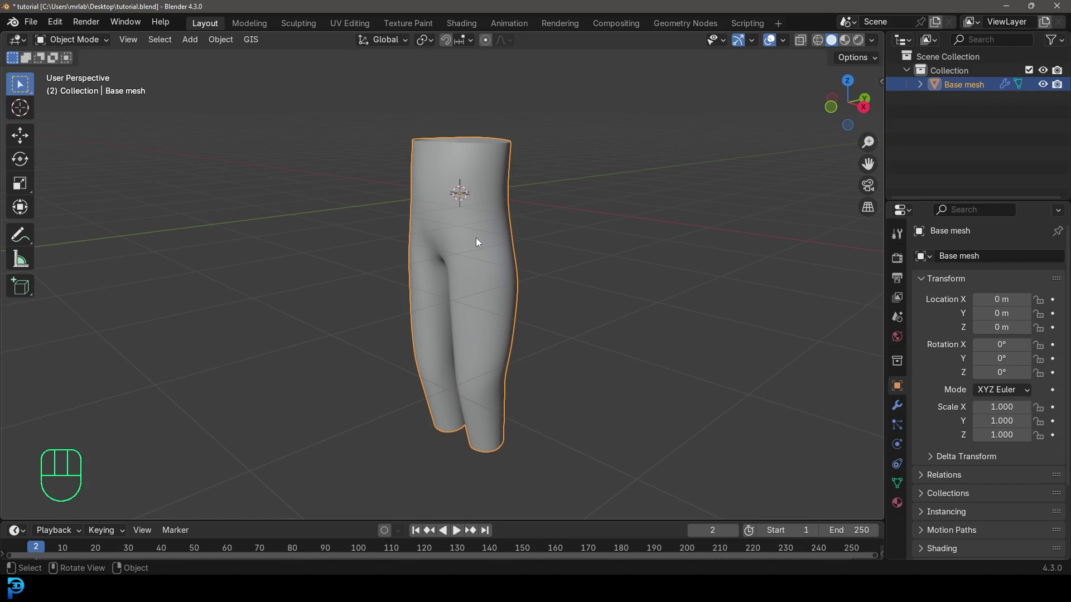
key("KP_1")
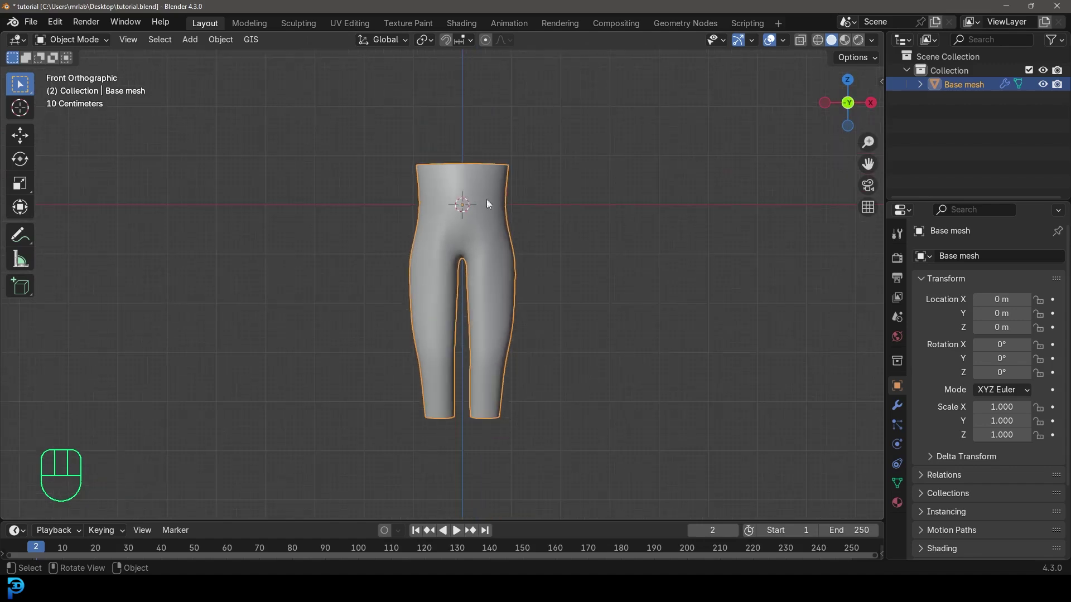
left_click_drag(501, 248, 494, 273)
Add a circle mesh at the origin ringing the base mesh at waist height
key("shift+a")
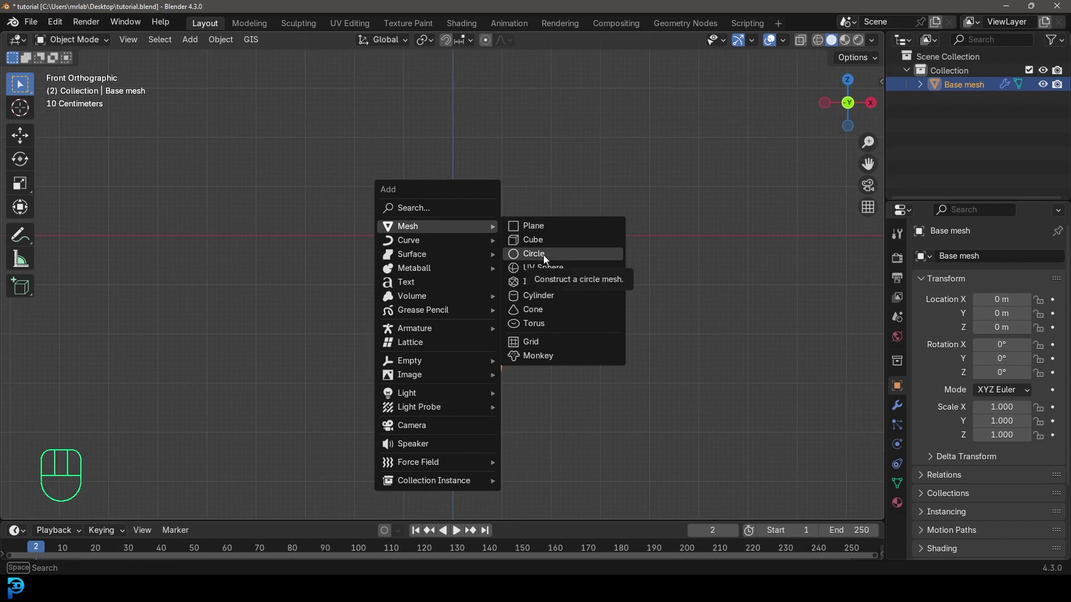
left_click_drag(519, 189, 448, 243)
left_click_drag(592, 261, 483, 229)
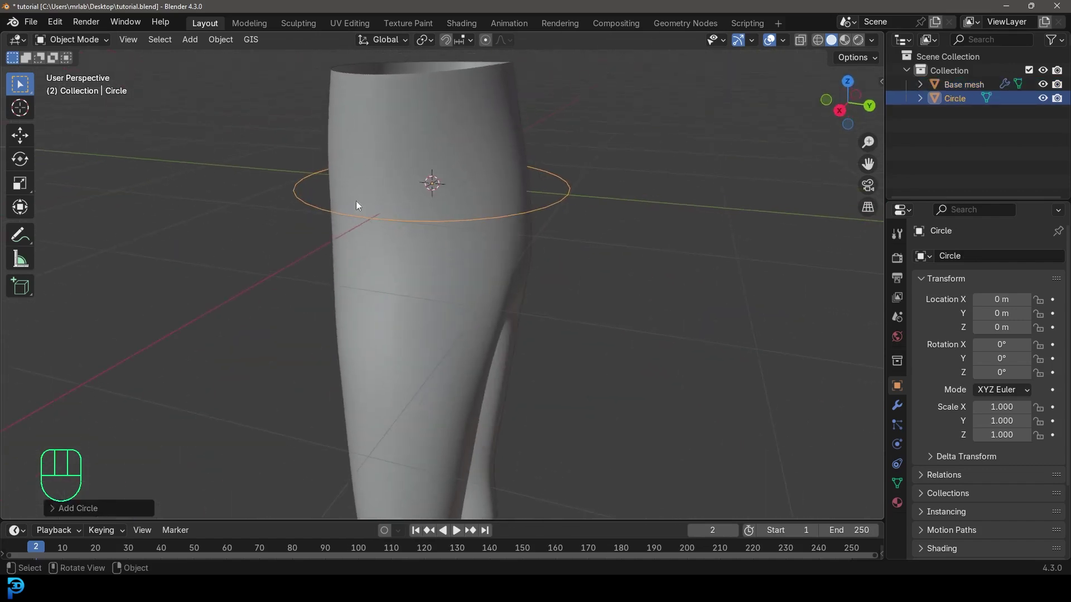
left_click_drag(378, 237, 584, 223)
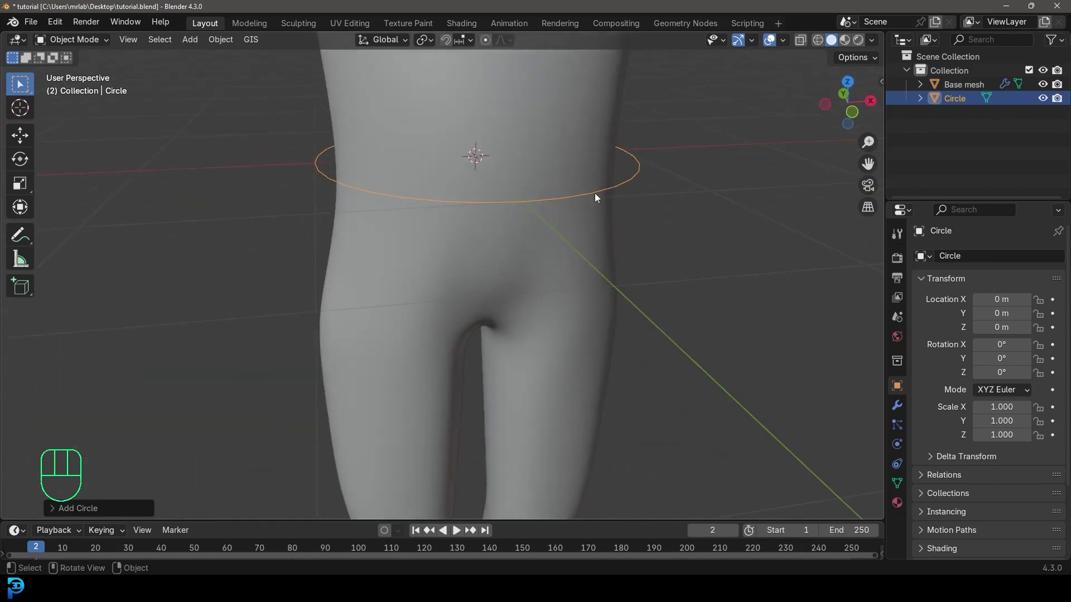
key("KP_1")
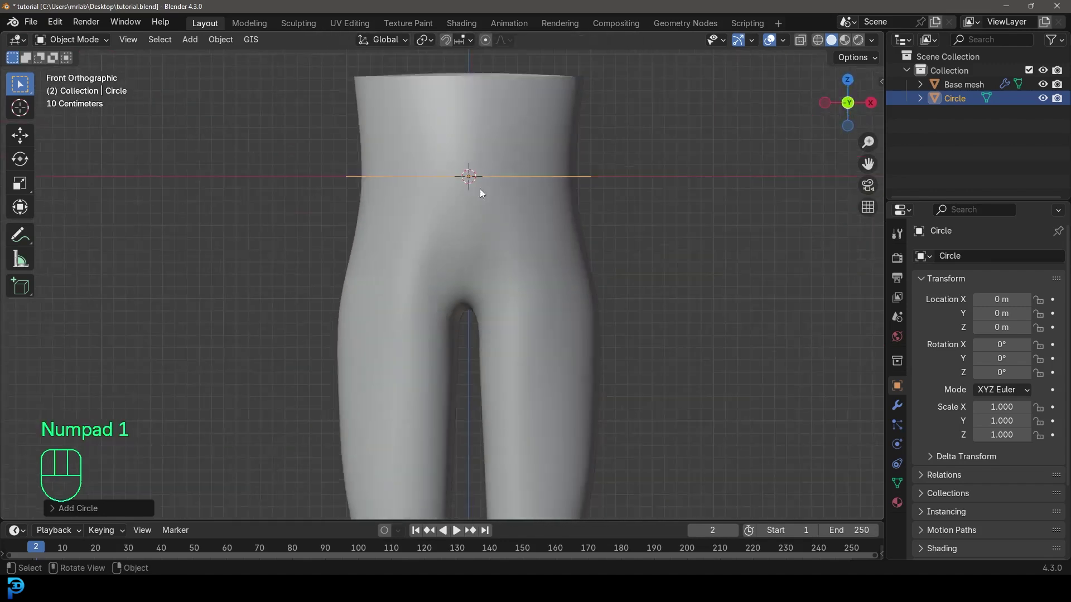
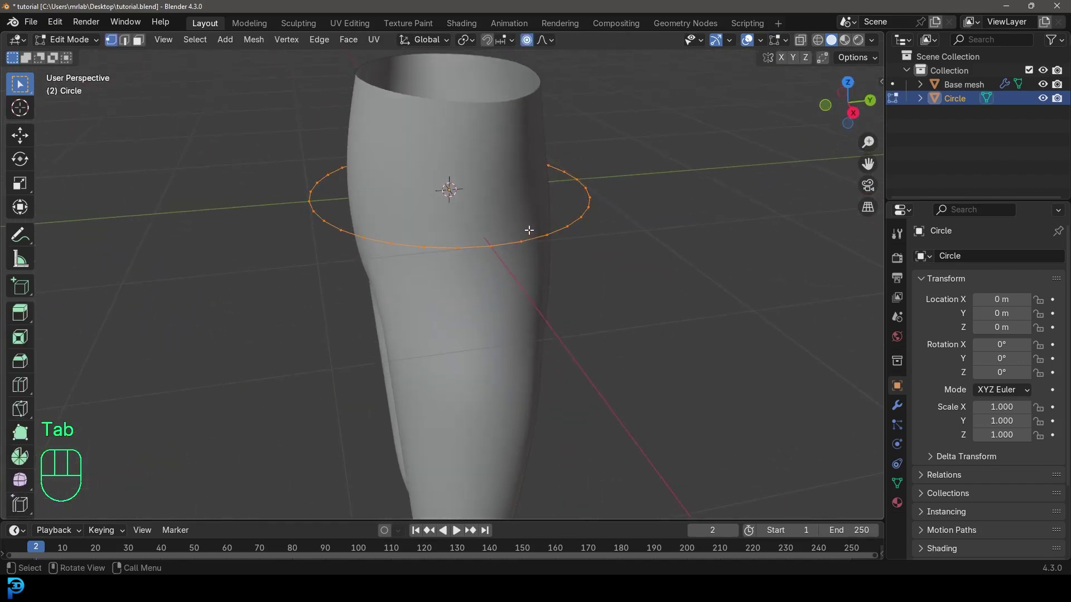
Stretch the ring front-to-back into an oval around the hips with proportional editing
left_click_drag(549, 43, 543, 46)
middle_click(520, 218)
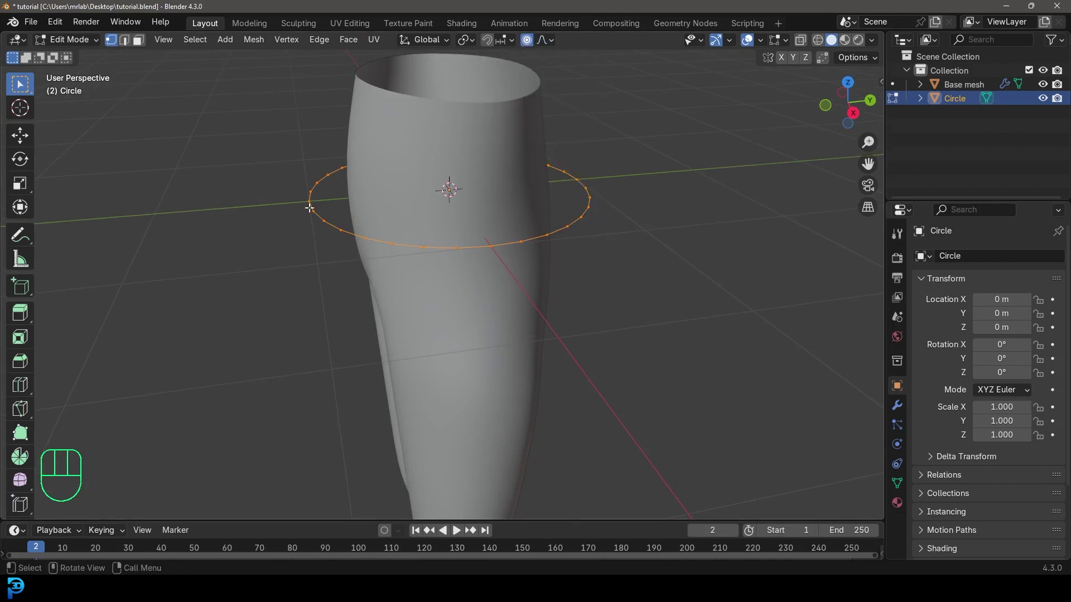
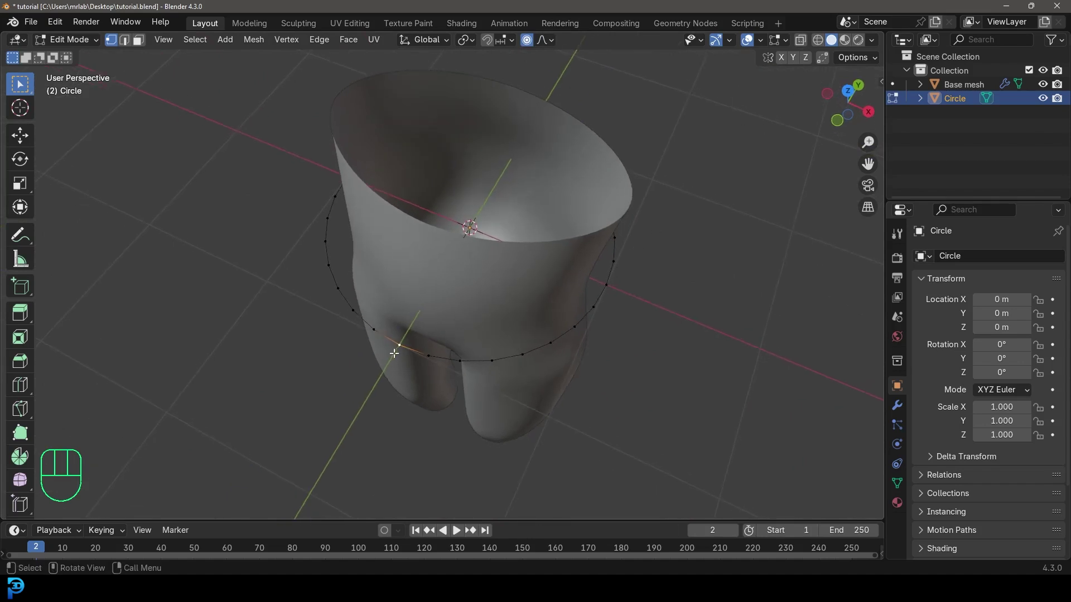
key("g")
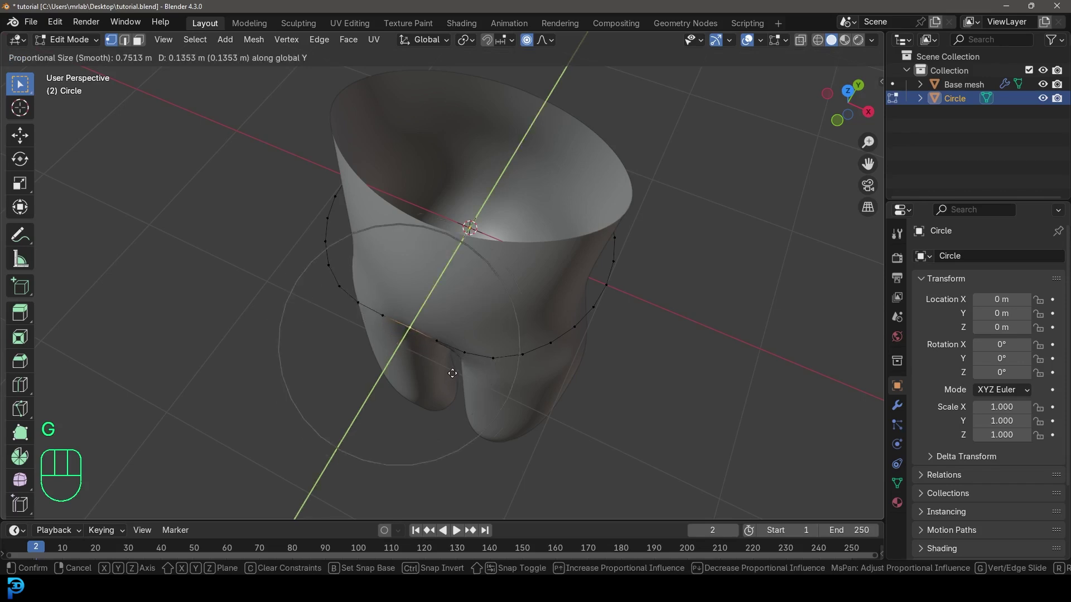
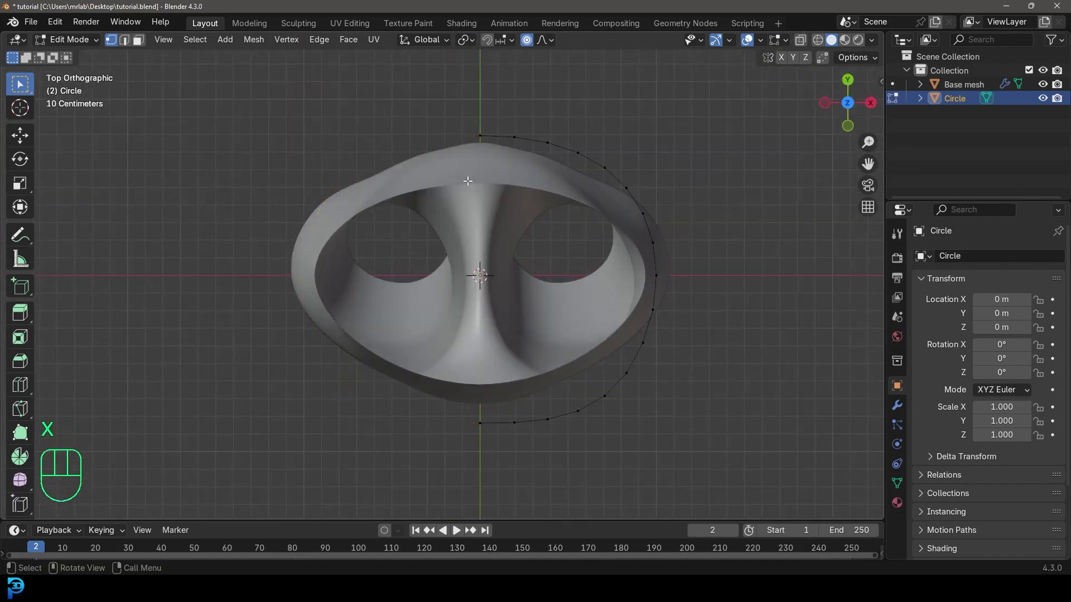
Select the half ring and add a Mirror modifier with clipping to the circle
left_click_drag(511, 159, 713, 473)
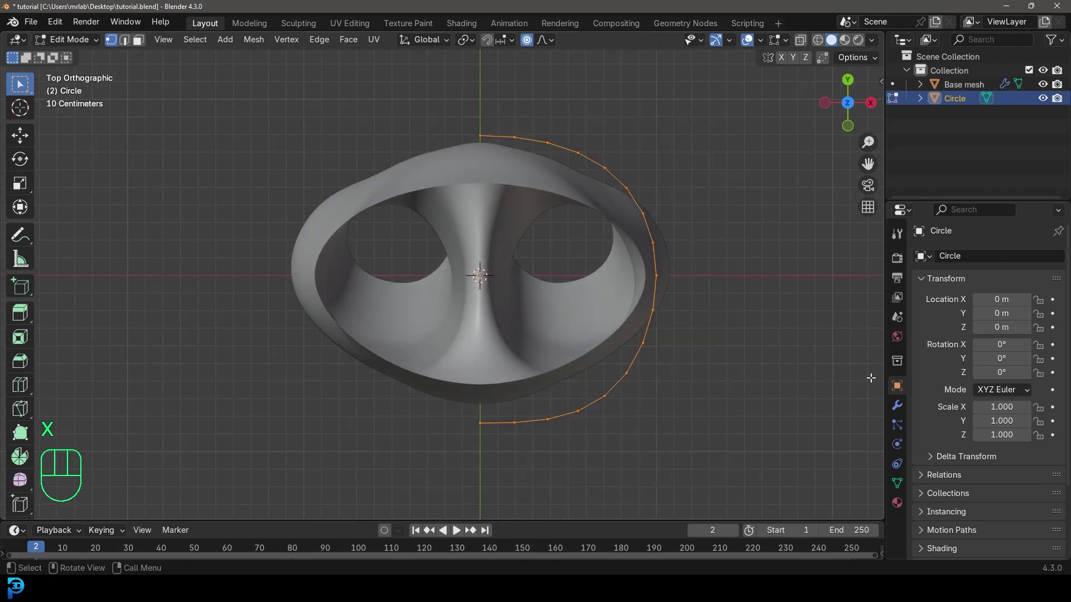
left_click(900, 407)
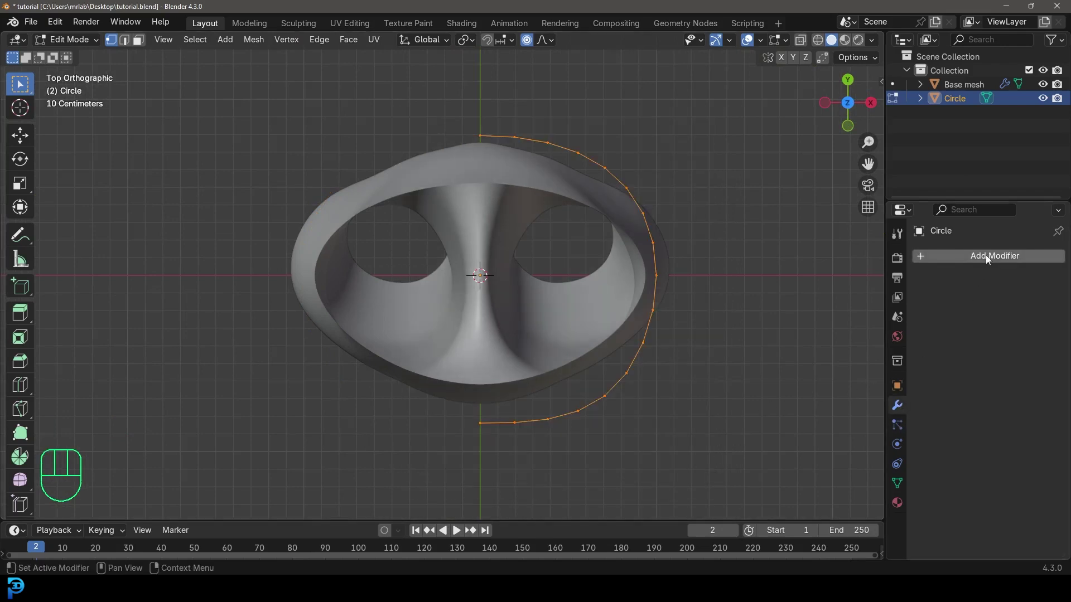
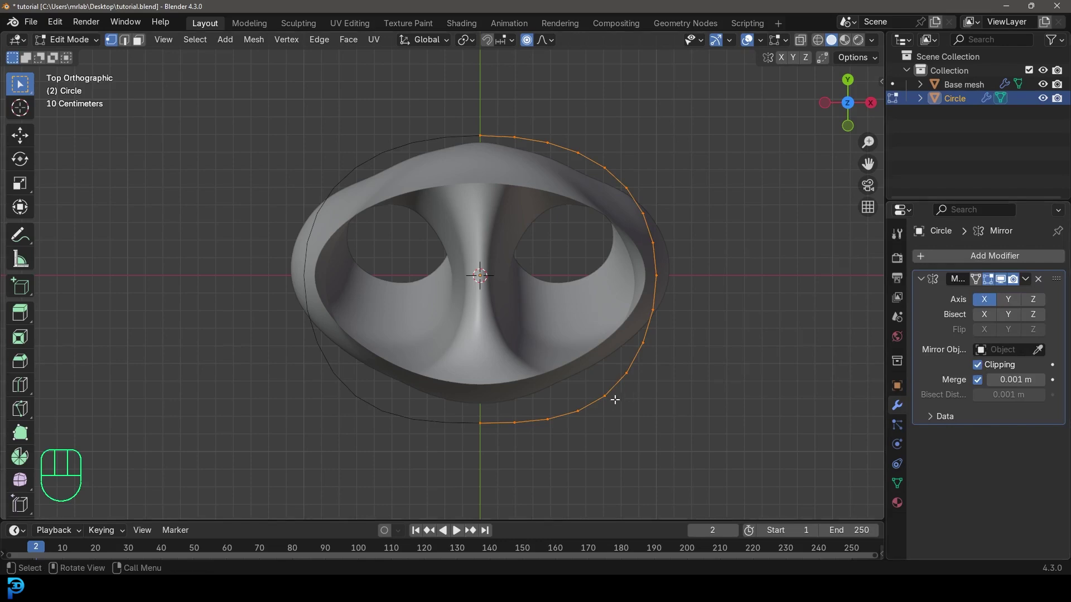
Nudge ring vertices with soft falloff so the mirrored oval hugs the hip outline
key("g")
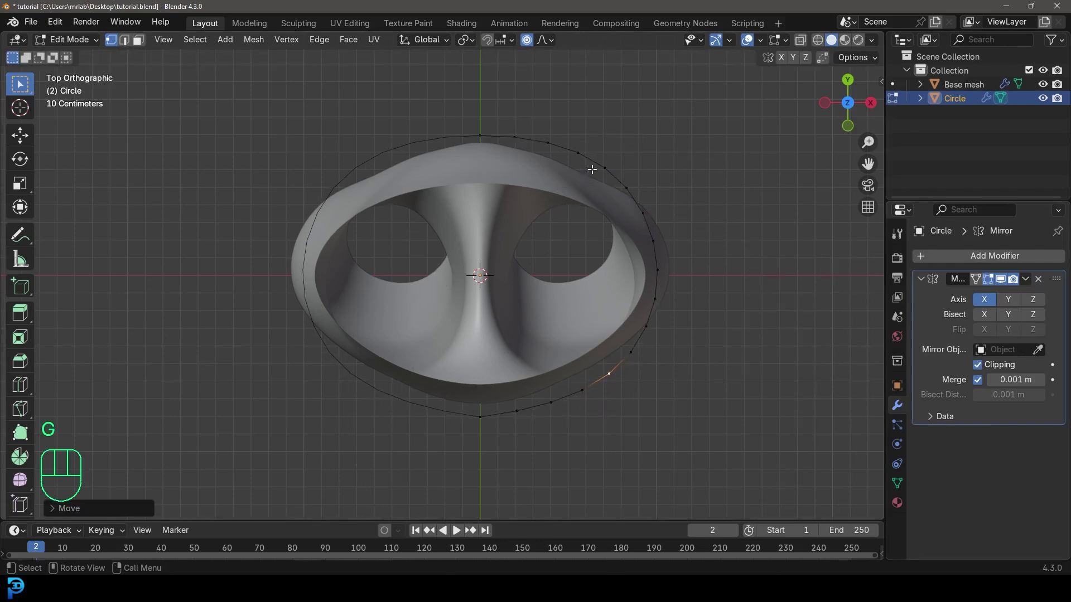
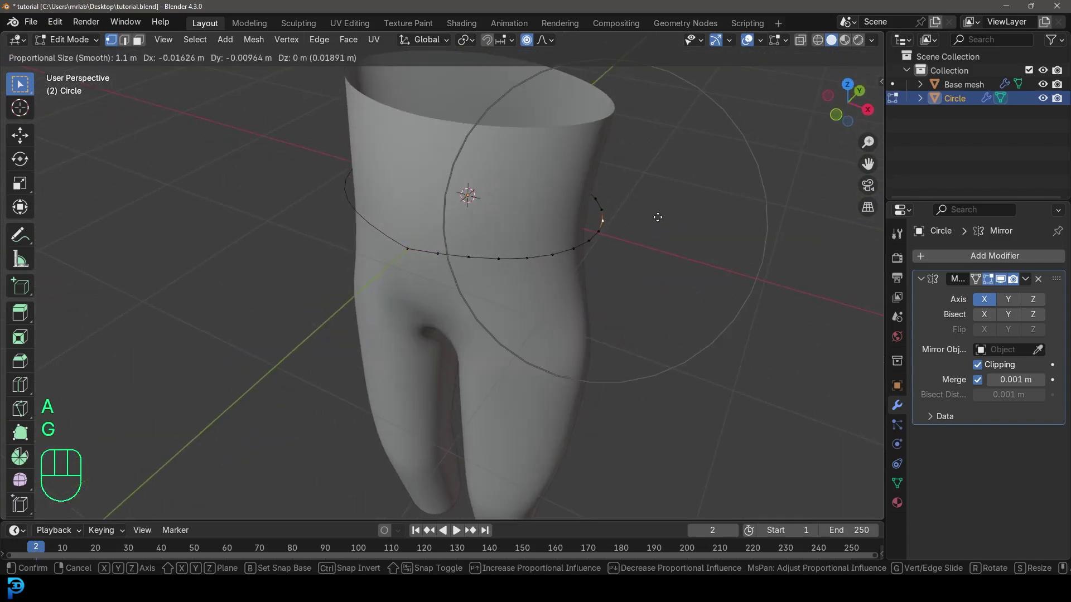
key("KP_7")
key("g")
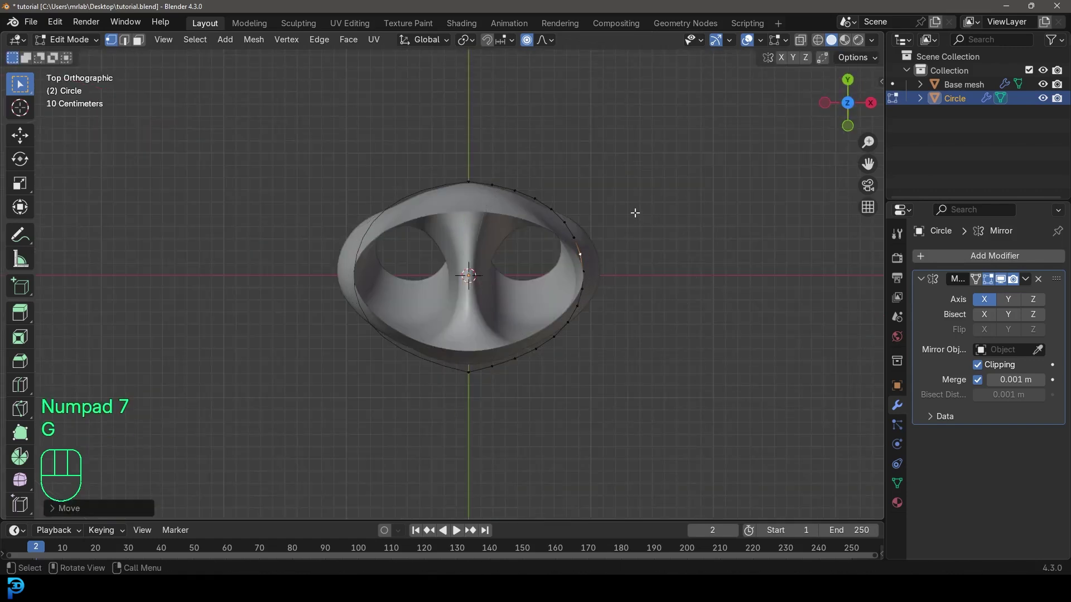
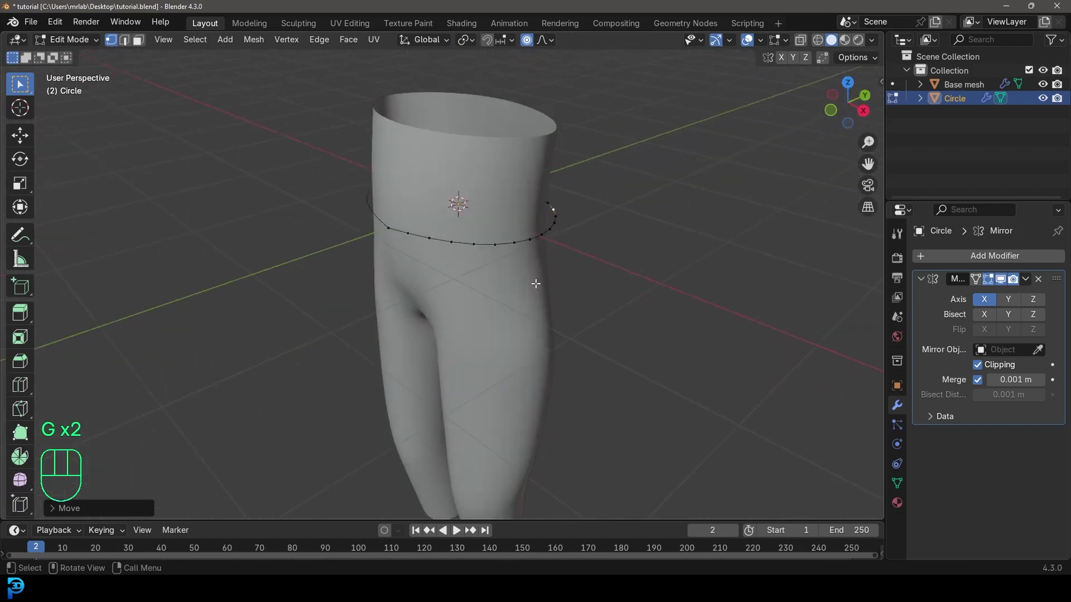
Extrude the whole waist ring downward into a skirt tube reaching mid-thigh
key("a")
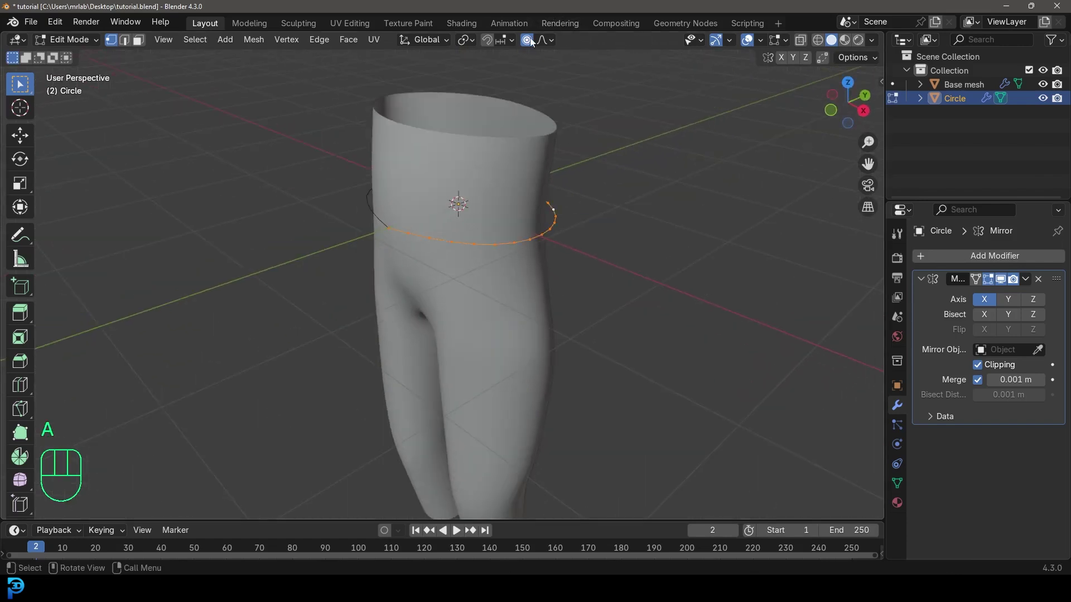
left_click(533, 42)
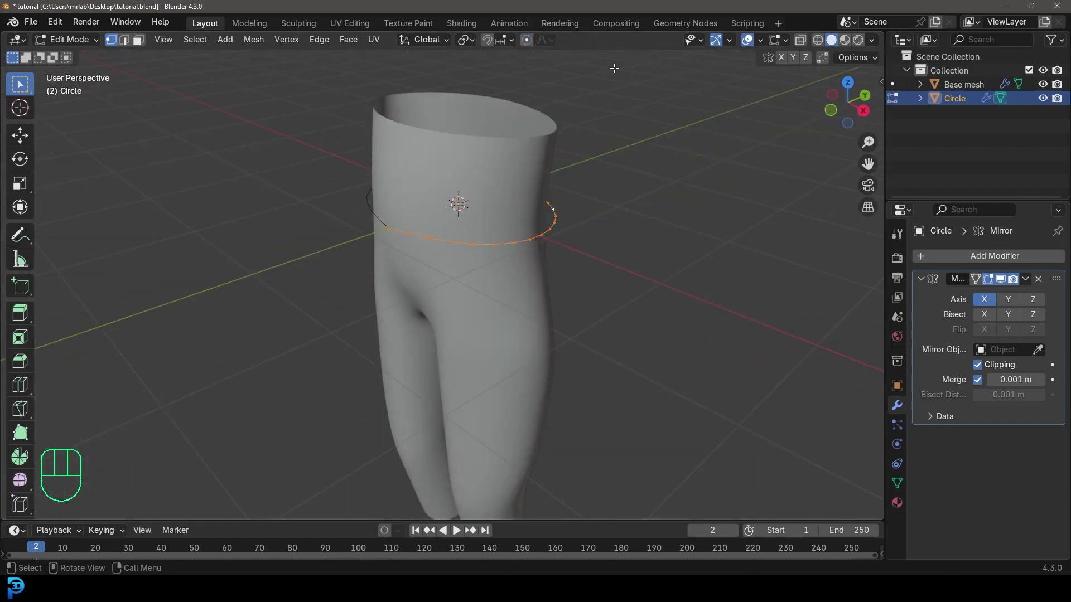
key("KP_1")
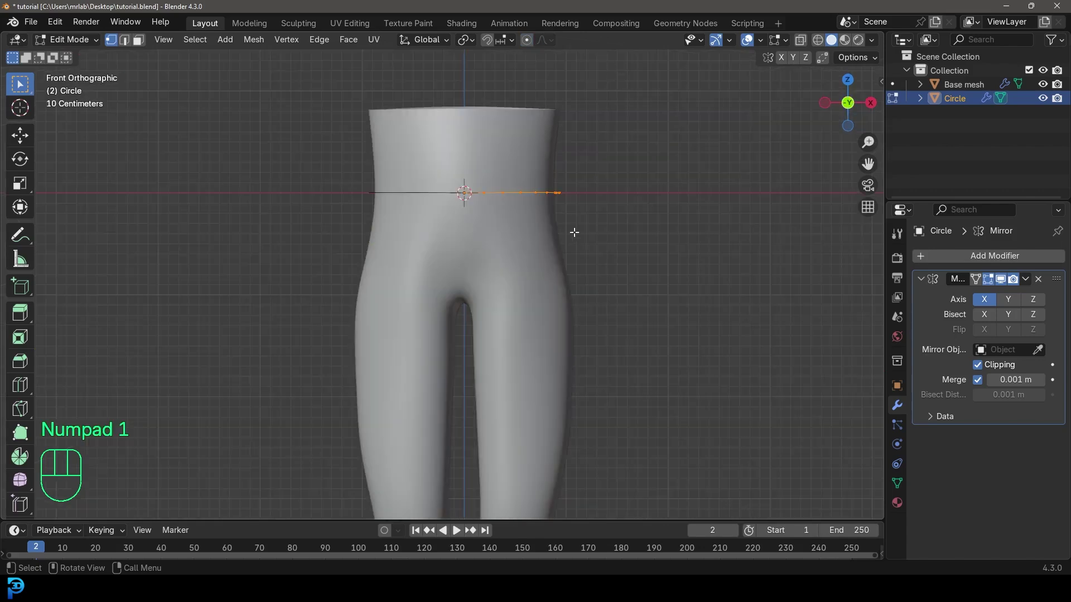
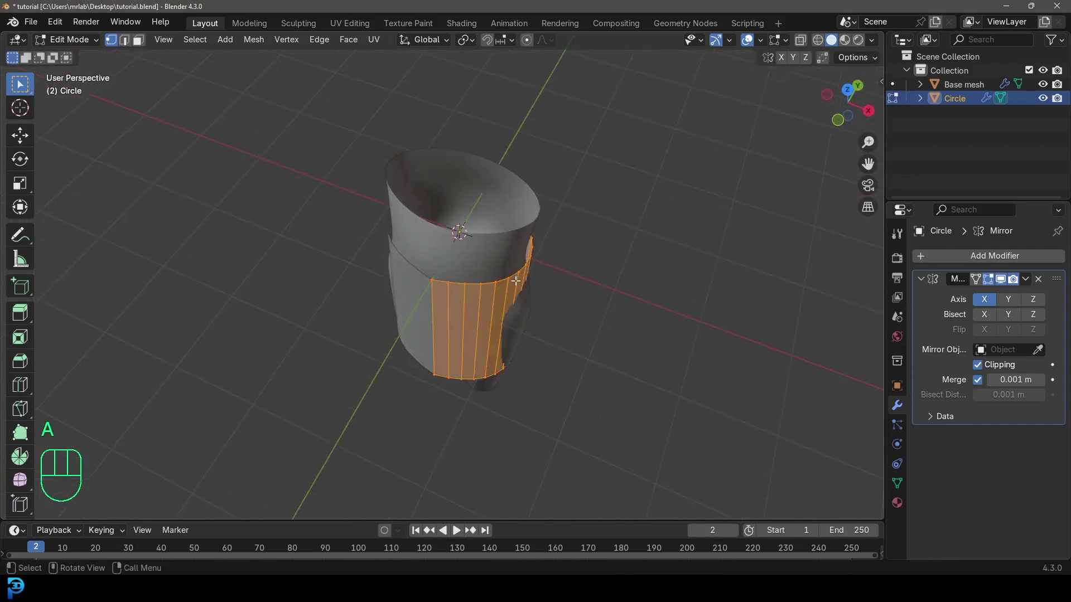
key("g")
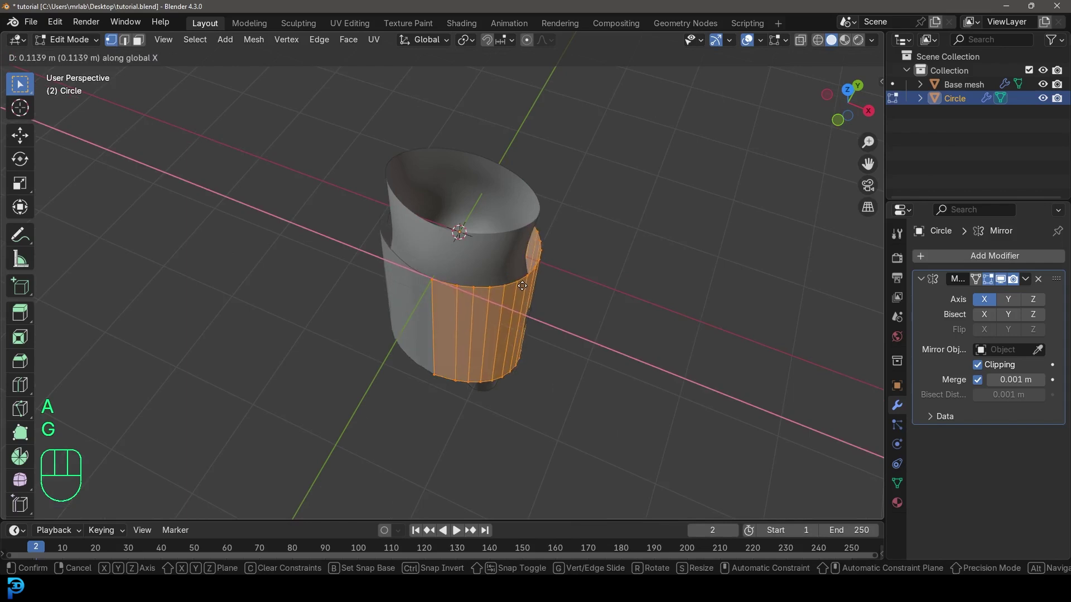
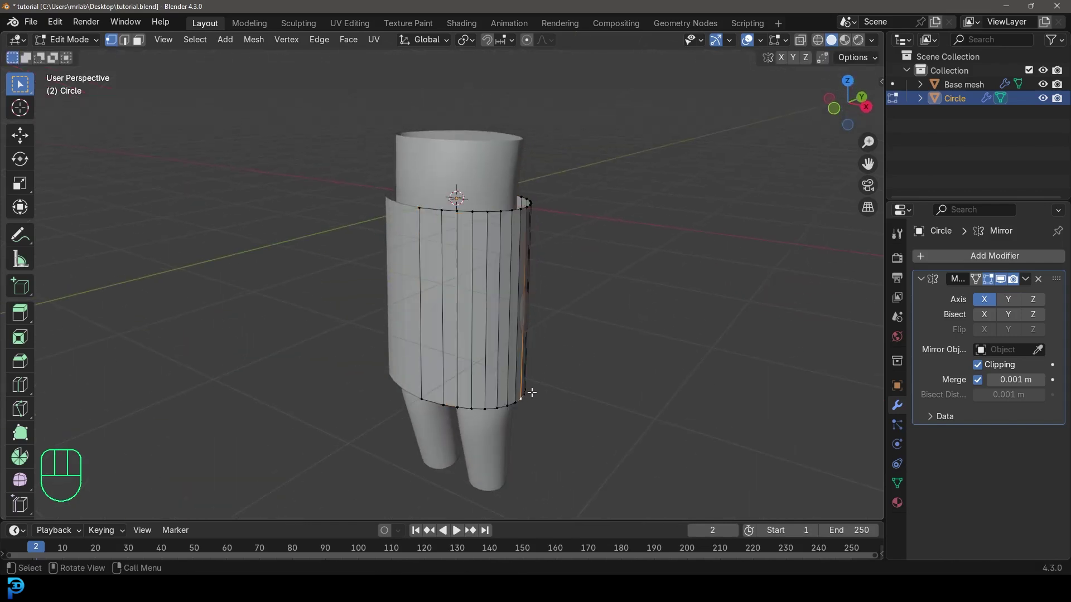
Flare the skirt hem outward along X with proportional editing
key("KP_1")
key("g")
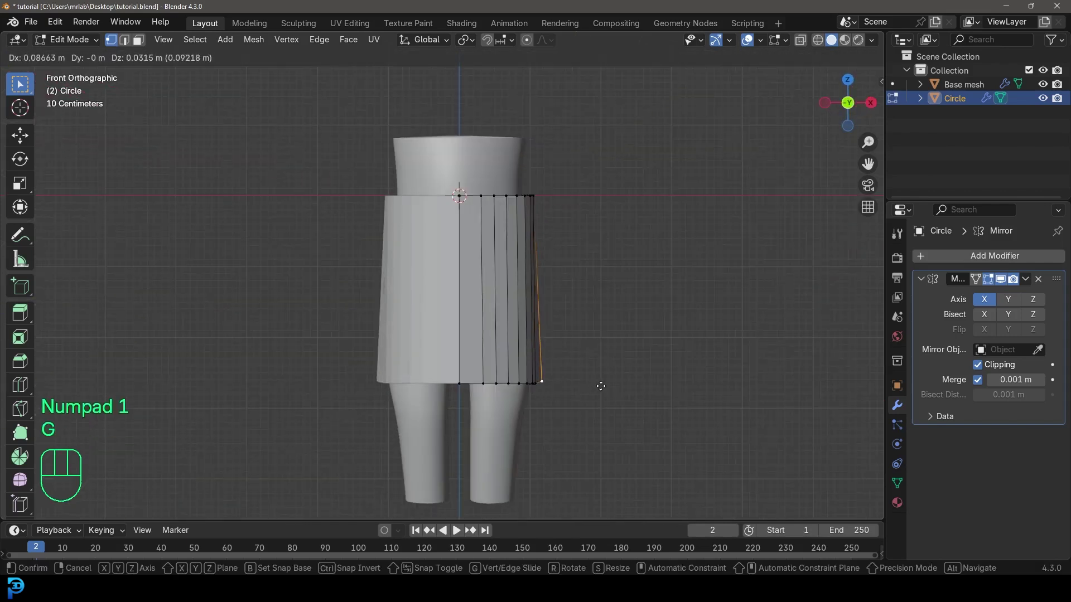
key("g")
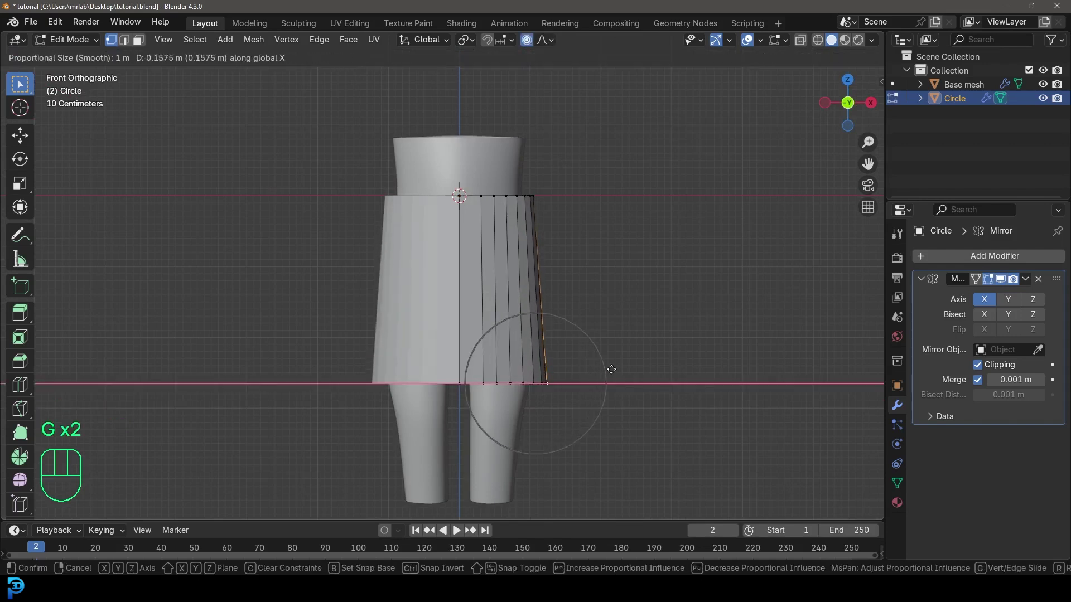
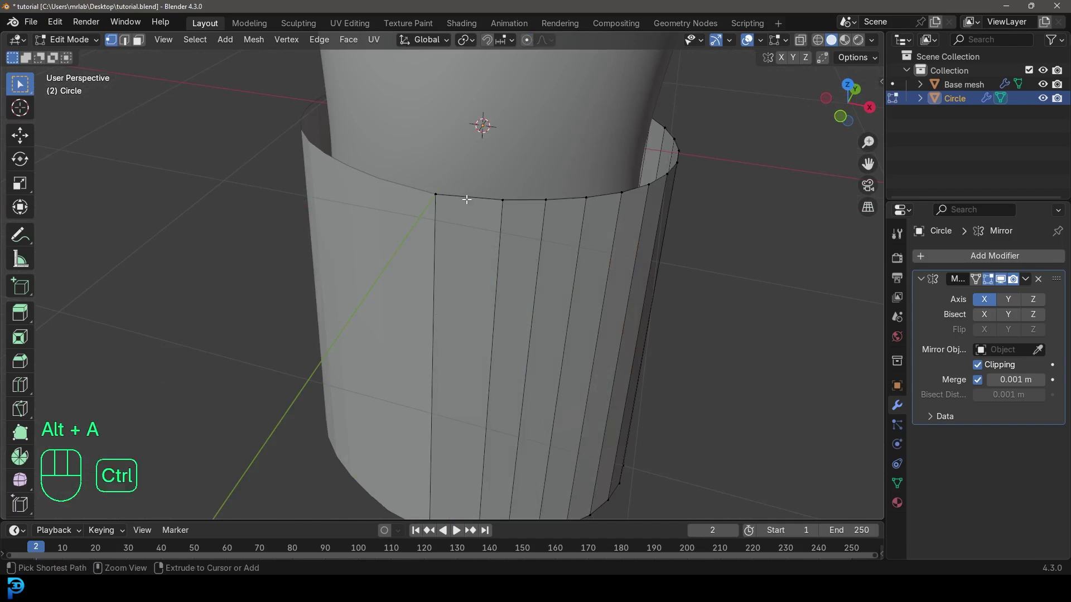
Cut the skirt panel with fifteen evenly spaced horizontal edge loops and pick one grid face
key("ctrl+r")
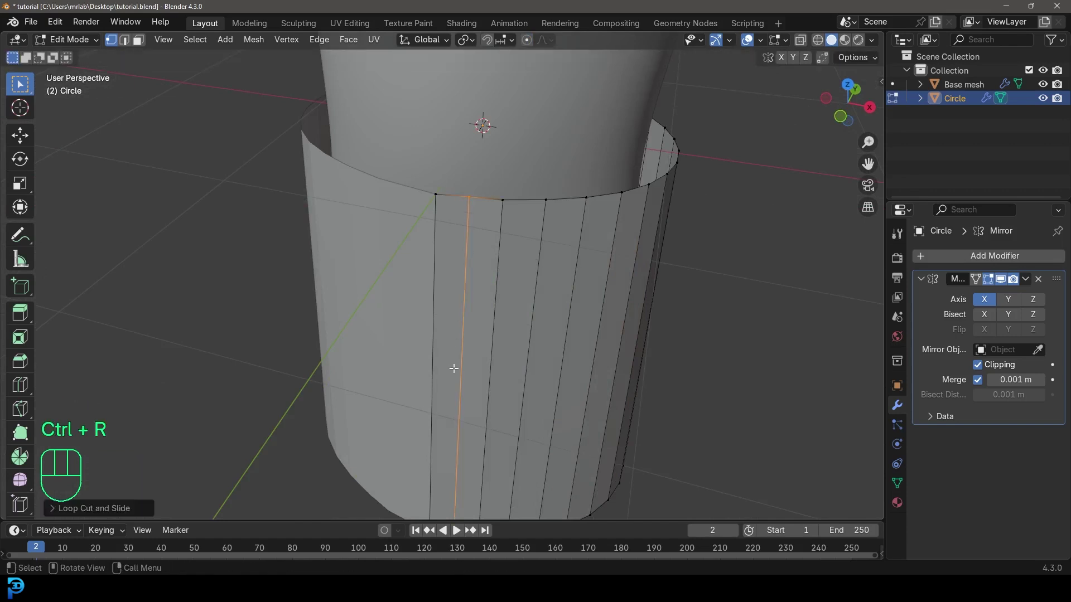
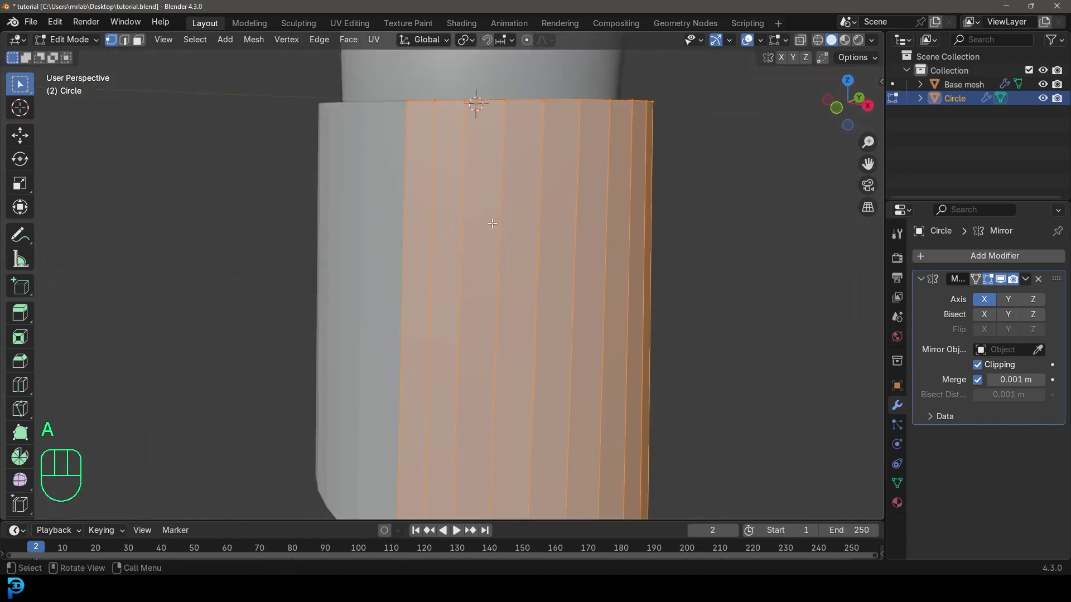
left_click_drag(461, 274, 494, 280)
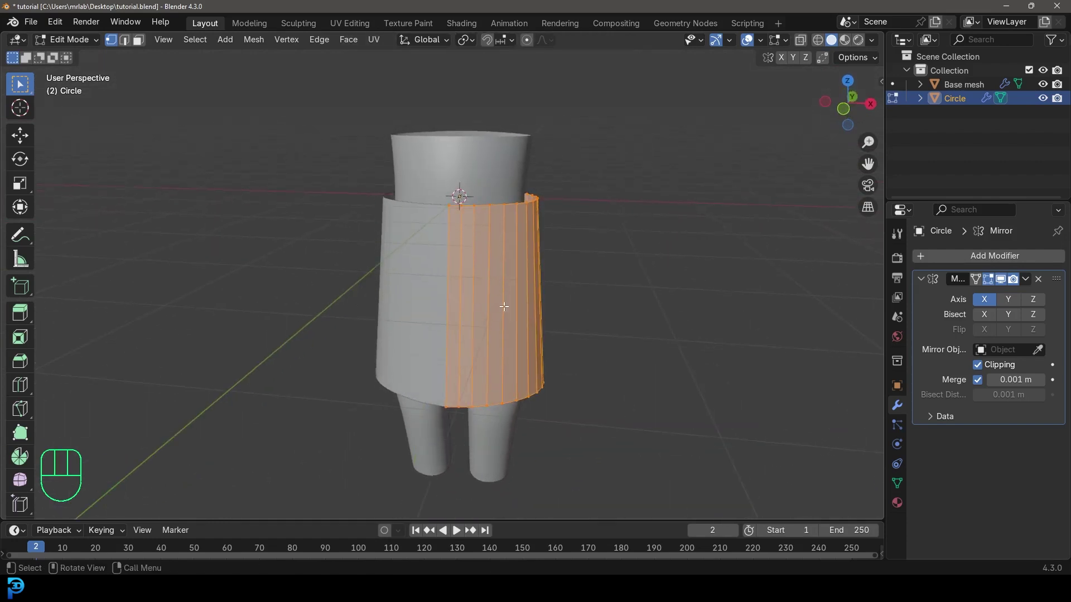
middle_click(519, 337)
key("ctrl+r")
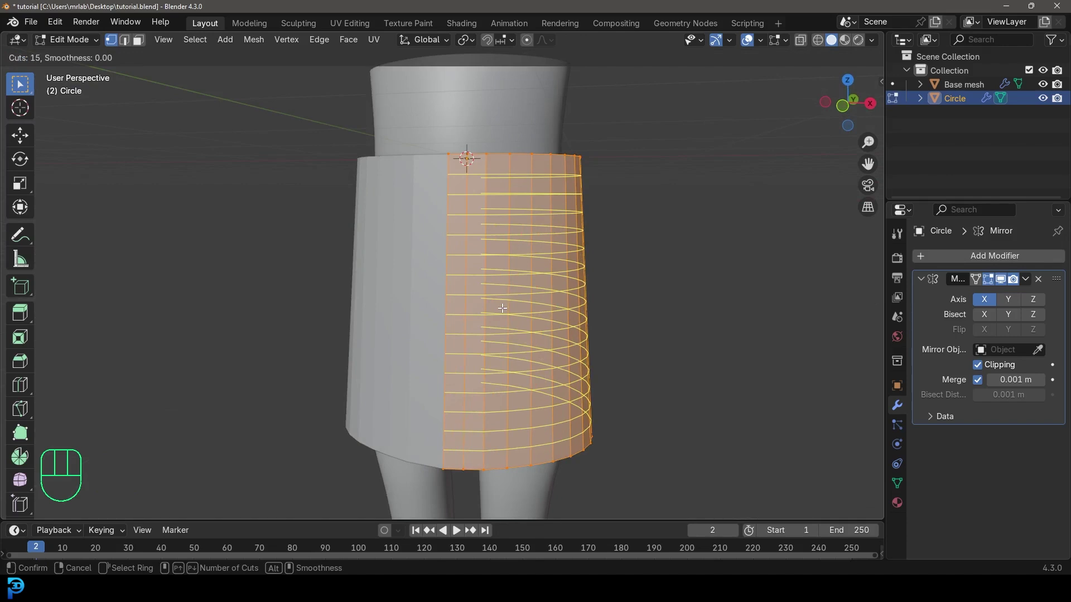
left_click_drag(533, 254, 518, 307)
left_click_drag(582, 284, 607, 304)
left_click_drag(571, 267, 670, 369)
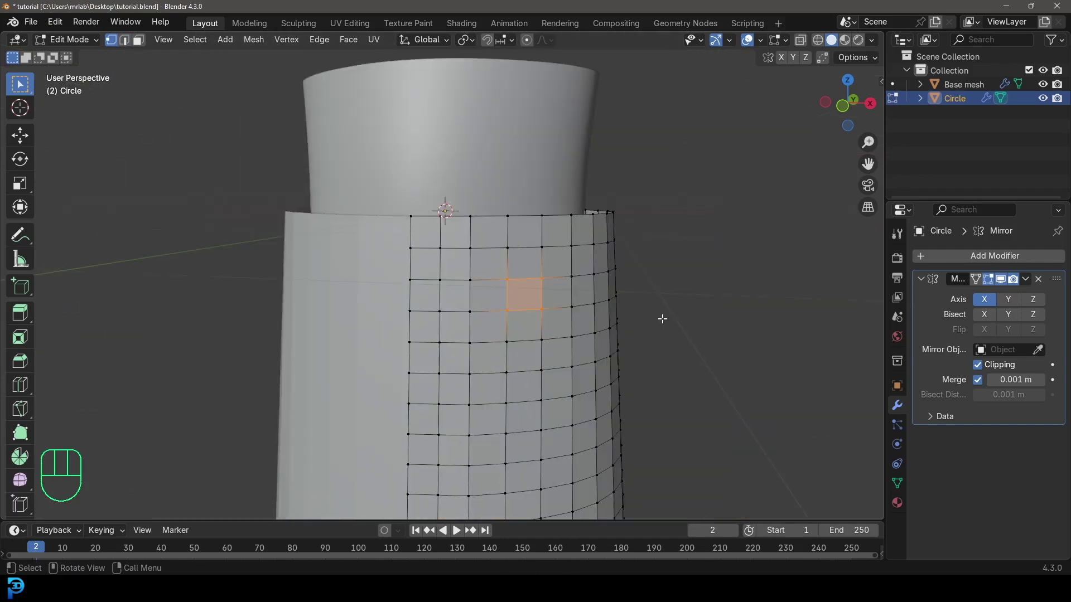
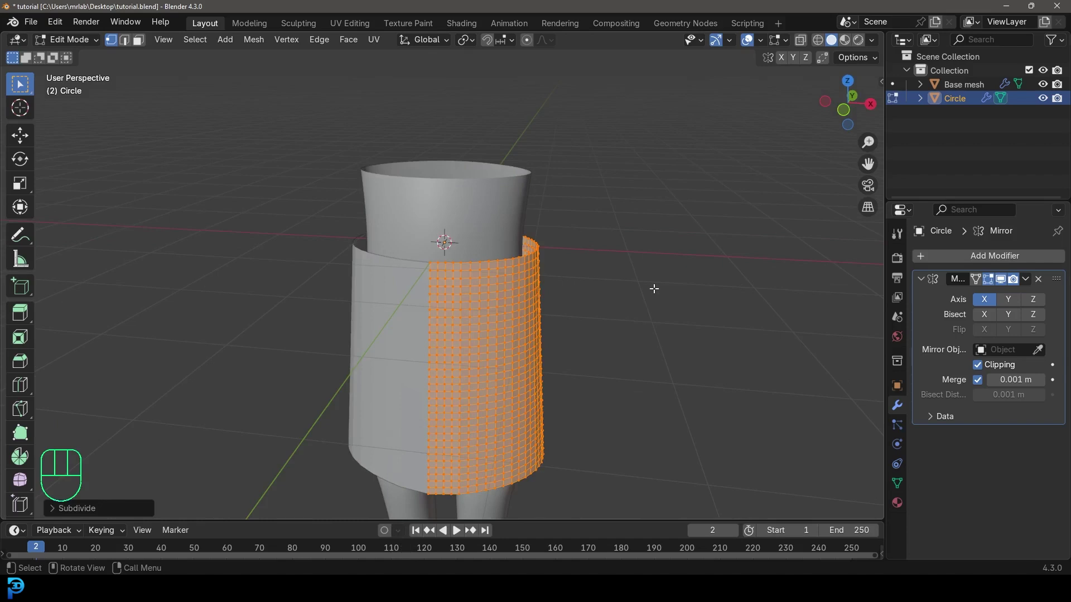
Inspect the subdivided skirt grid from several angles
key("ctrl+z")
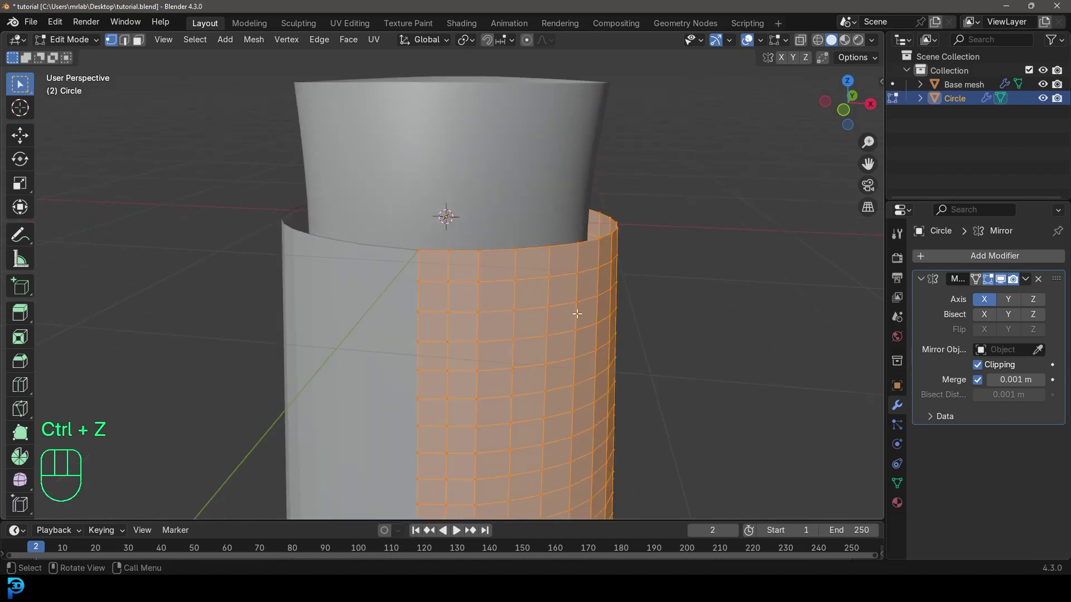
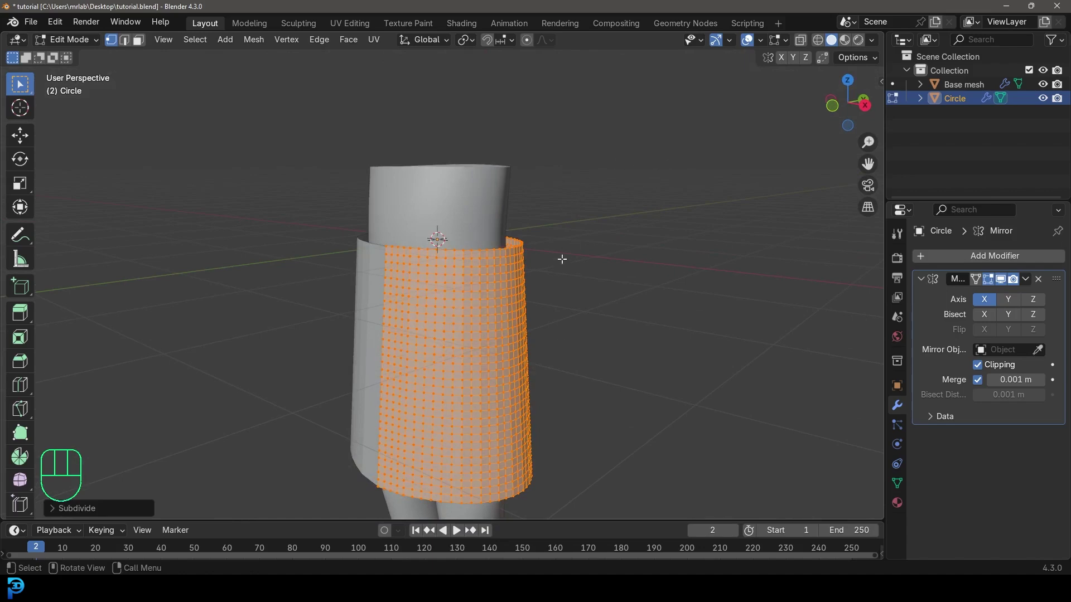
left_click_drag(471, 305, 498, 314)
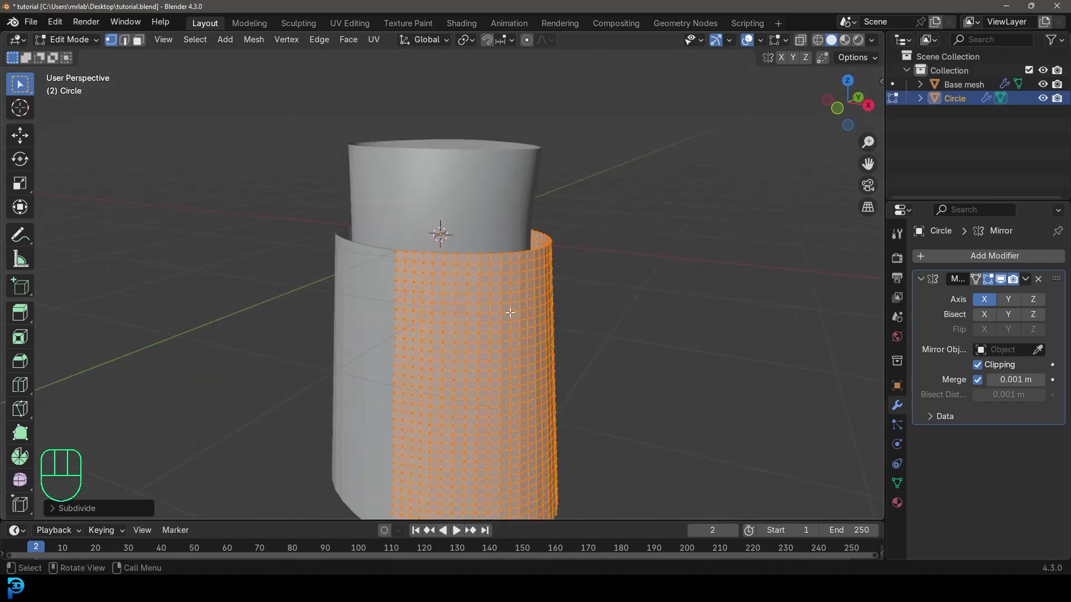
middle_click(511, 313)
Apply the mirror into a full dense-grid tube and deselect the whole skirt mesh
key("Tab")
left_click_drag(1027, 284, 974, 299)
middle_click(434, 318)
left_click_drag(554, 286, 543, 298)
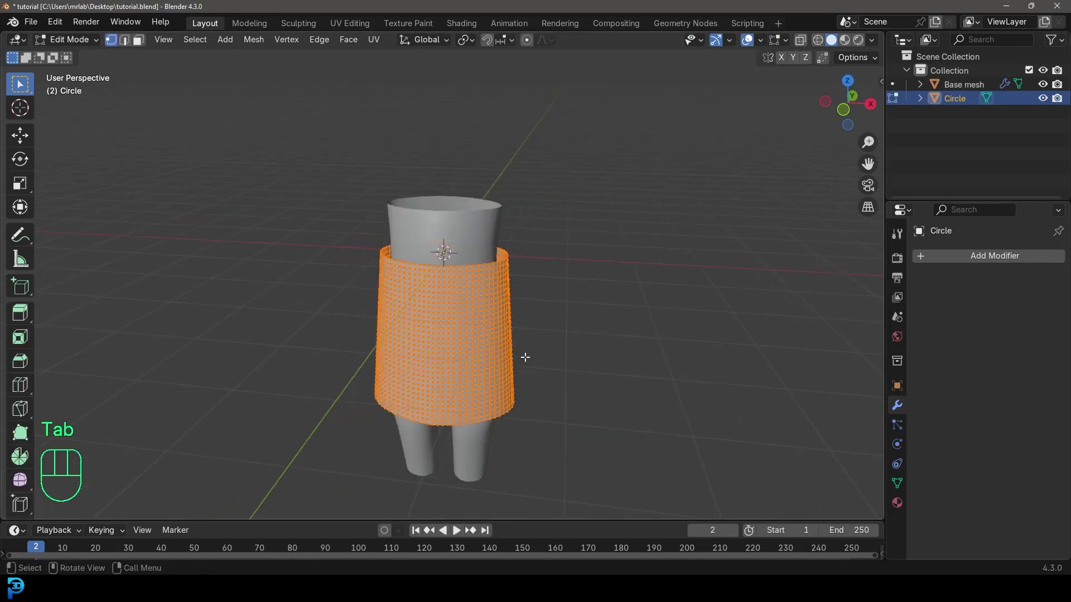
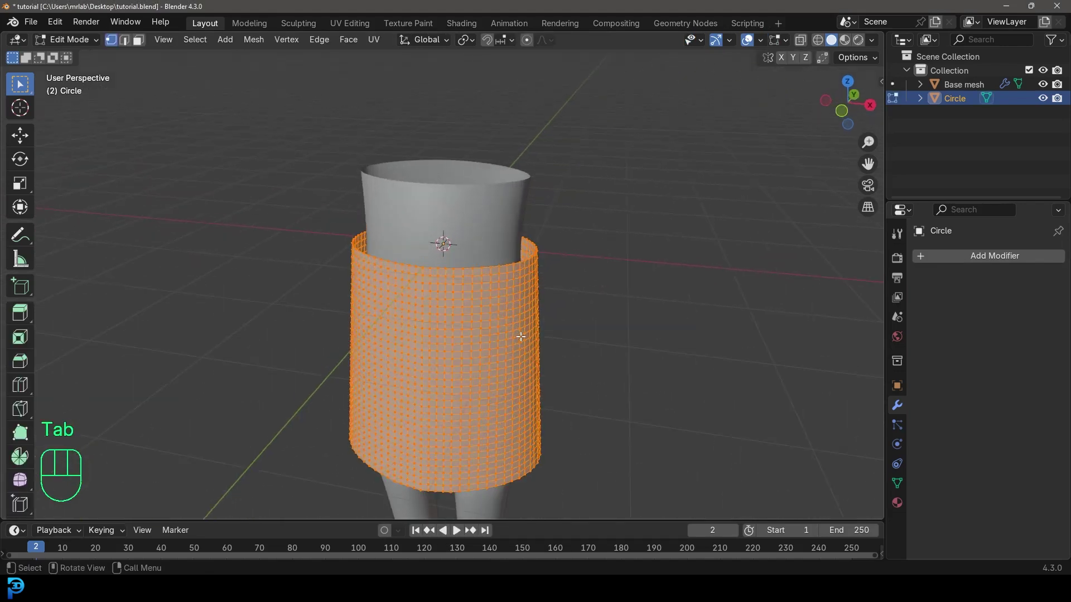
key("alt+a")
middle_click(481, 352)
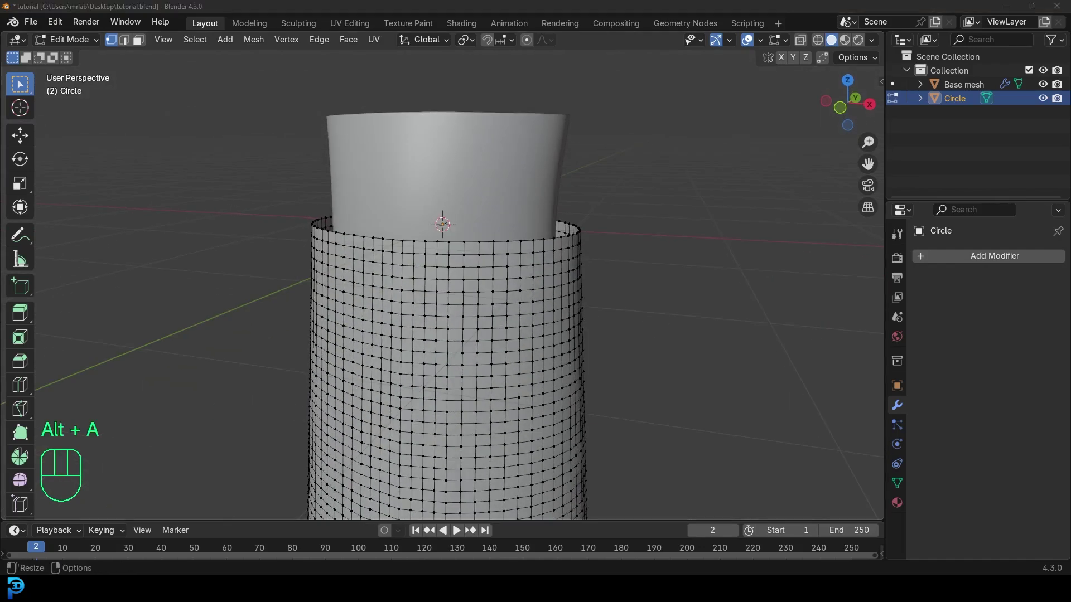
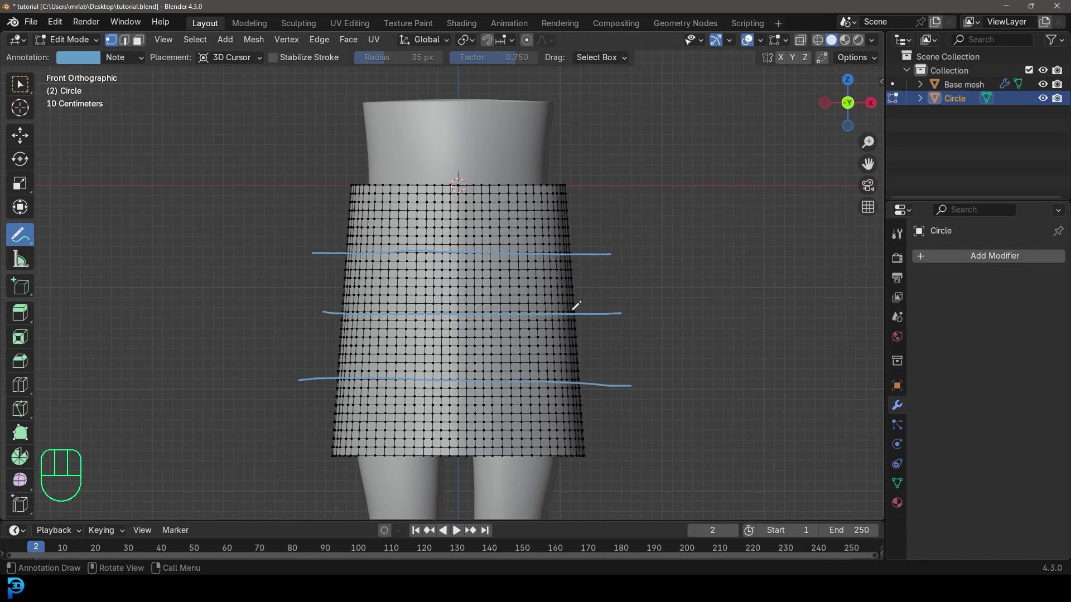
Undo the last edit, leaving the three blue tier guide lines on the skirt
key("ctrl+z")
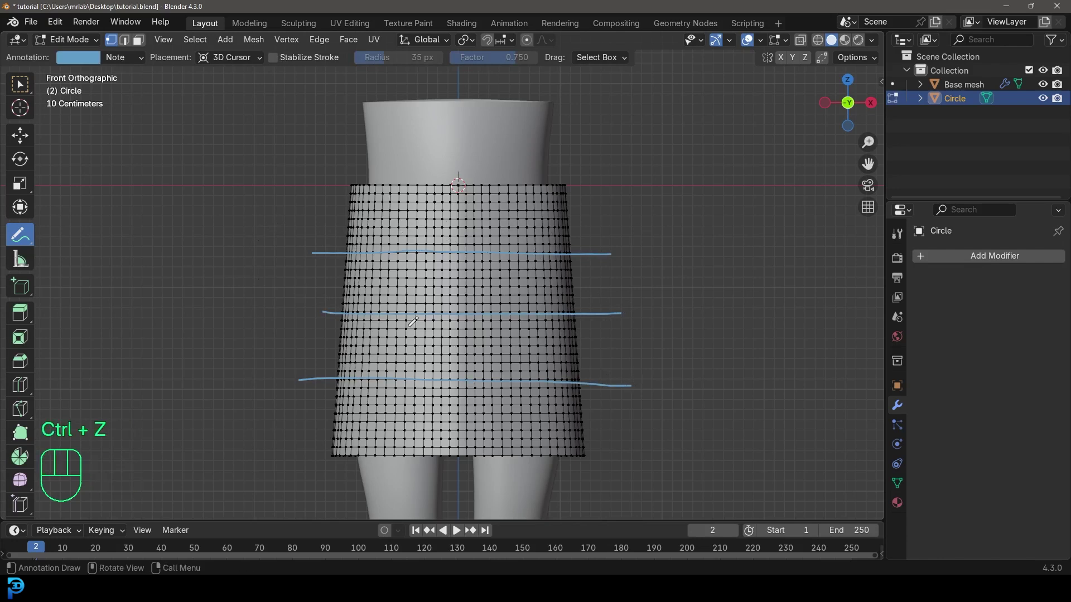
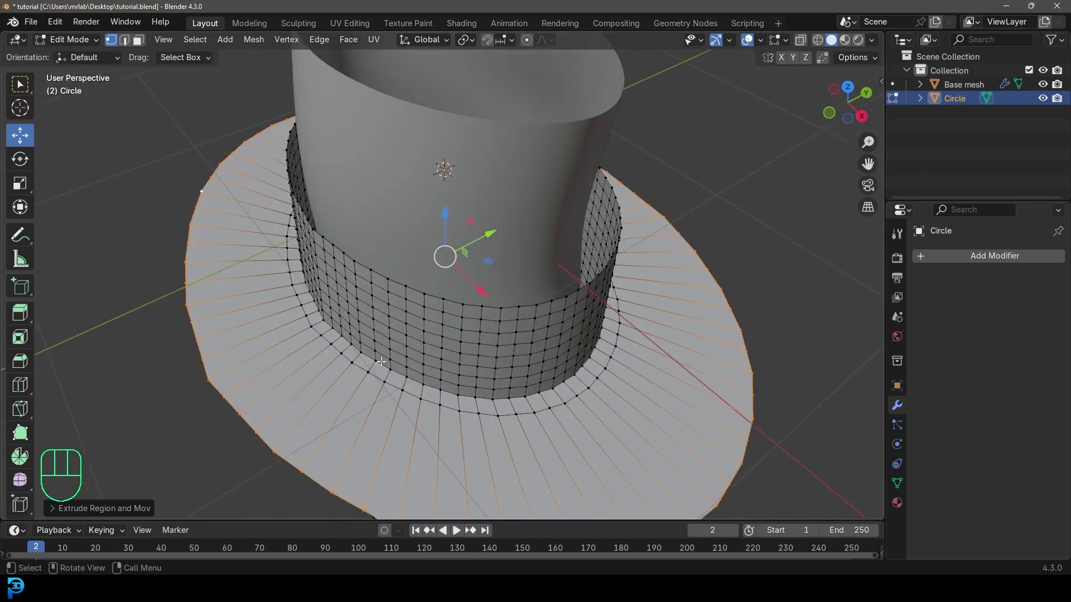
Divide the flat ring with six concentric edge loops and clear the selection
key("ctrl+r")
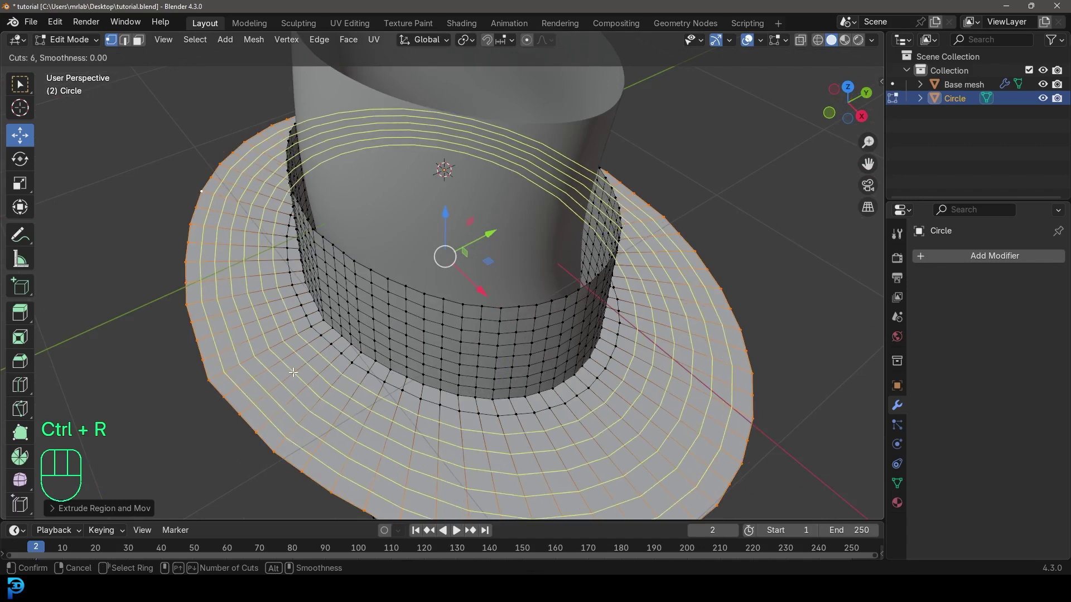
middle_click(301, 368)
left_click_drag(306, 353, 348, 300)
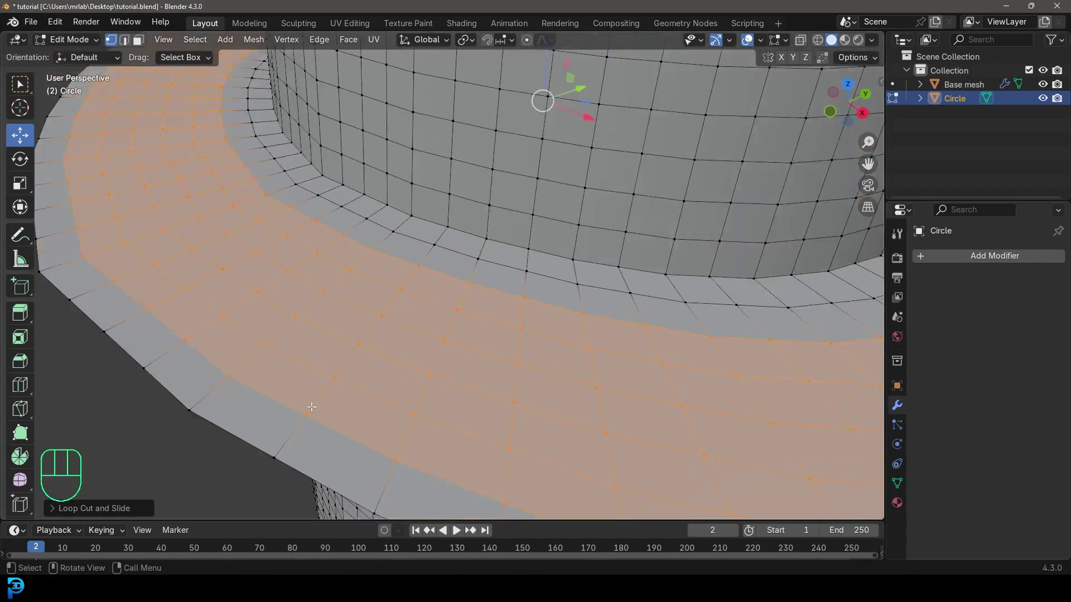
left_click_drag(420, 391, 449, 372)
left_click_drag(358, 240, 374, 268)
left_click_drag(437, 389, 429, 331)
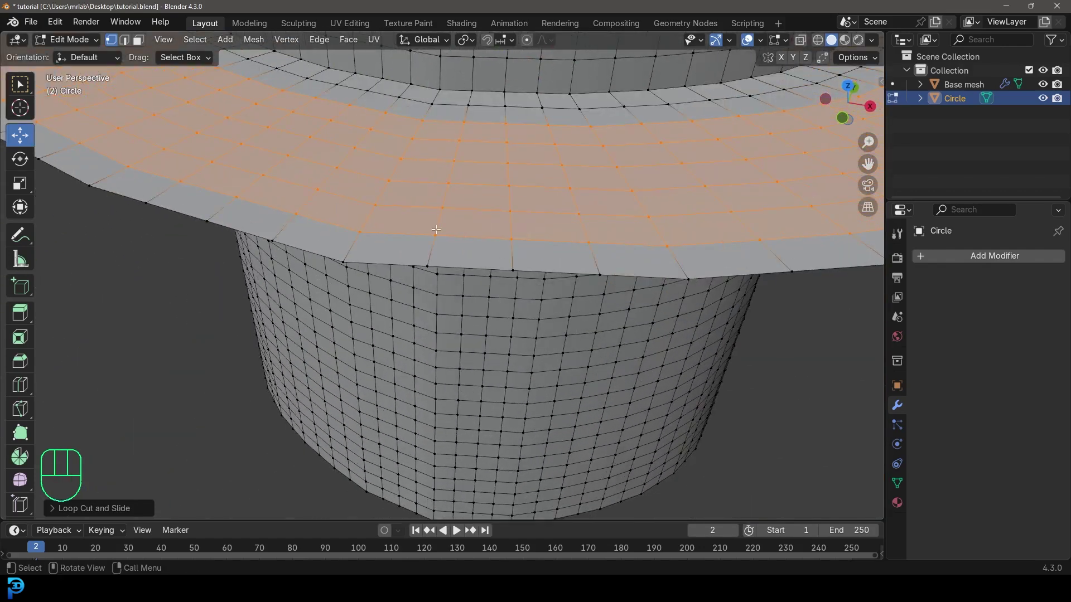
left_click_drag(425, 224, 532, 276)
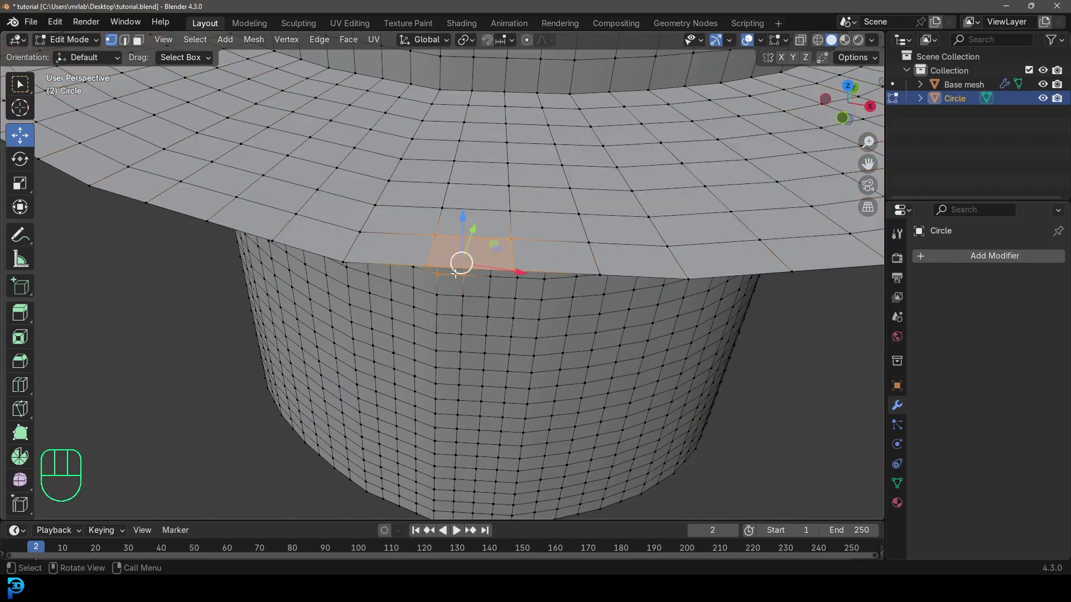
key("alt+a")
In face select mode, select the innermost strip of ring faces where it meets the tube
left_click_drag(443, 244, 370, 242)
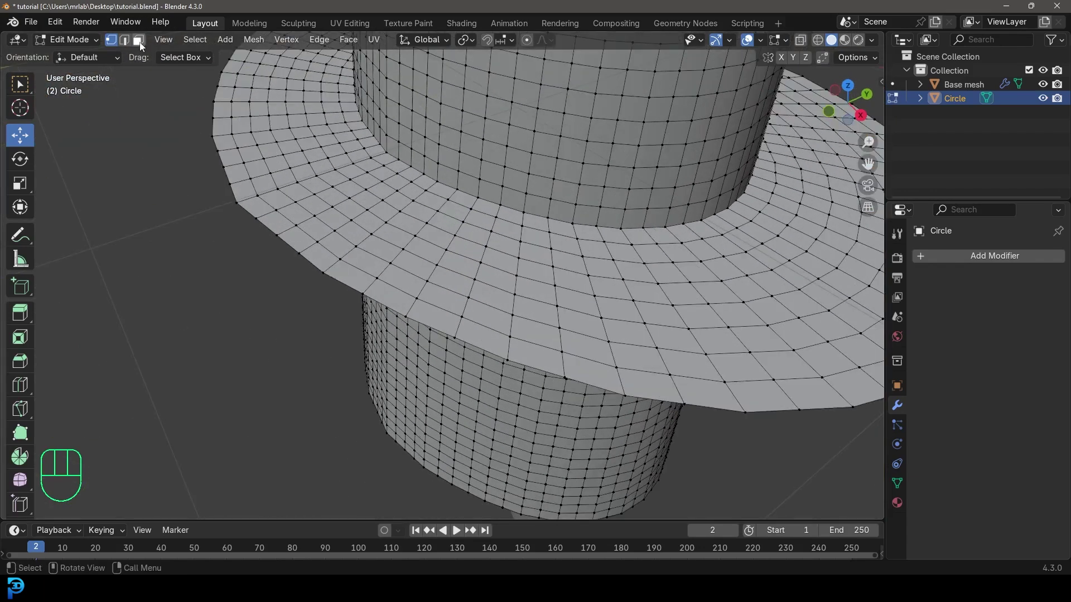
left_click(143, 46)
left_click_drag(357, 193, 355, 251)
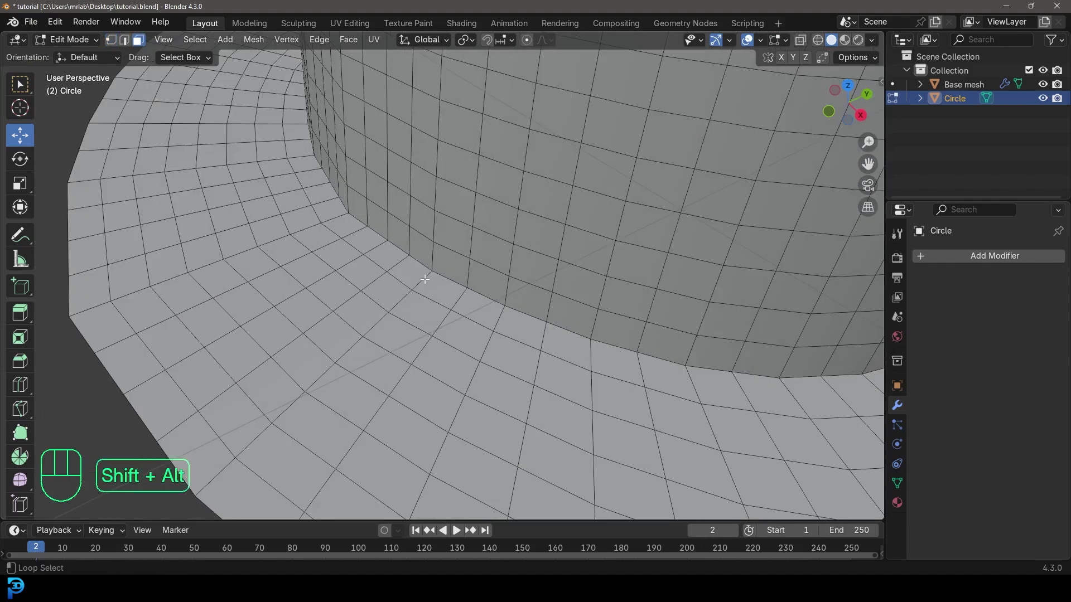
left_click(423, 277)
left_click_drag(626, 355, 475, 290)
middle_click(290, 165)
left_click_drag(319, 131, 377, 243)
left_click_drag(390, 239, 403, 264)
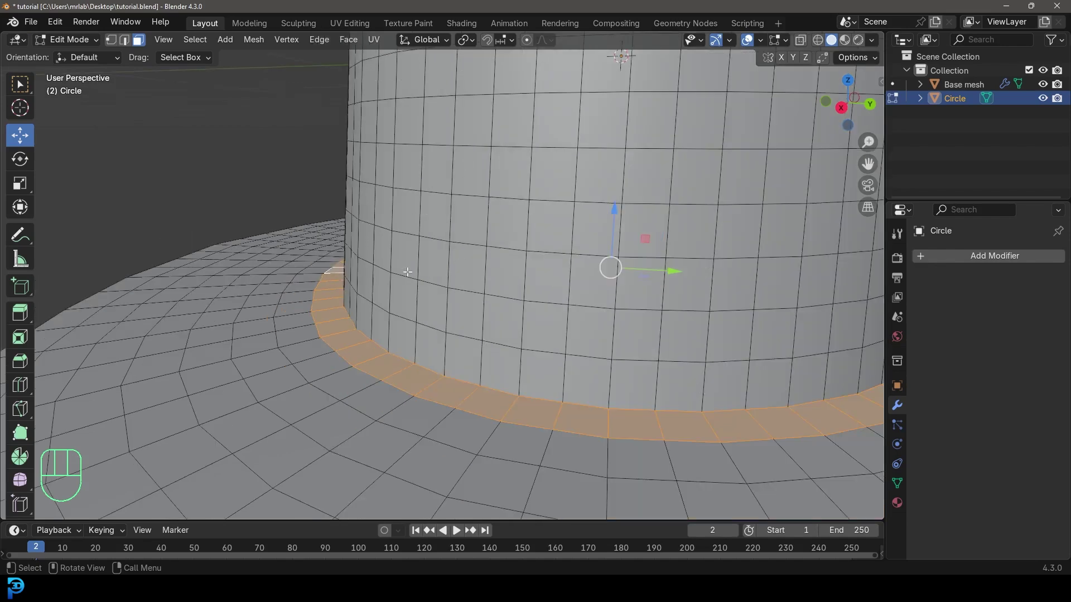
Delete the selected inner face loop, leaving a gap between ring and tube
key("x")
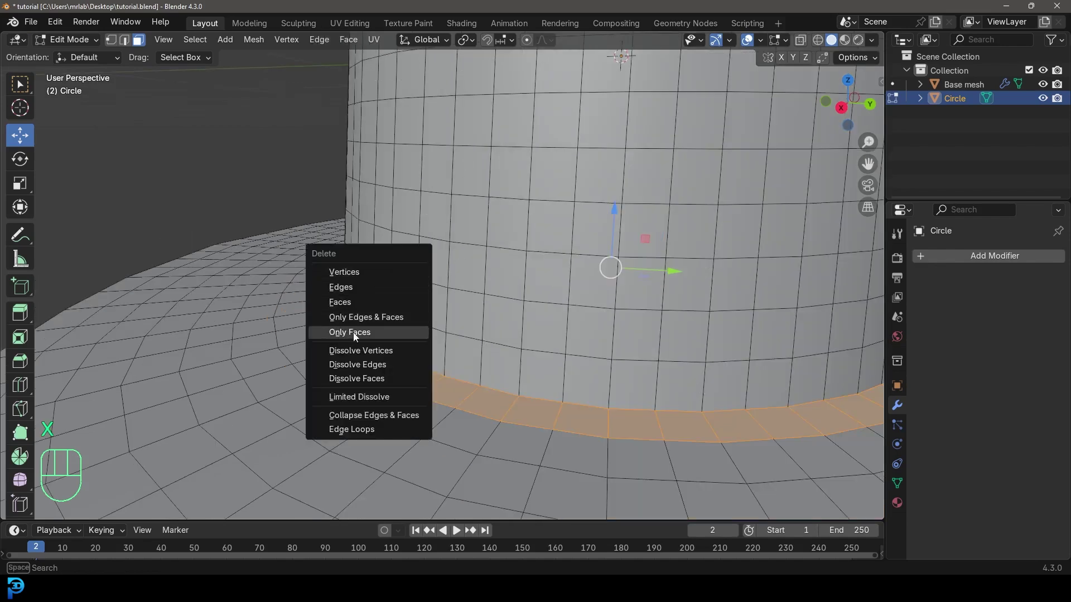
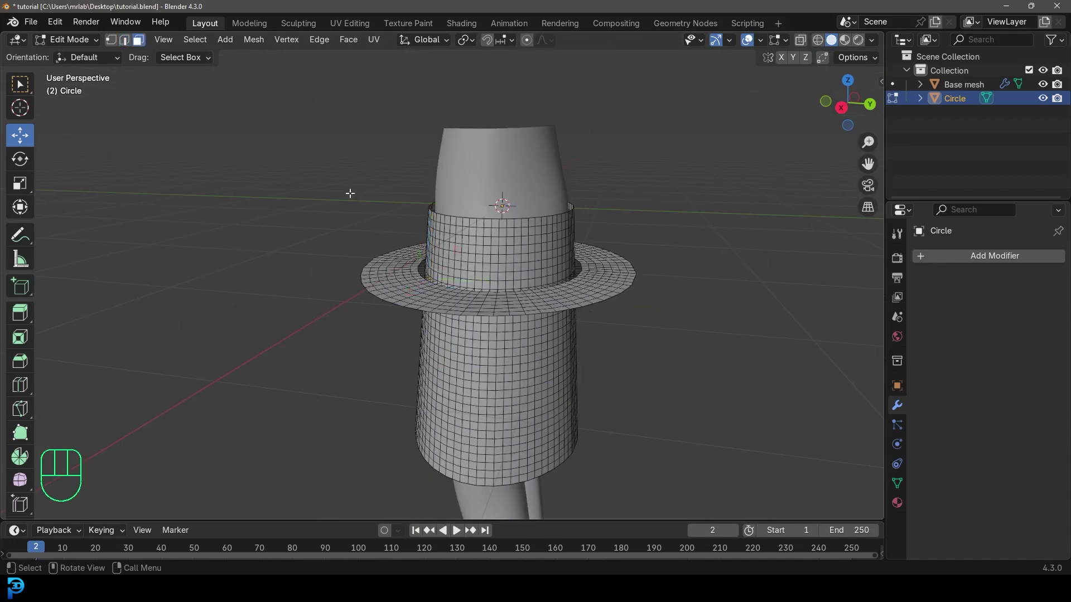
Select the ring's outer rim and move it in front view to the marked tier height
key("alt+a")
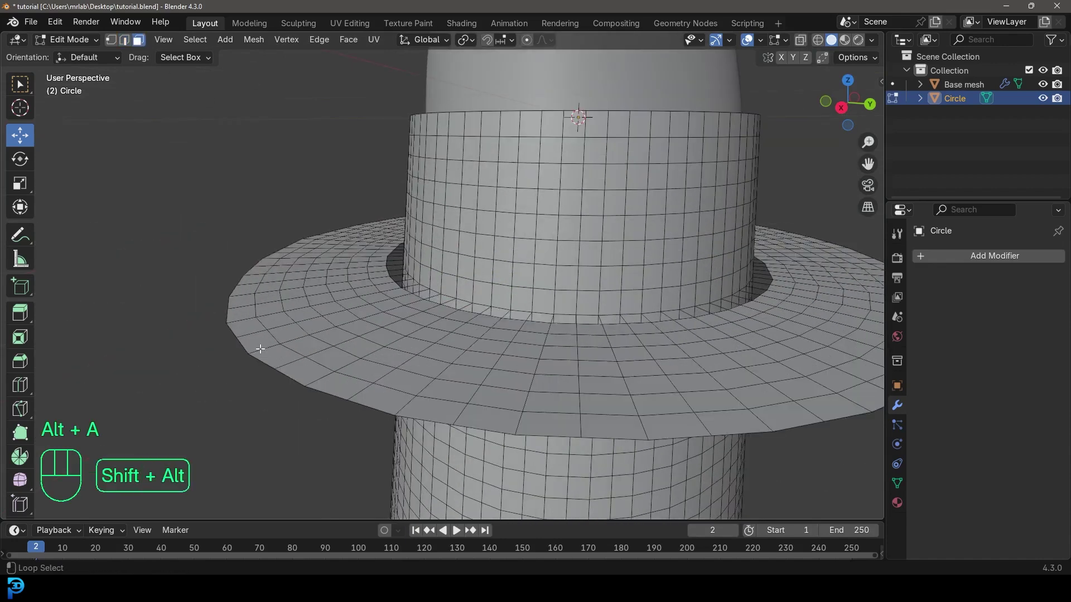
left_click(261, 348)
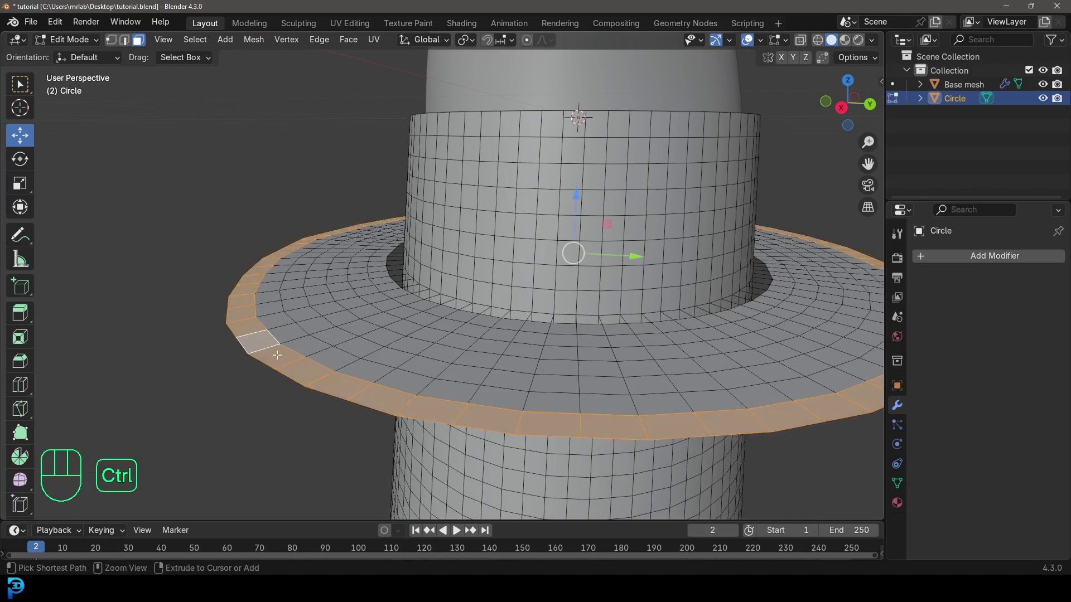
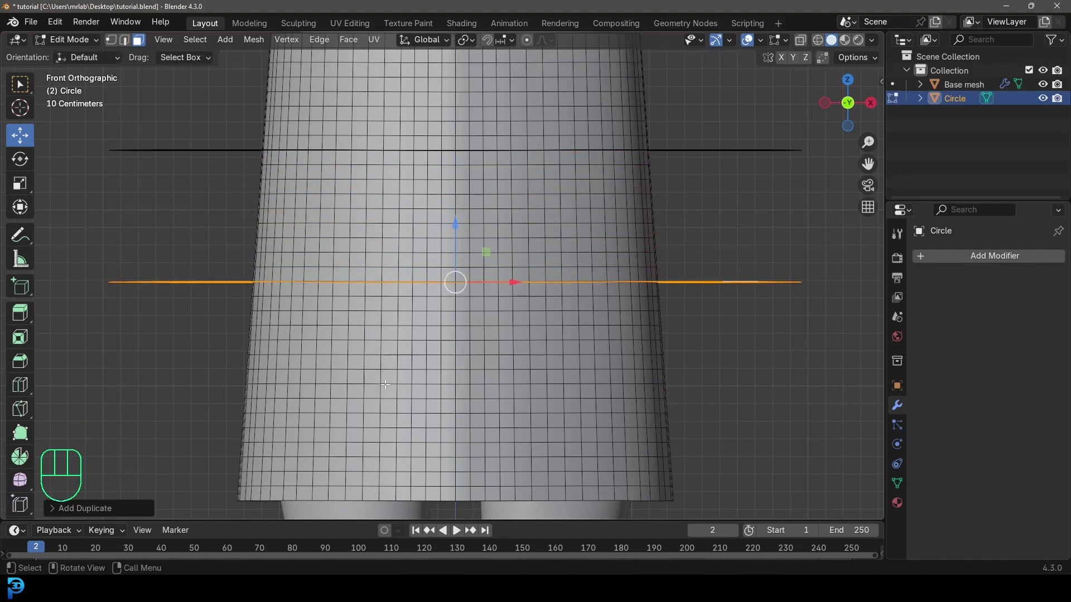
key("shift+d")
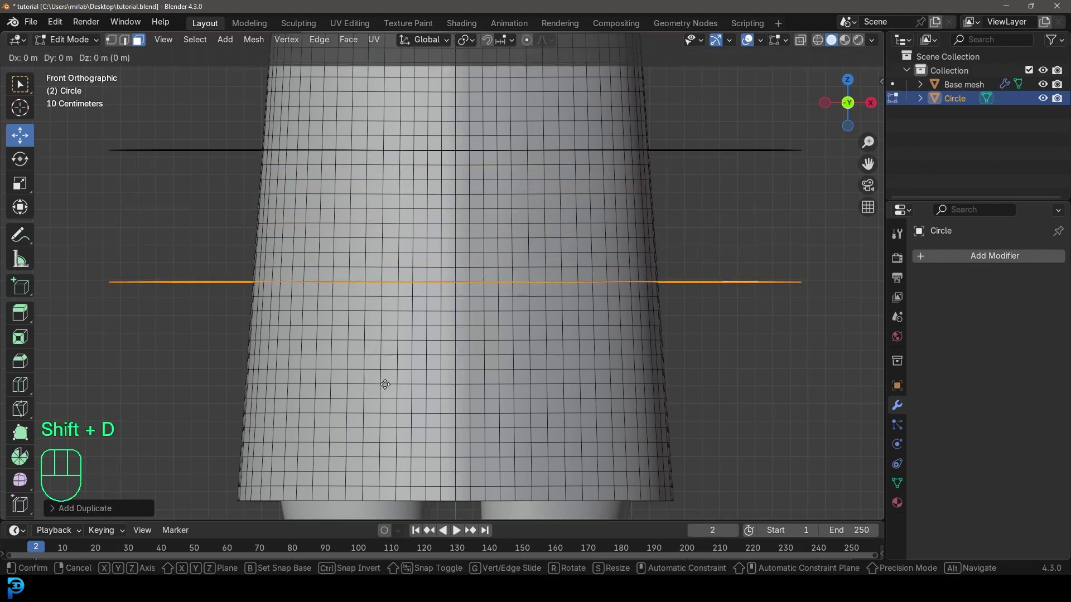
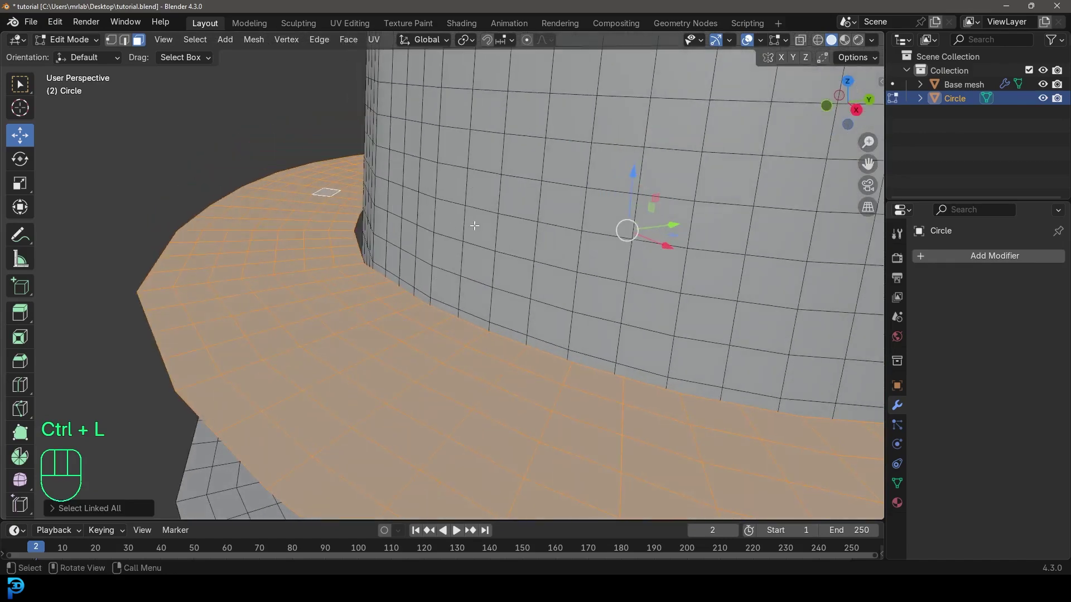
Scale the ring faces along one axis, then select the tube loop just above the ring
key("s")
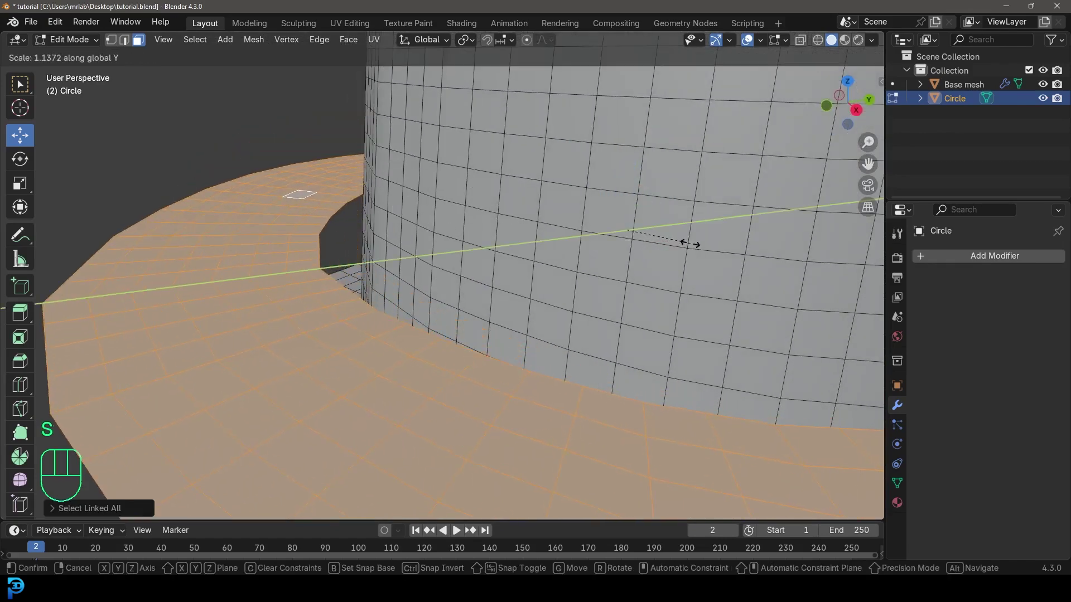
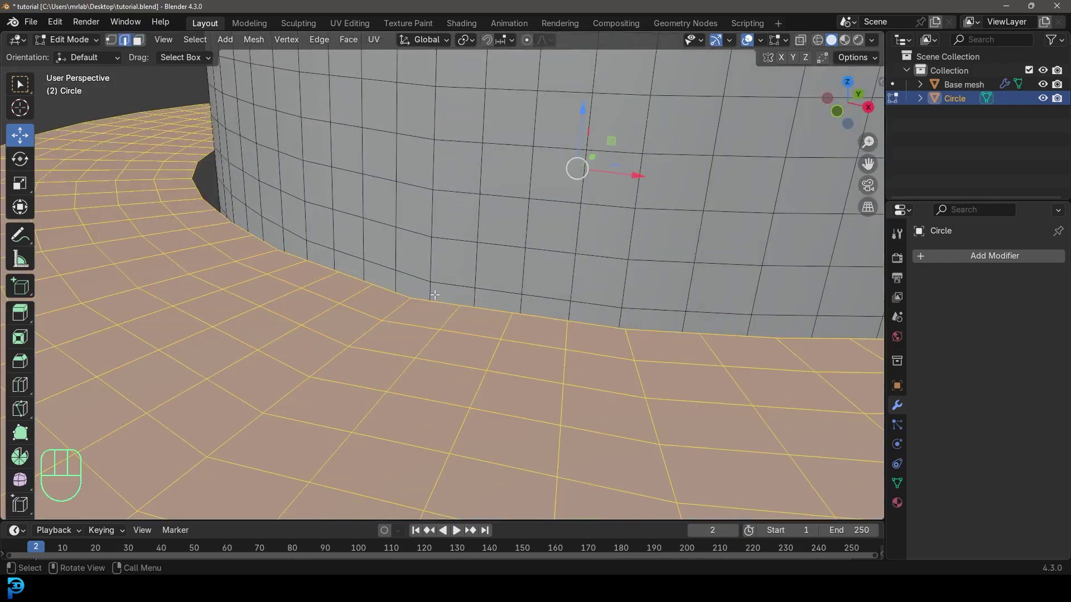
key("alt+a")
middle_click(384, 263)
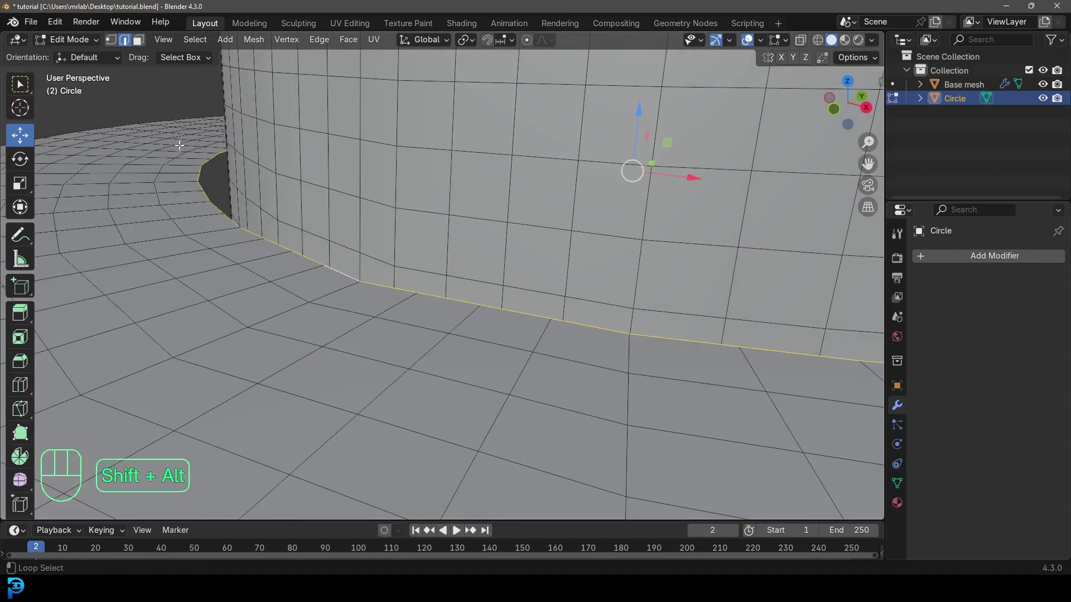
left_click(287, 226)
left_click_drag(405, 280, 392, 290)
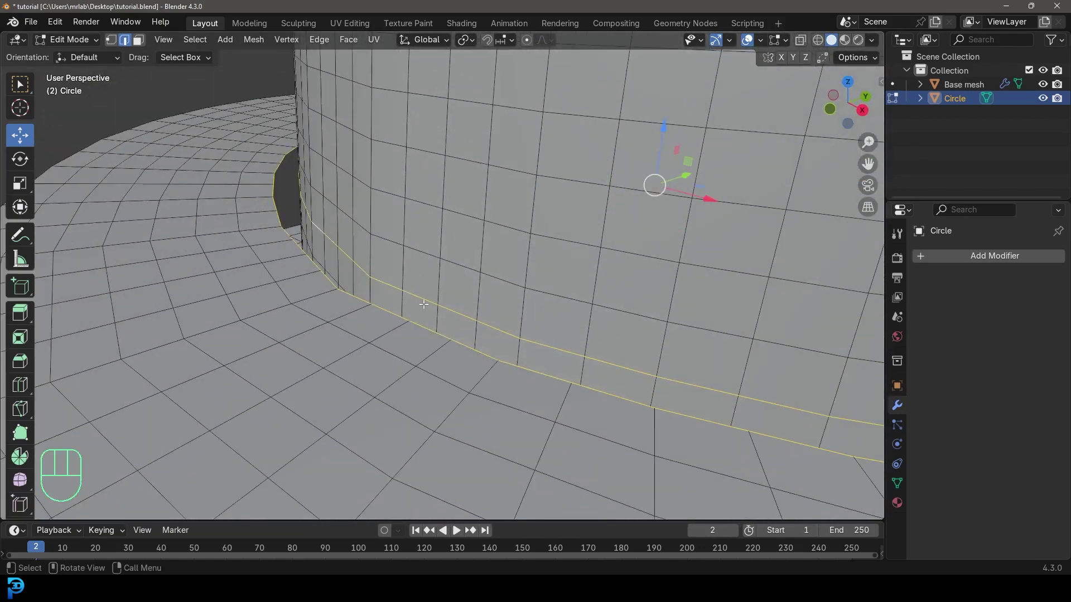
key("ctrl+e")
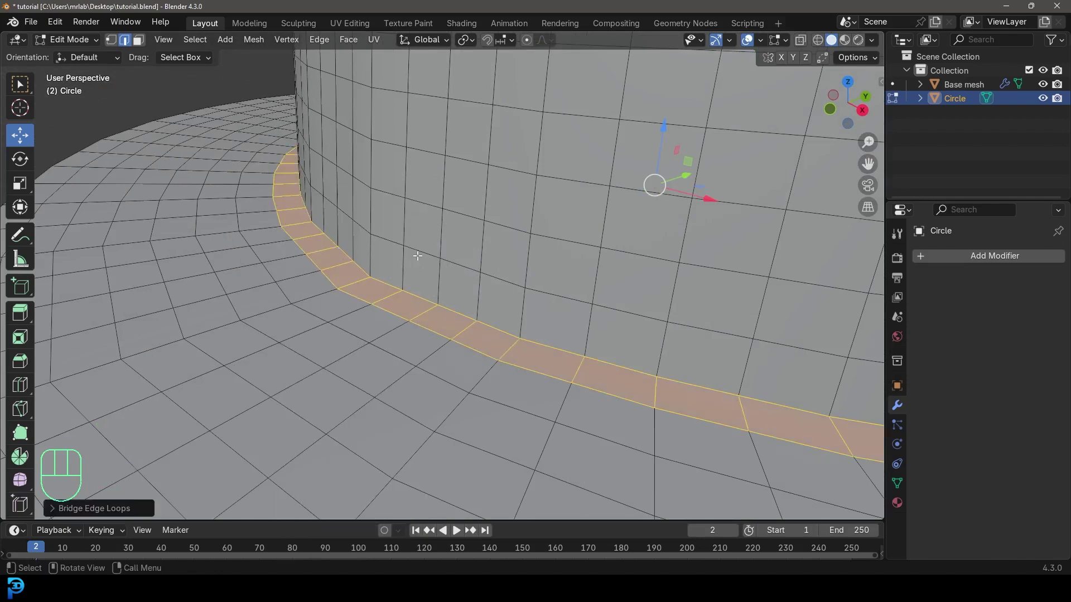
Delete only the faces of the bottom strip, separating the inner cylinder from the ruffle
key("x")
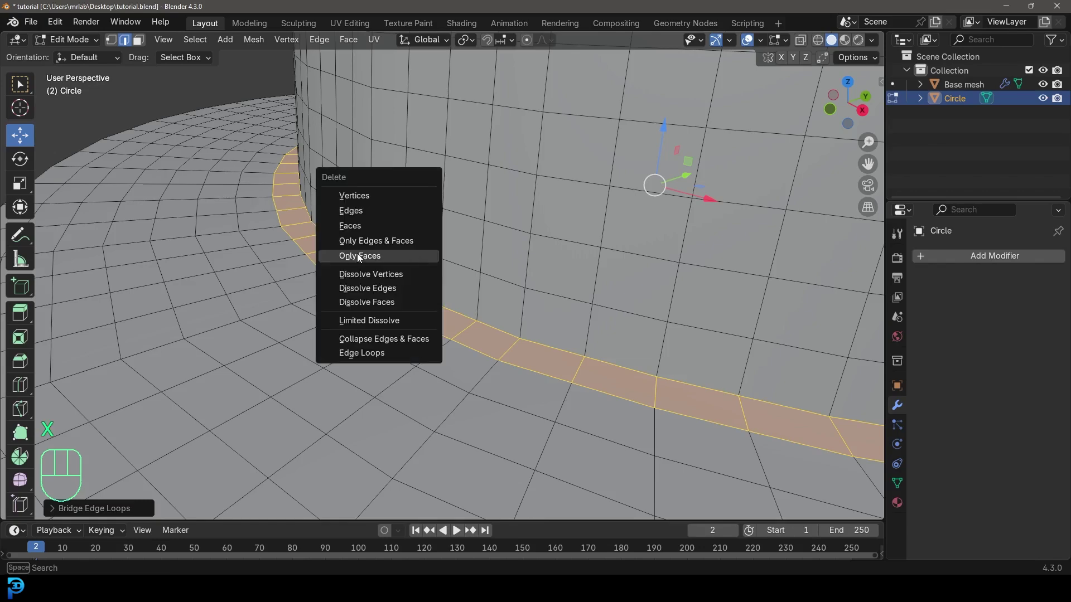
left_click_drag(423, 332, 393, 322)
left_click_drag(423, 359, 412, 266)
middle_click(306, 211)
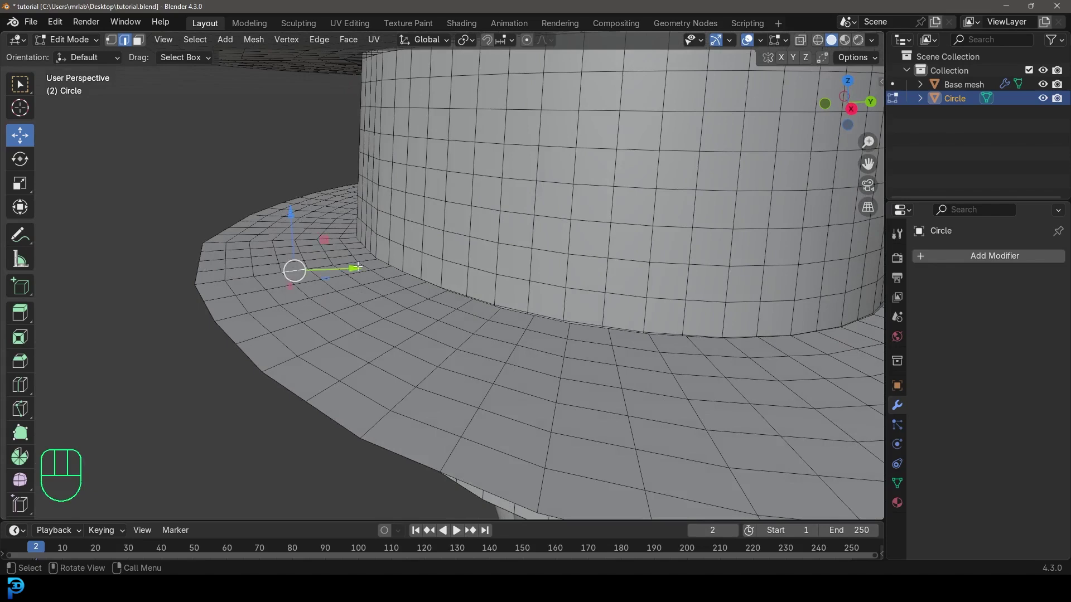
Scale the ruffle tier on Y and select the waistband's bottom loop for Bridge Edge Loops
key("ctrl+l")
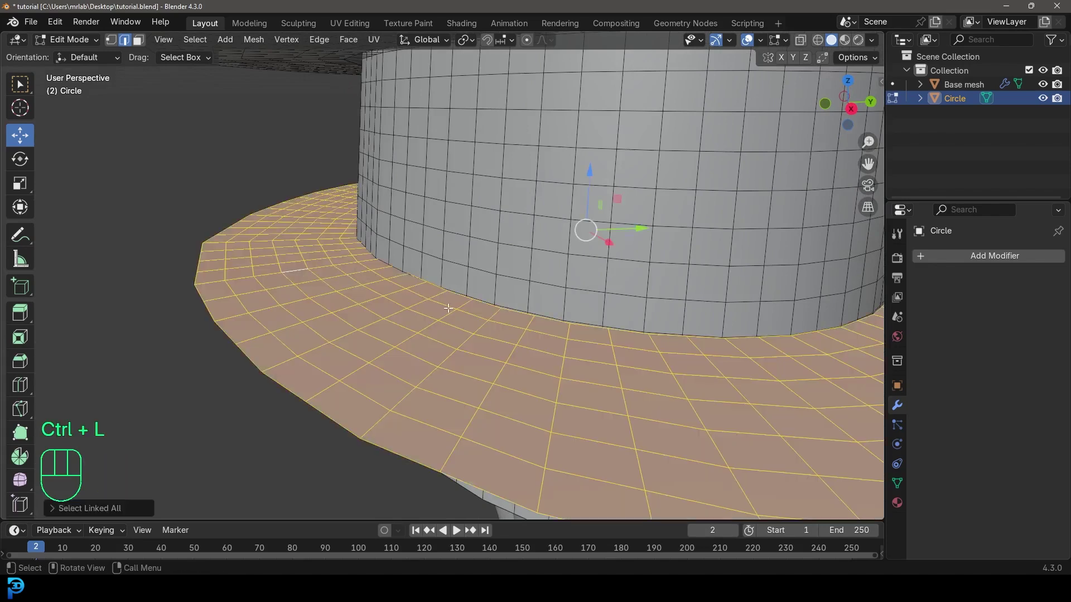
key("s")
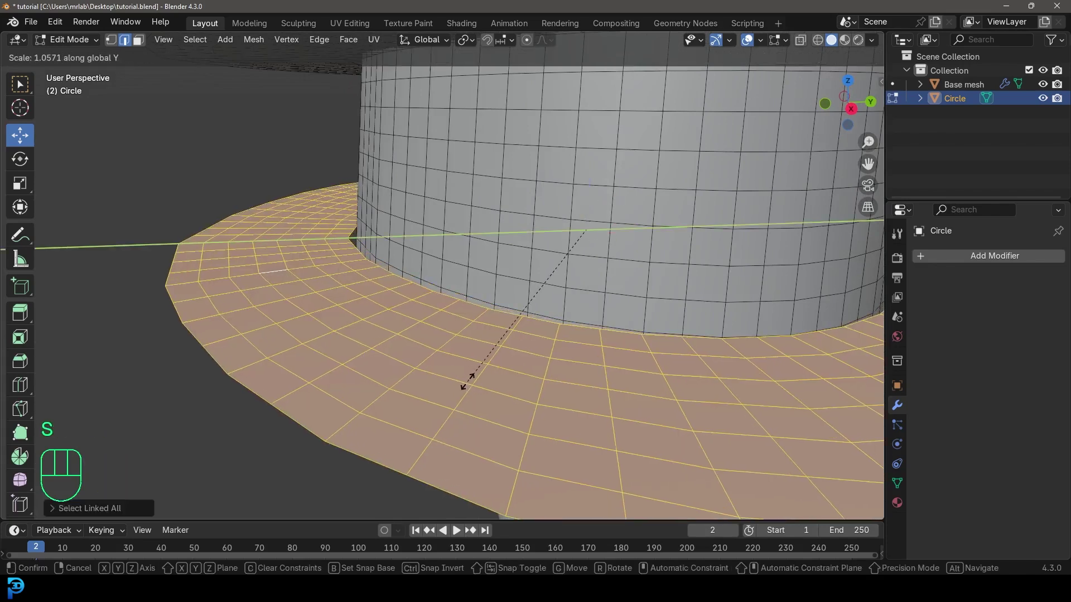
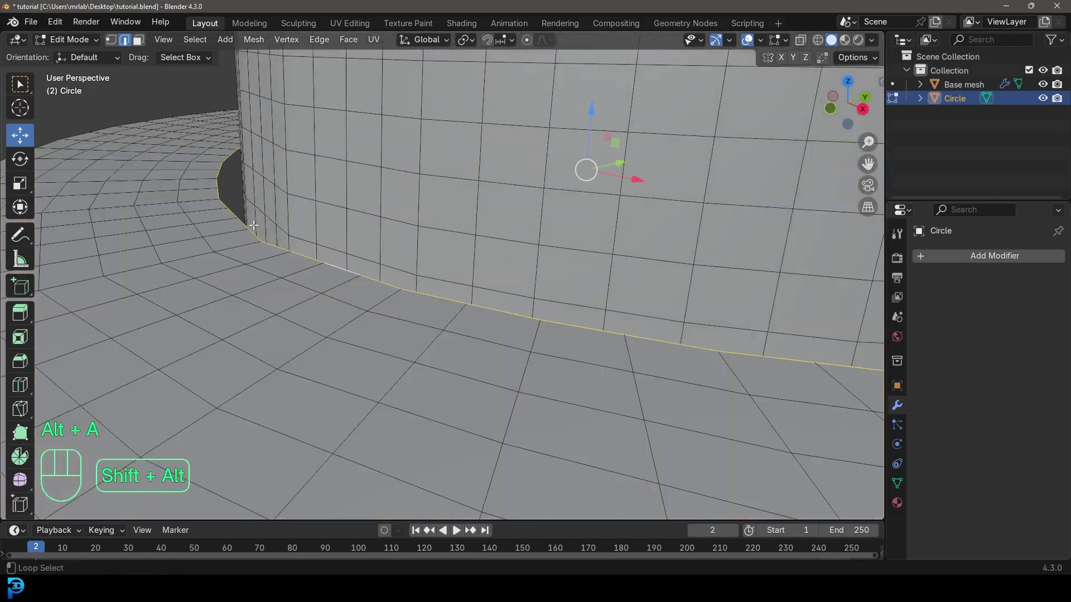
left_click(303, 241)
left_click_drag(391, 257, 376, 261)
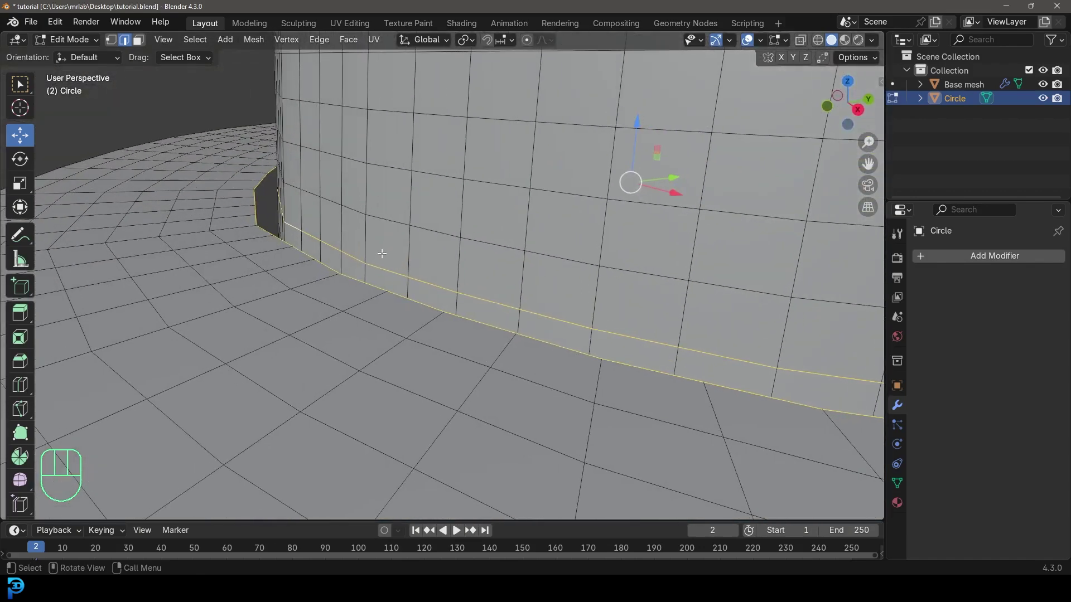
key("ctrl+e")
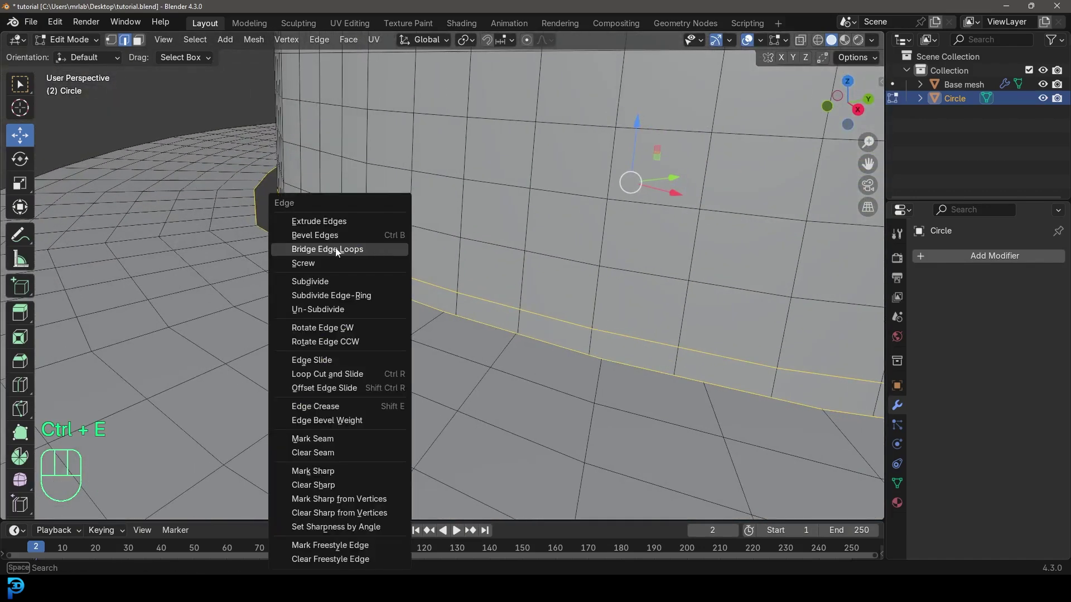
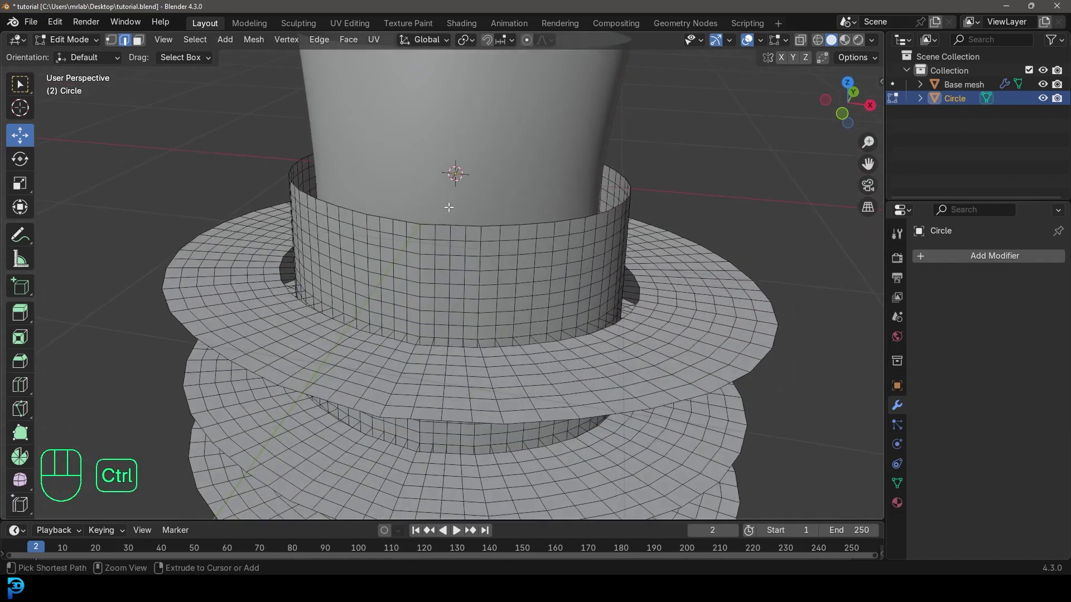
Save the file and select the waistband's top edge loop, grown by one row
key("ctrl+s")
key("ctrl+s")
key("ctrl+s")
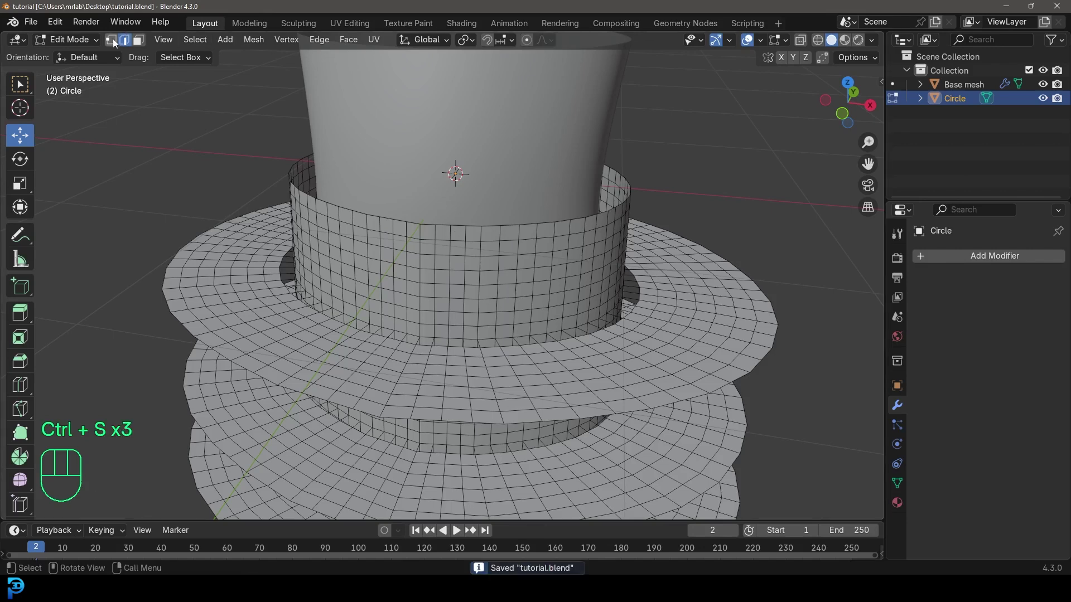
middle_click(451, 213)
middle_click(464, 248)
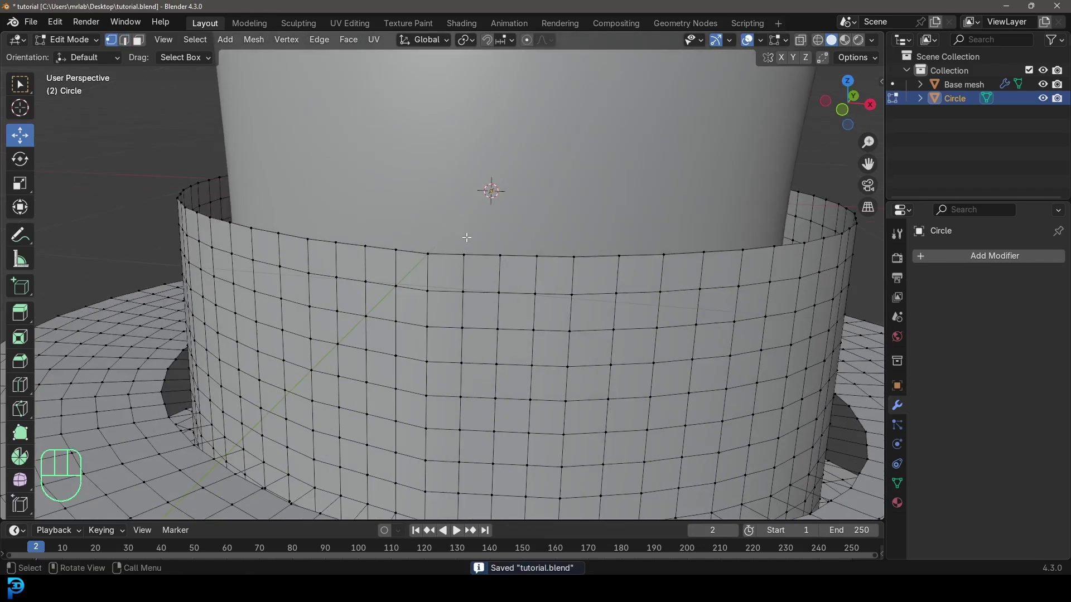
left_click(448, 256)
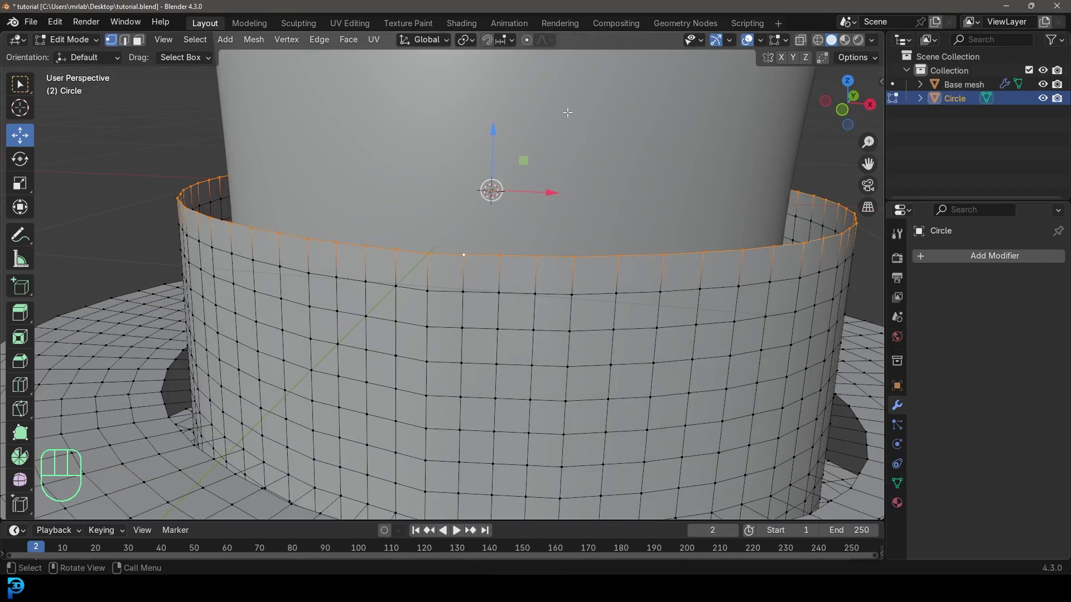
left_click_drag(604, 279, 576, 280)
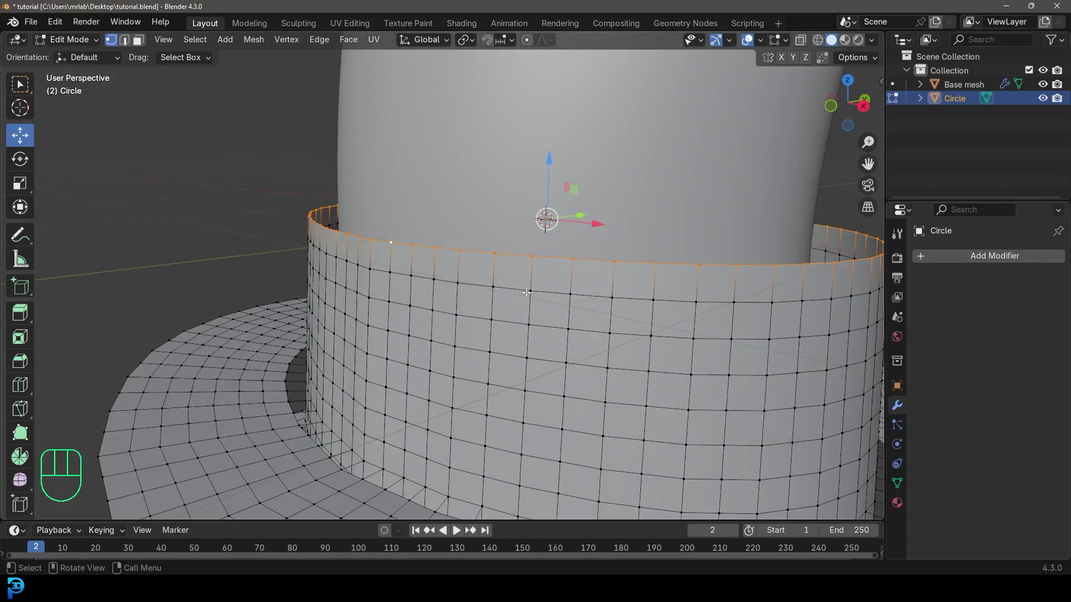
key("ctrl+KP_Add")
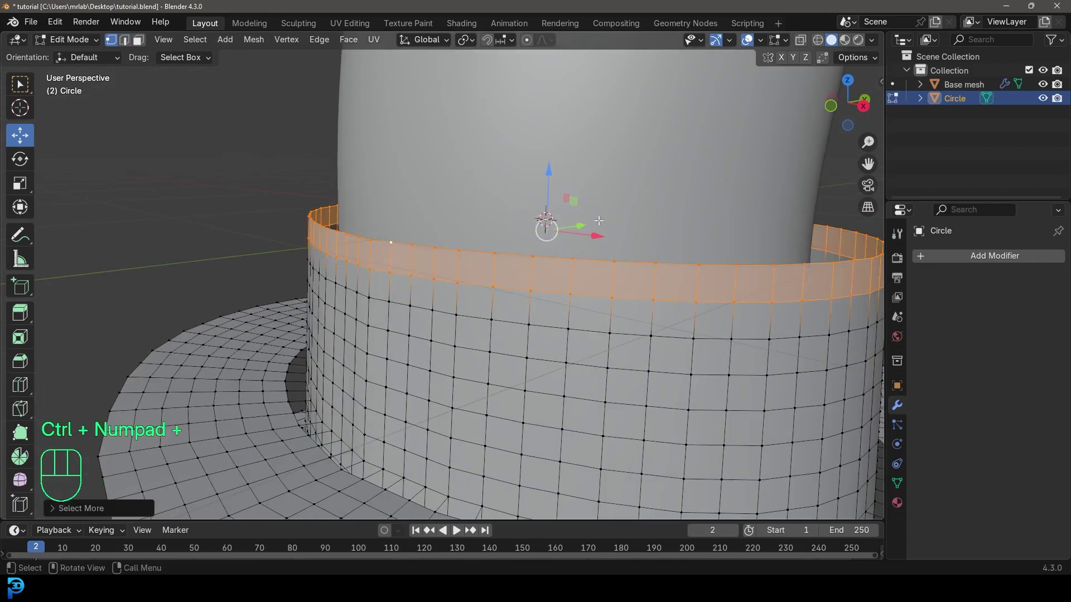
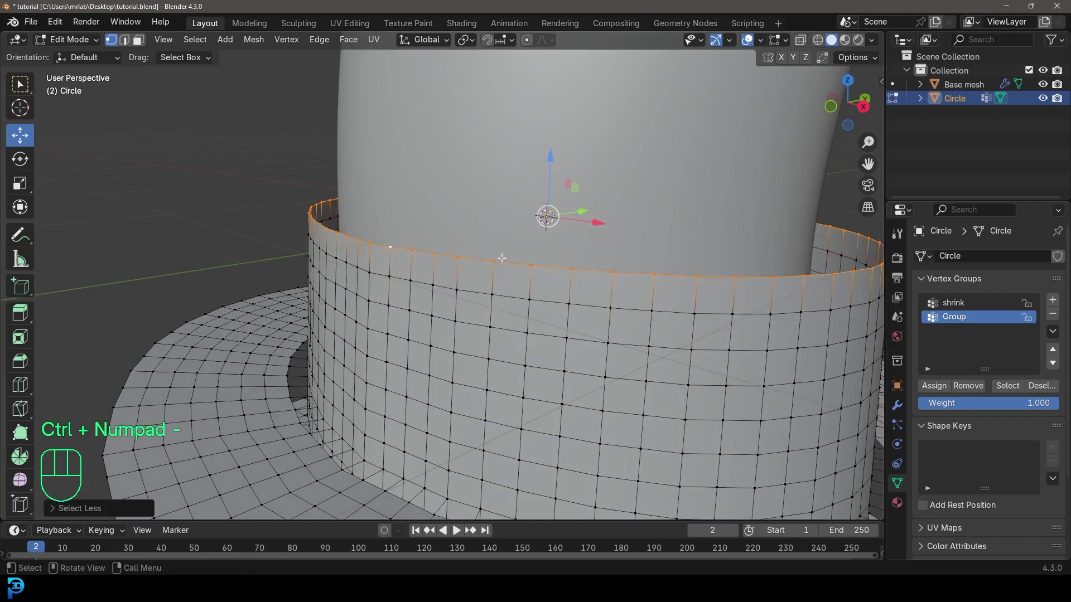
Assign the top vertices to new vertex groups shrink and Pin on the Circle mesh
left_click(944, 393)
double_click(942, 393)
left_click_drag(963, 324, 960, 325)
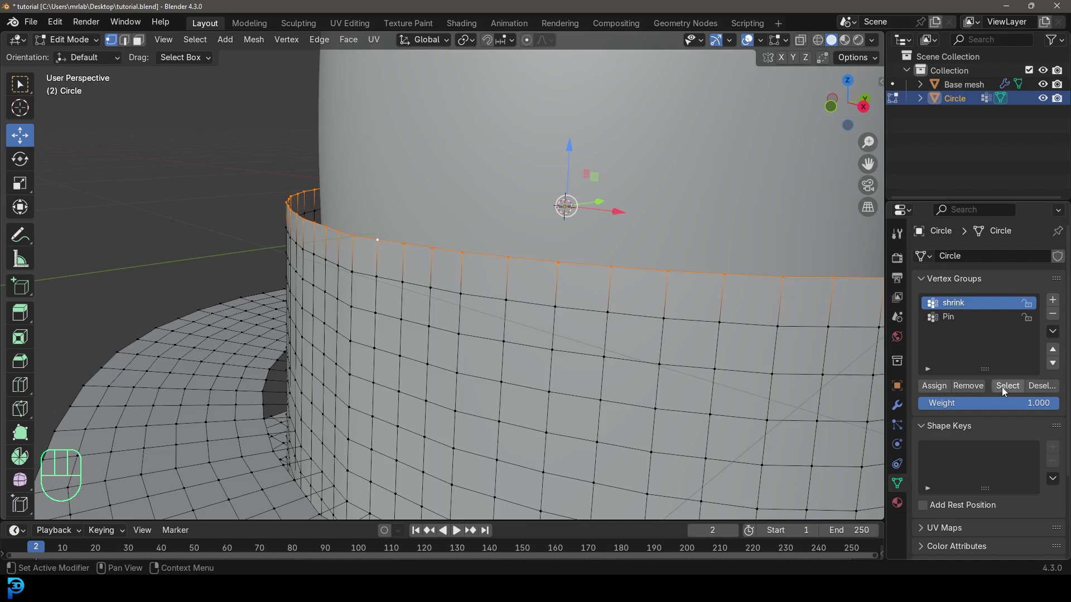
left_click_drag(953, 321, 980, 390)
key("alt+a")
key("alt+a")
left_click(1007, 390)
left_click_drag(467, 327, 497, 322)
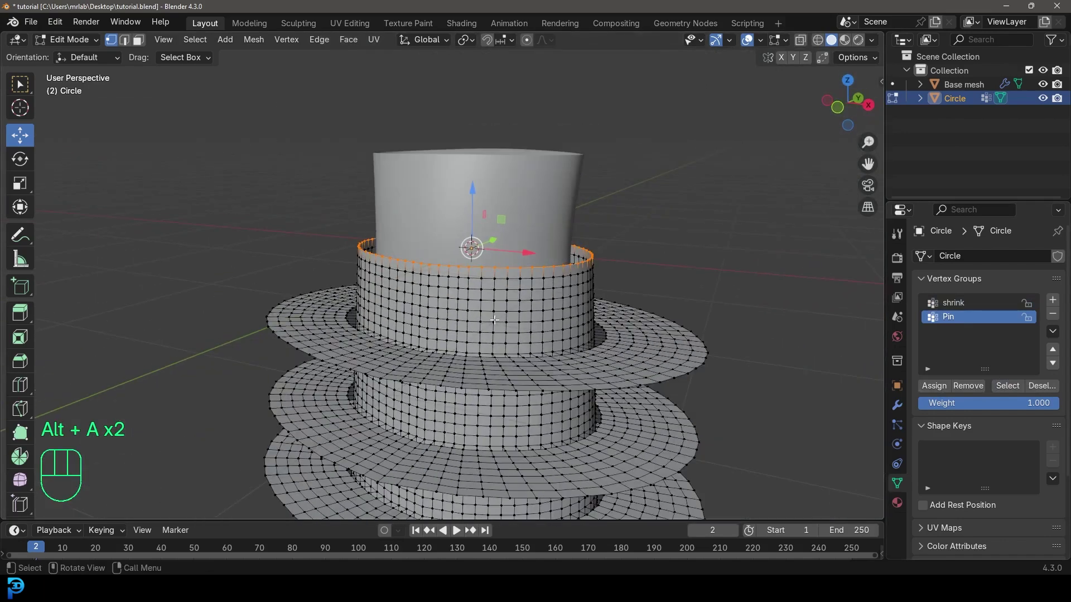
Save and inspect the skirt's shading while toggling in and out of edit mode
key("Tab")
key("ctrl+s")
left_click_drag(487, 351, 422, 356)
left_click_drag(458, 336, 456, 288)
key("Tab")
key("Tab")
left_click_drag(448, 257, 469, 217)
left_click_drag(430, 177, 452, 238)
key("Tab")
middle_click(491, 268)
Recalculate all skirt normals outside and return to object mode
key("a")
key("alt+n")
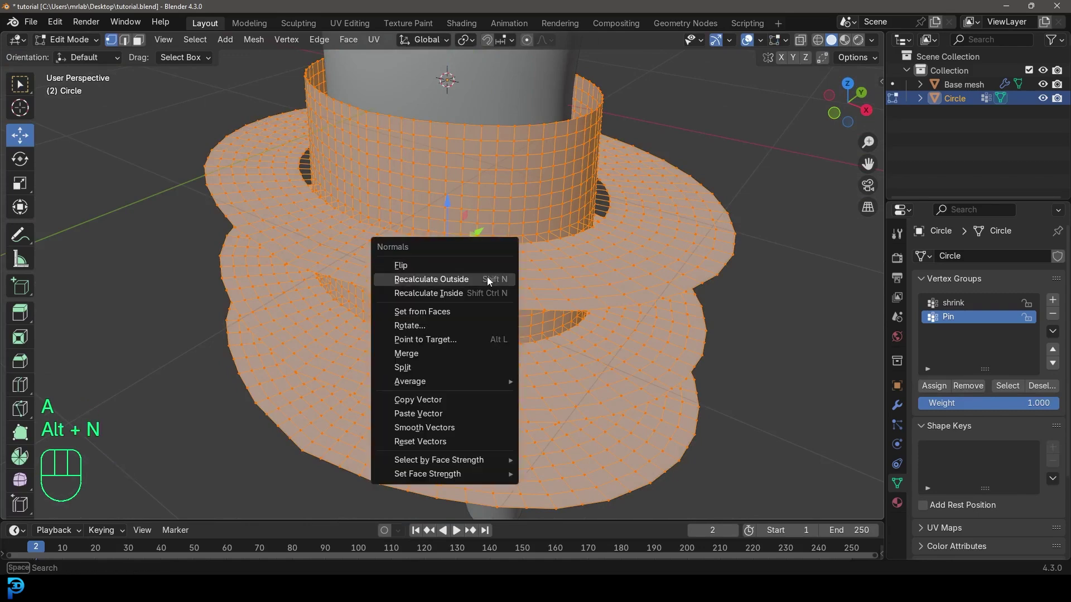
key("Tab")
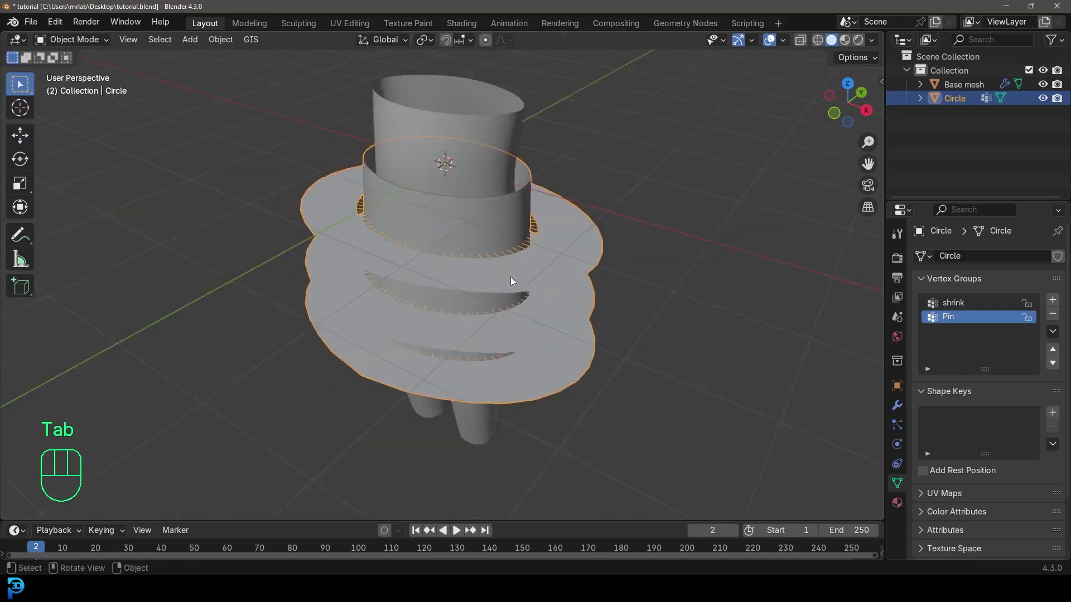
left_click_drag(493, 297, 514, 287)
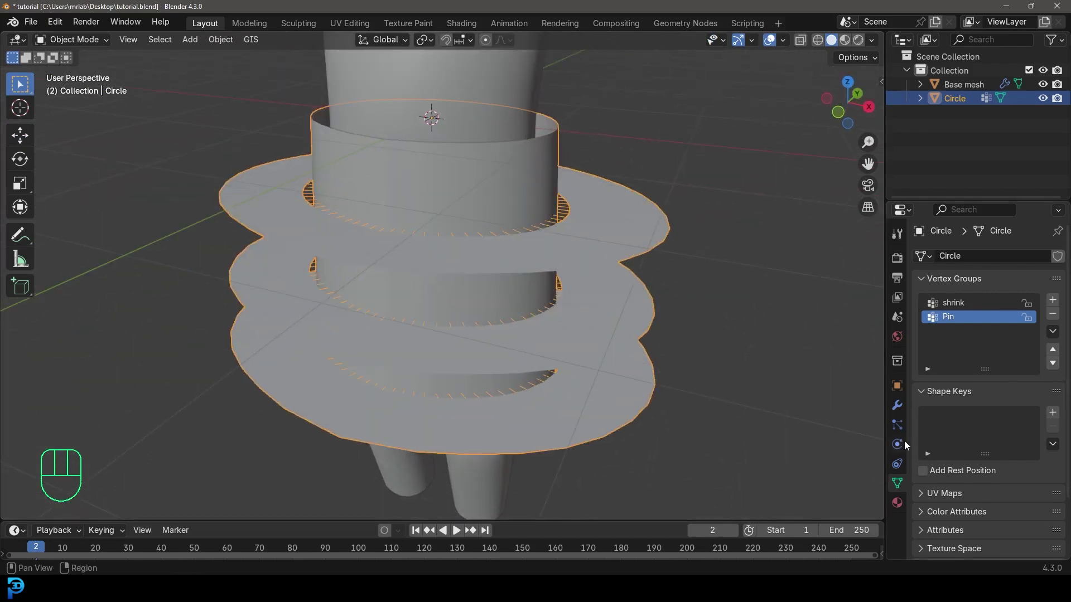
Add a Shrinkwrap modifier targeting Base mesh on the shrink vertex group and save
left_click(901, 405)
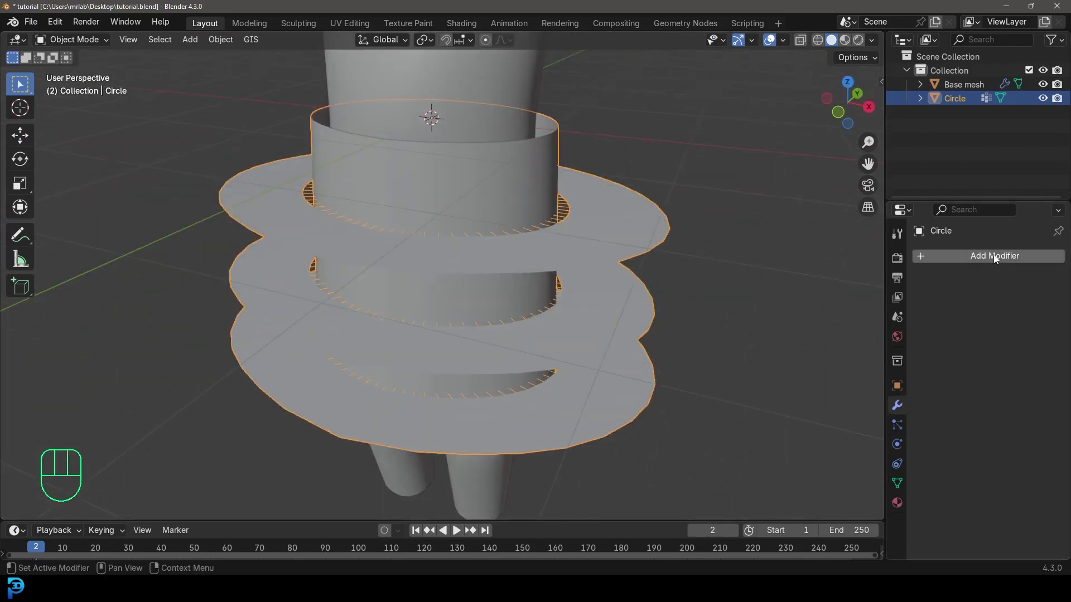
left_click_drag(996, 258, 874, 279)
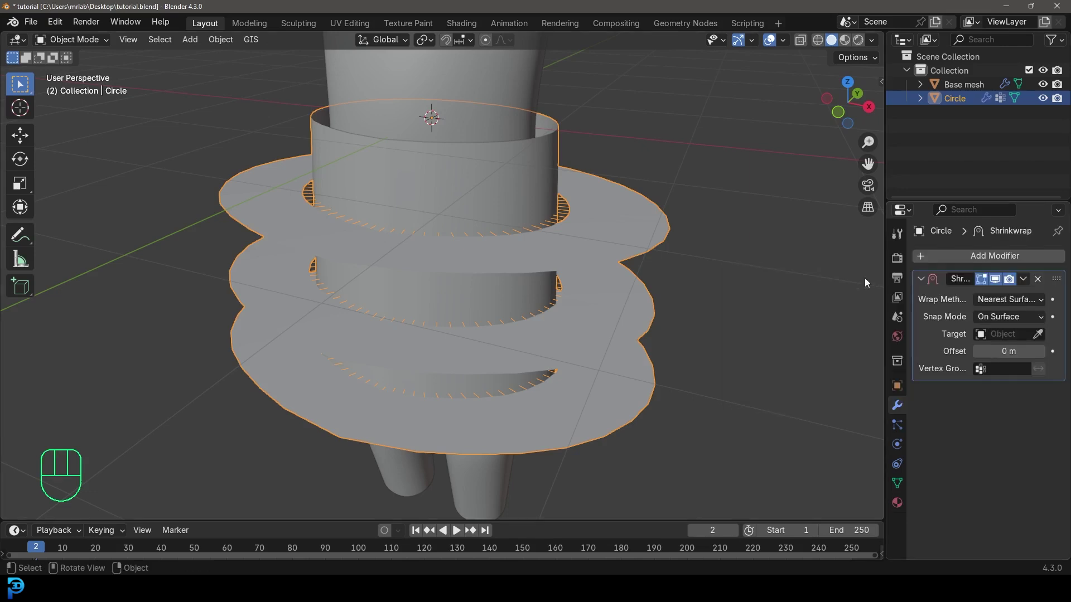
key("ctrl+s")
key("ctrl+s")
key("ctrl+s")
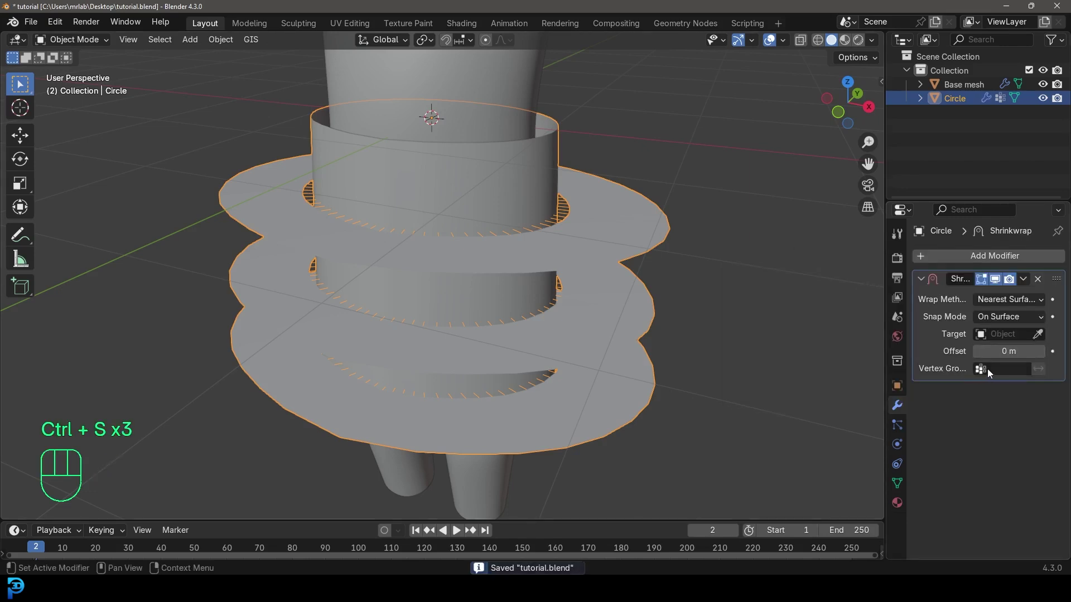
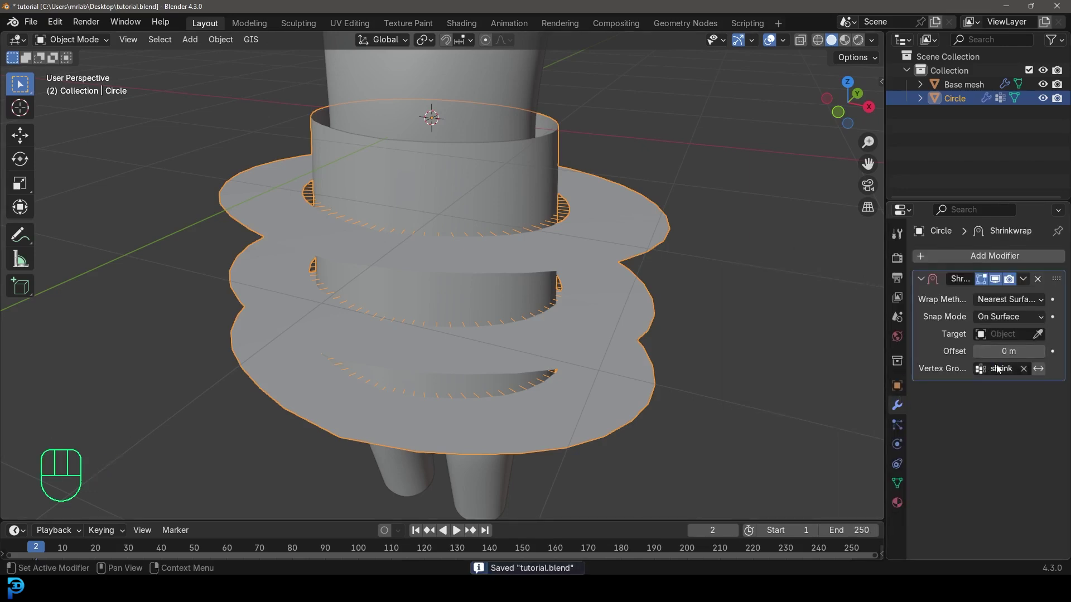
left_click(1042, 336)
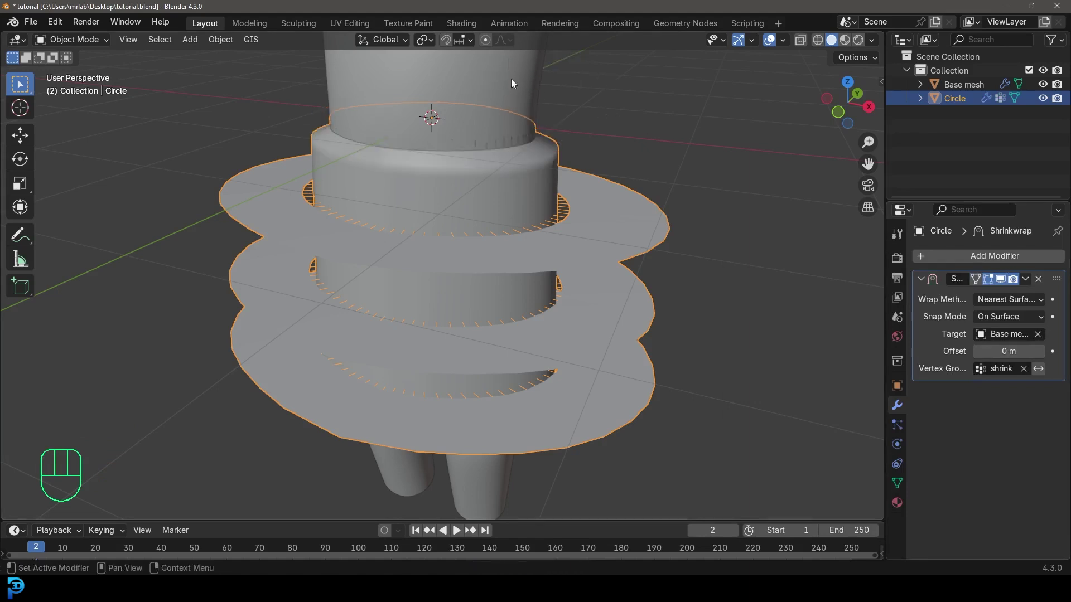
left_click_drag(493, 164, 473, 152)
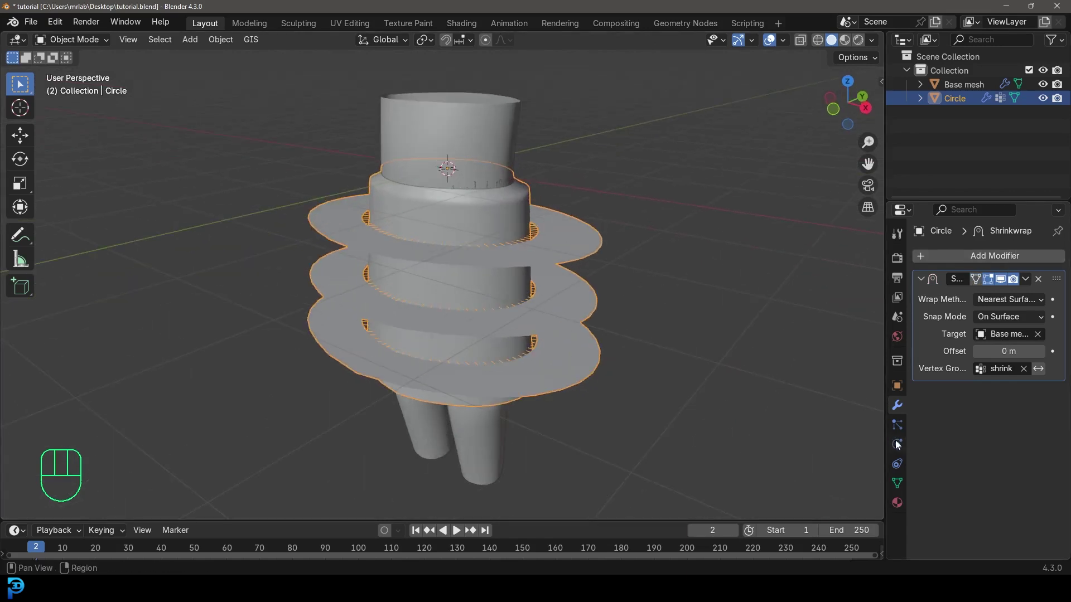
Add Cloth physics pinned by Pin with sewing, shrinking -0.2 and self collisions enabled
left_click(901, 447)
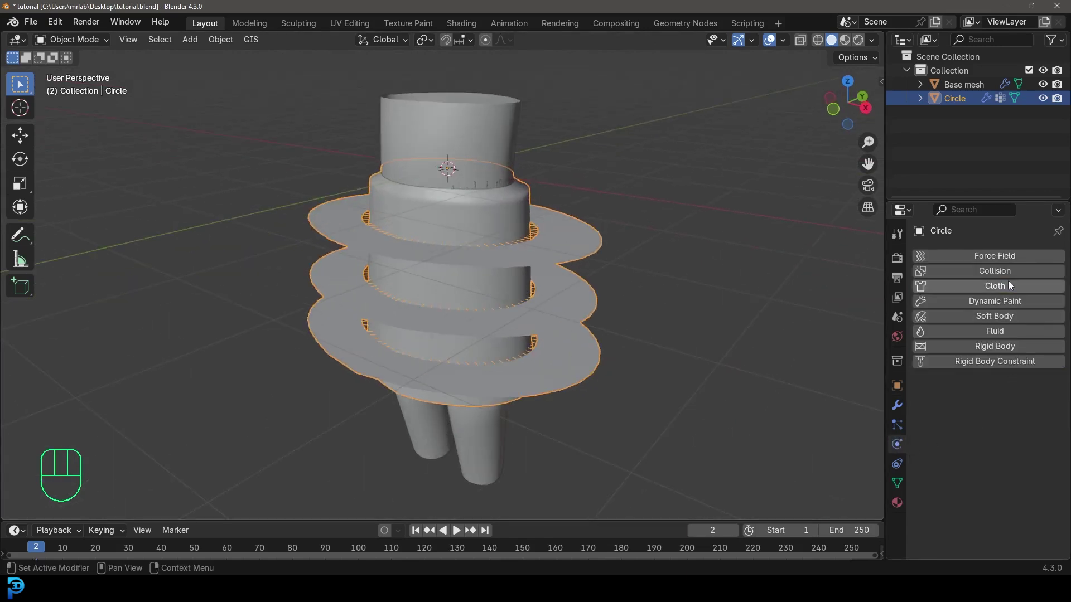
left_click(1011, 285)
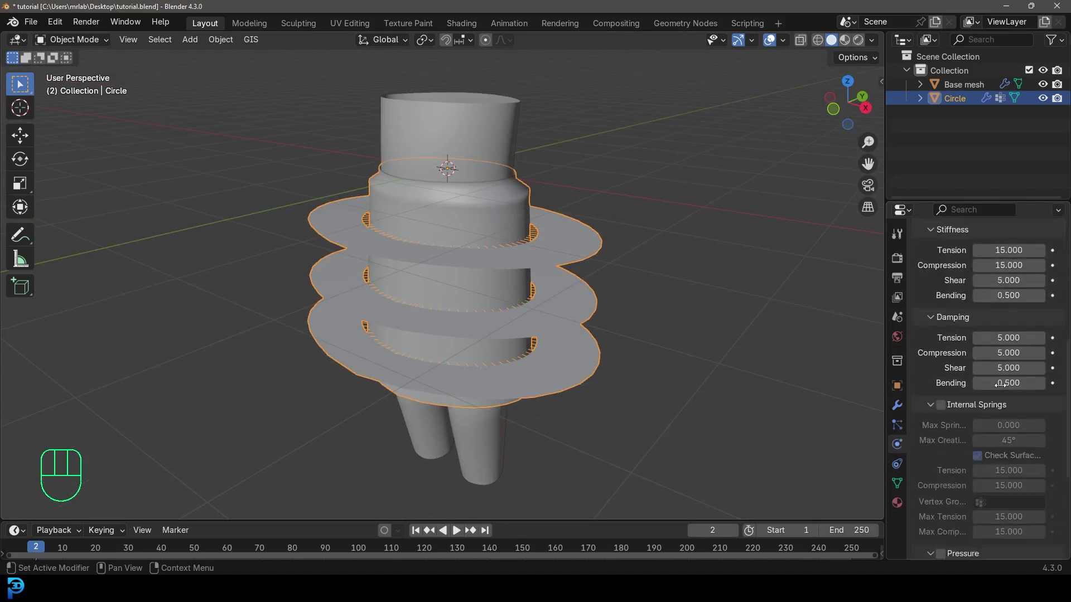
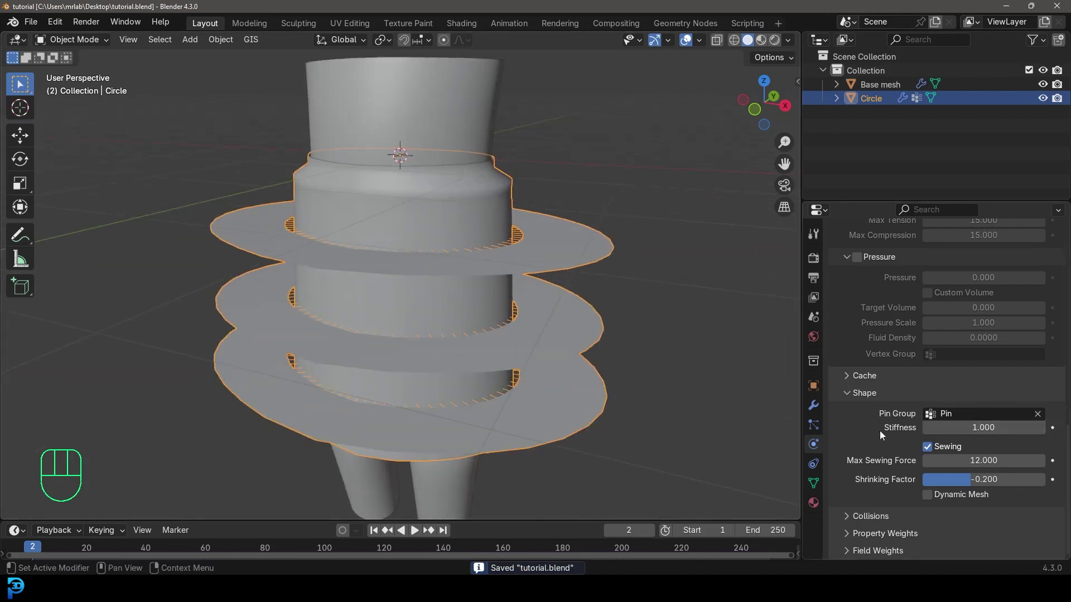
left_click(856, 518)
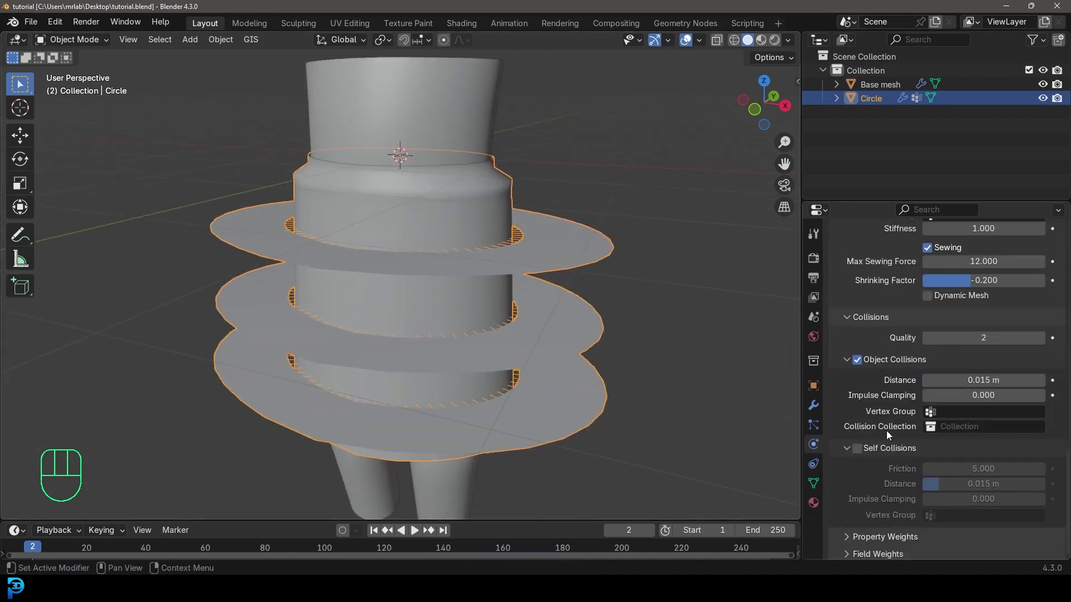
left_click(863, 455)
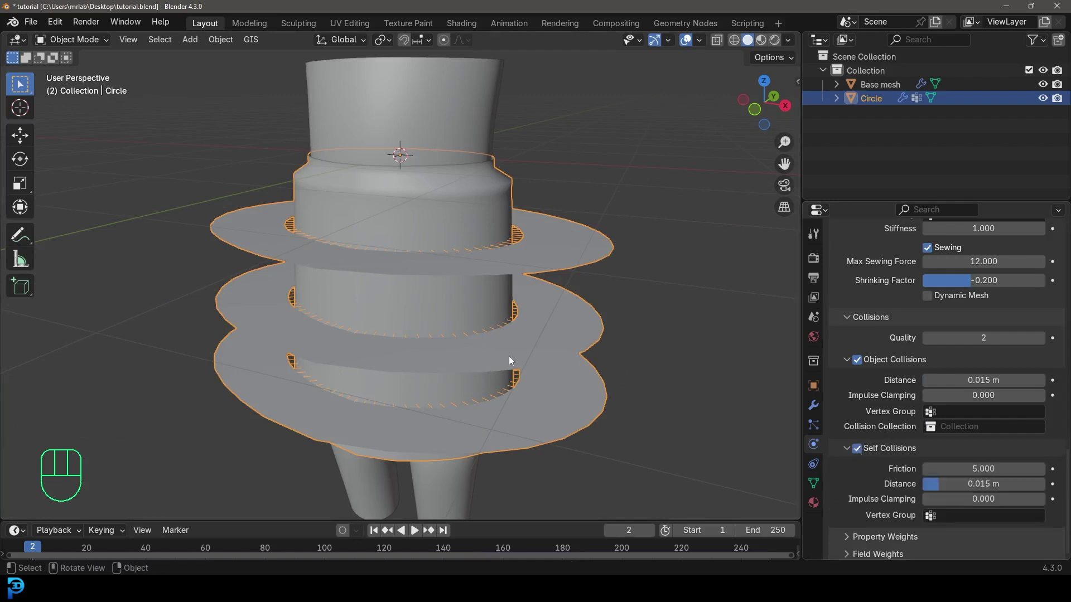
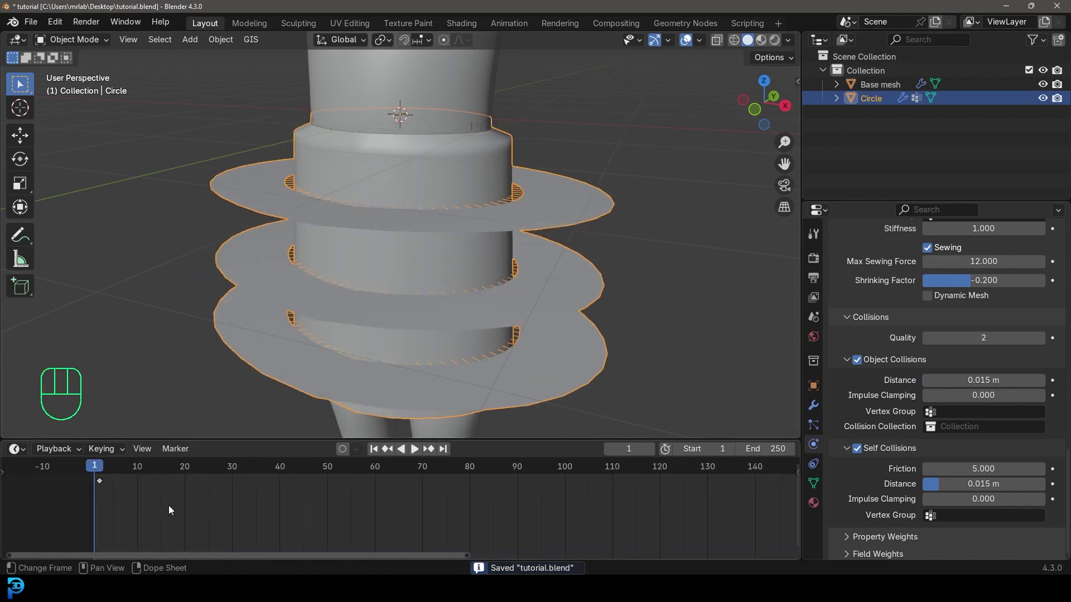
Play the cloth simulation so the flat rings drape into ruffled tiers
left_click_drag(140, 501, 81, 480)
key("x")
left_click(97, 469)
left_click_drag(366, 266, 403, 276)
key("space")
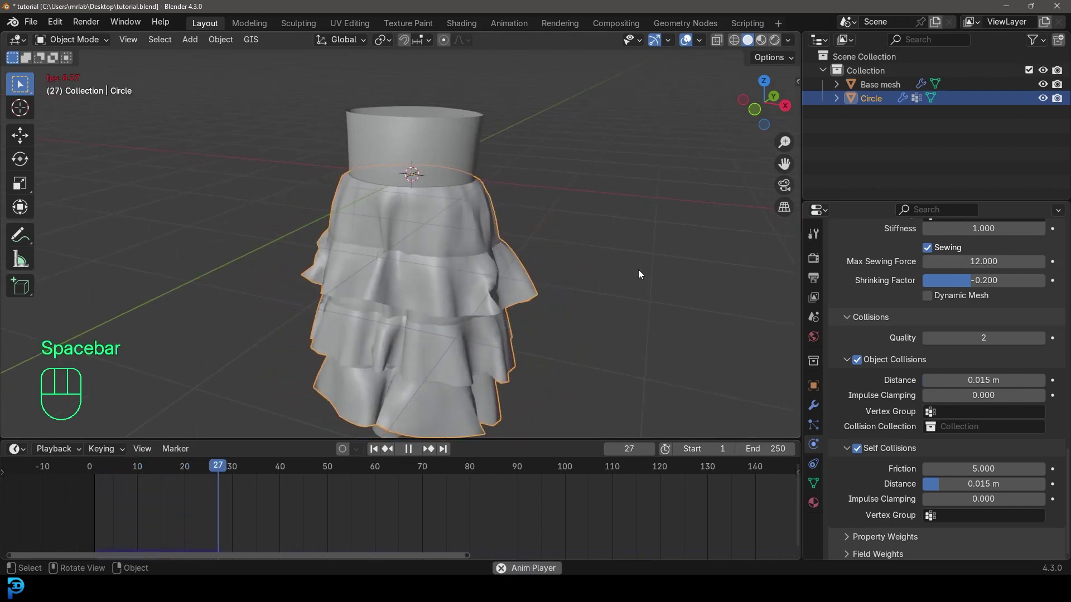
key("space")
Review the draped skirt from front view, stop playback and enter edit mode
key("KP_1")
key("space")
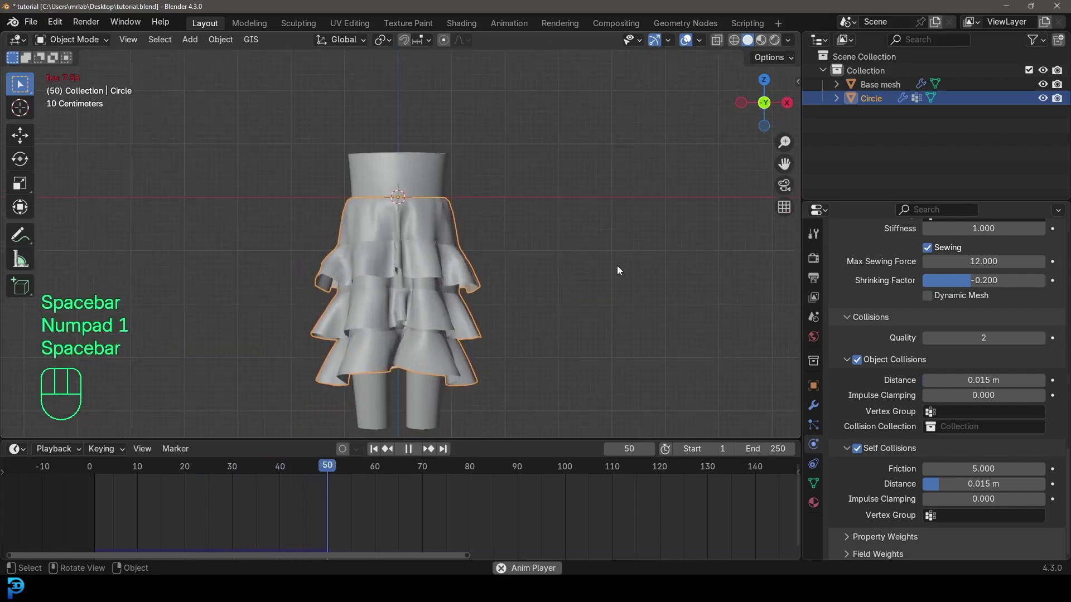
key("space")
left_click_drag(591, 237, 550, 213)
key("KP_1")
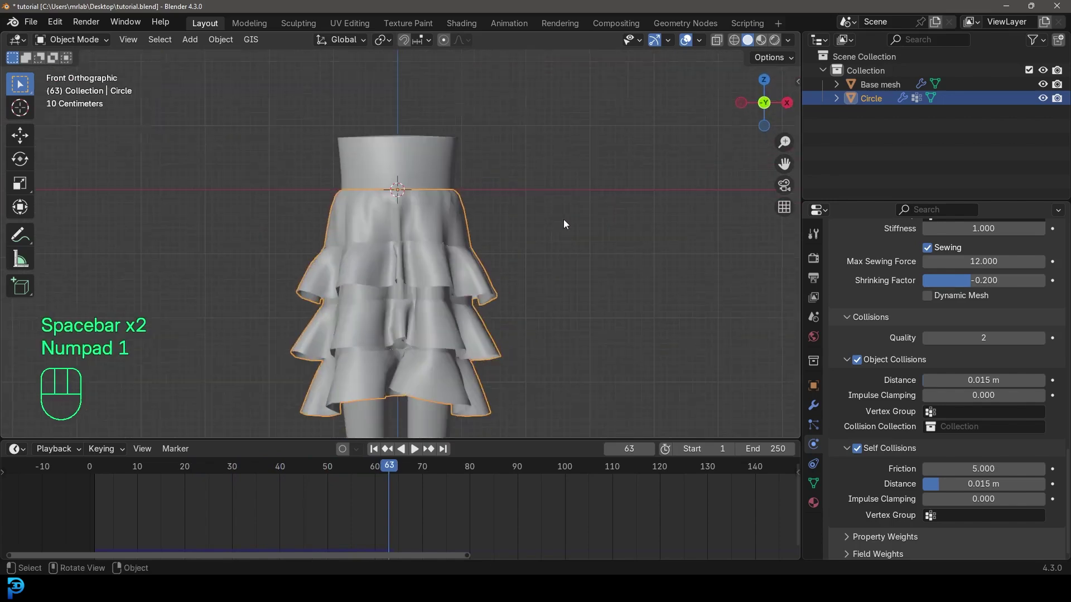
key("Tab")
Adjust the ring vertices from front view and leave edit mode
left_click_drag(429, 306, 429, 285)
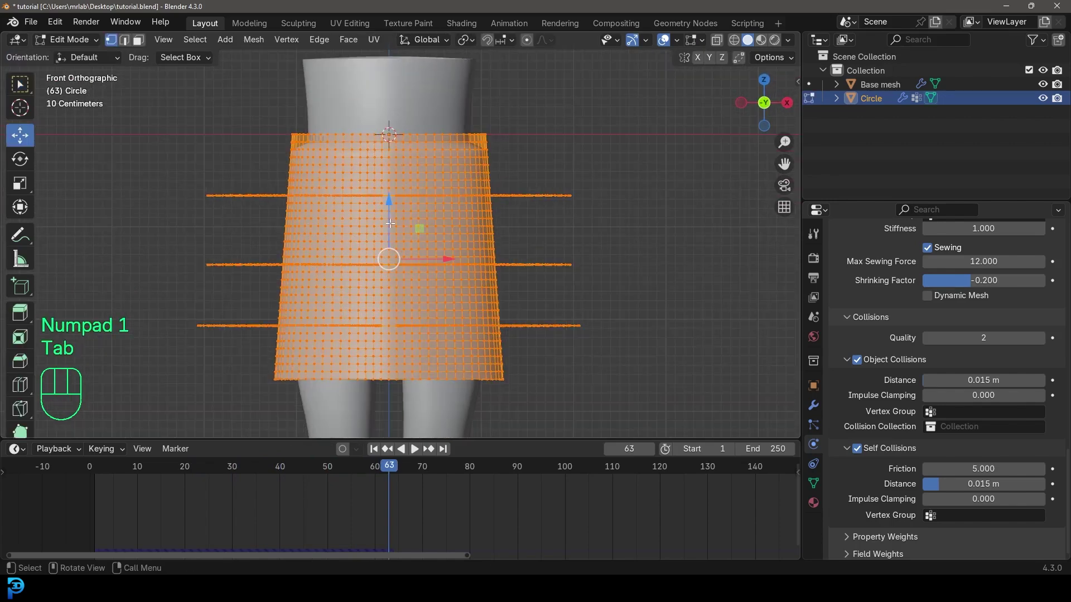
left_click_drag(409, 173, 419, 188)
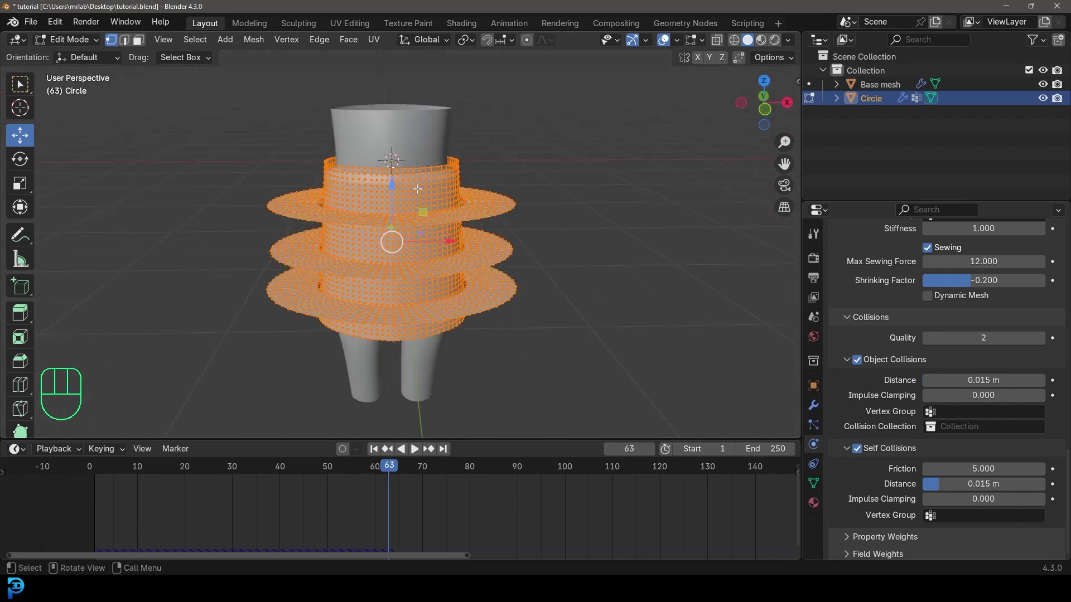
key("KP_1")
key("x")
key("g")
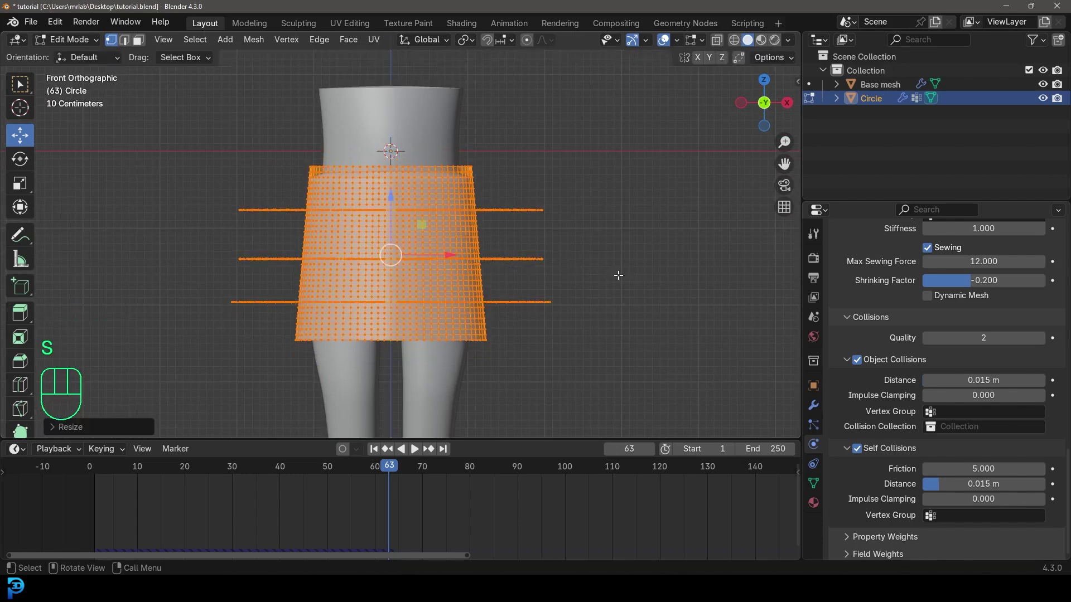
key("Tab")
Replay the simulation from the start, inspect the re-draped skirt and re-enter edit mode
middle_click(555, 211)
key("shift+Left")
key("space")
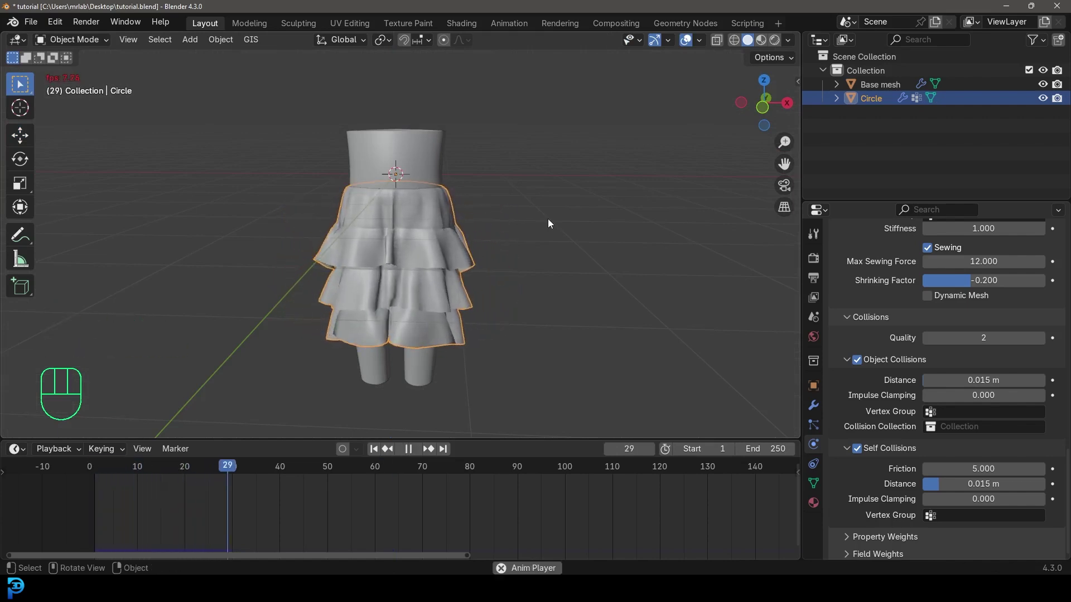
key("space")
left_click_drag(453, 260, 497, 264)
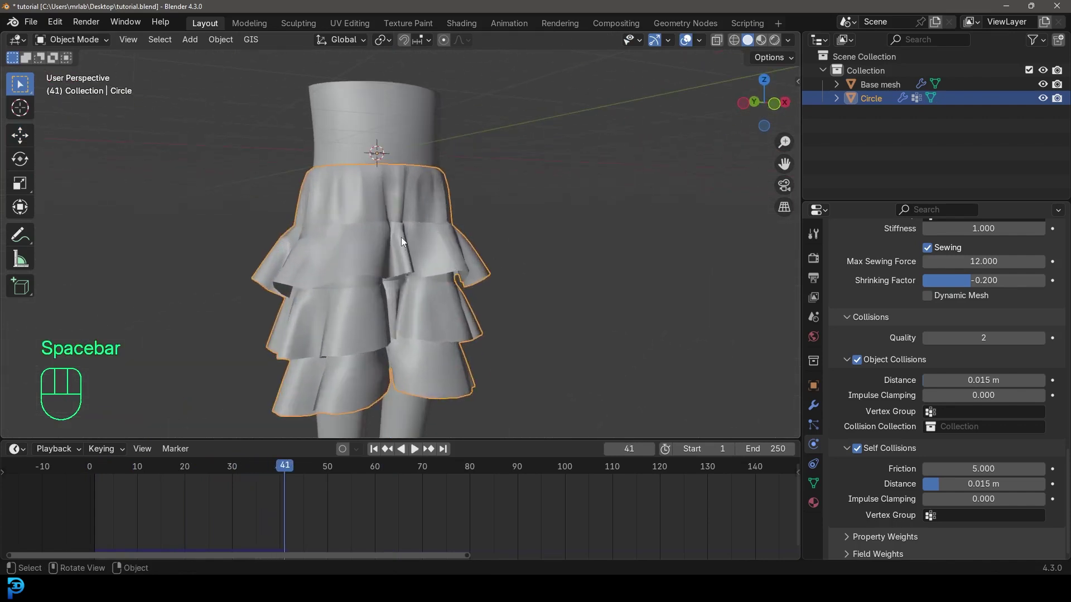
left_click_drag(412, 220, 396, 247)
key("Tab")
Enlarge the top ring's outer edge loop slightly
left_click_drag(419, 220, 380, 251)
key("alt+a")
left_click(333, 290)
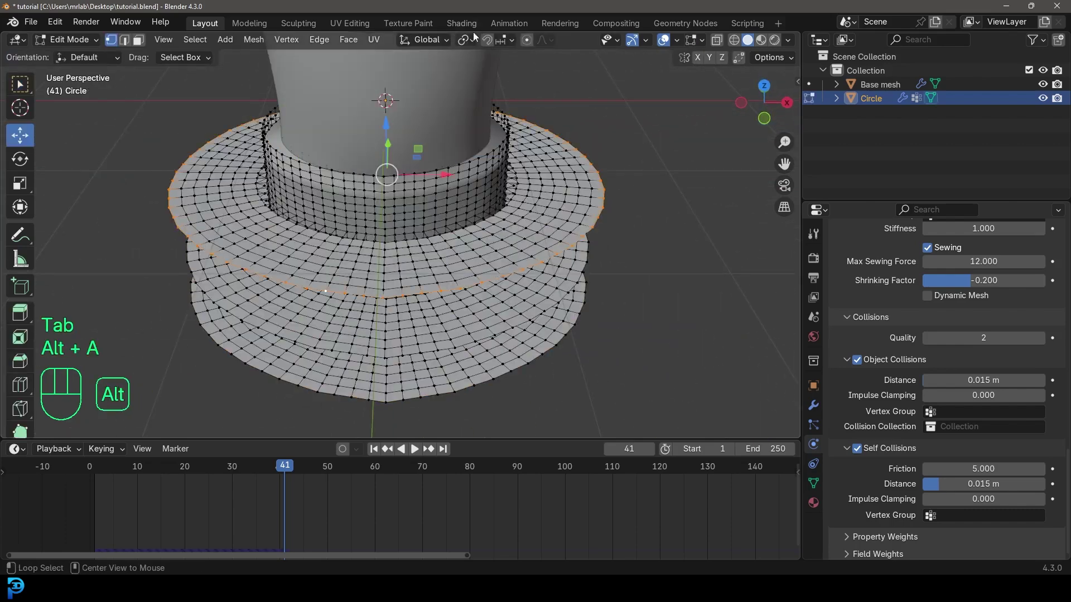
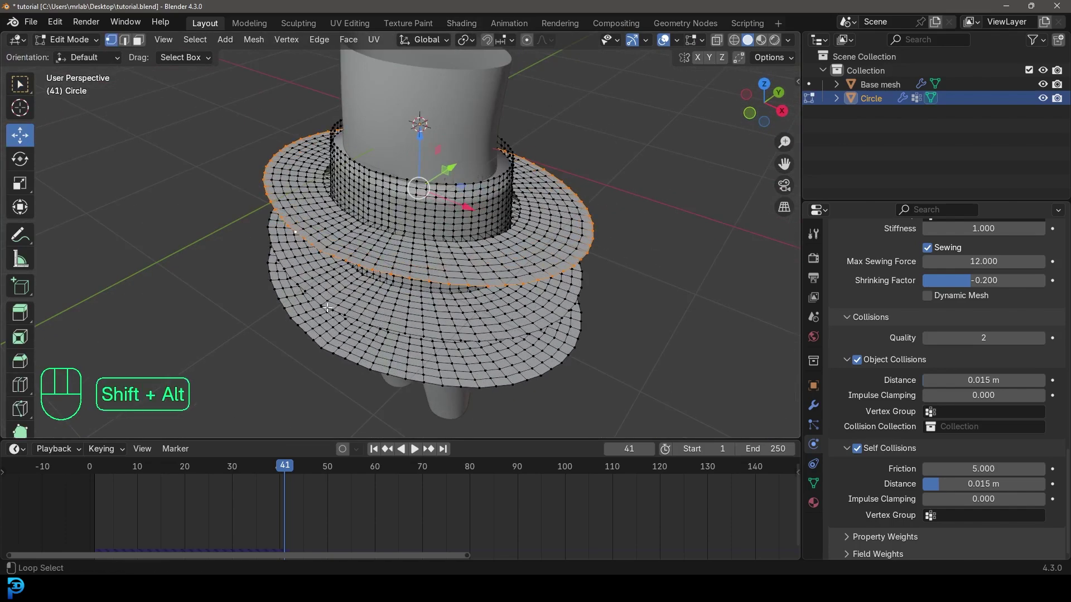
key("e")
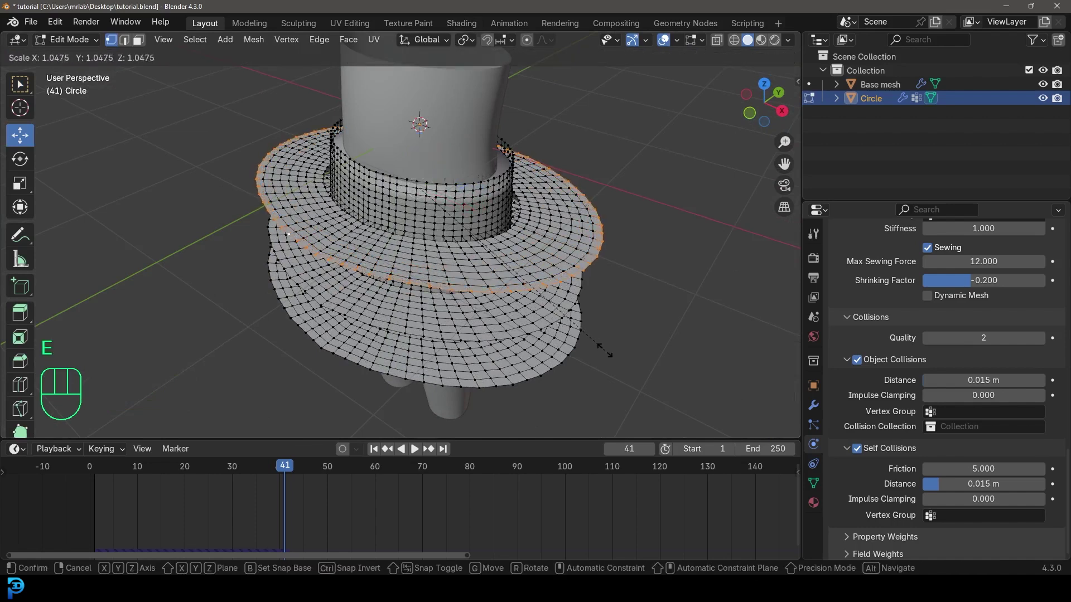
key("shift+r")
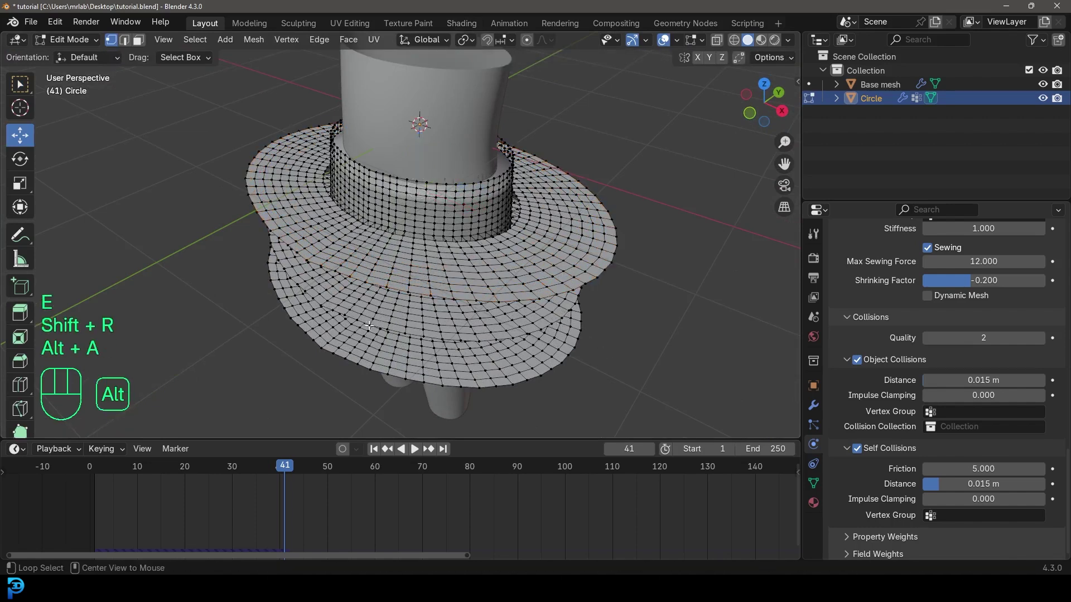
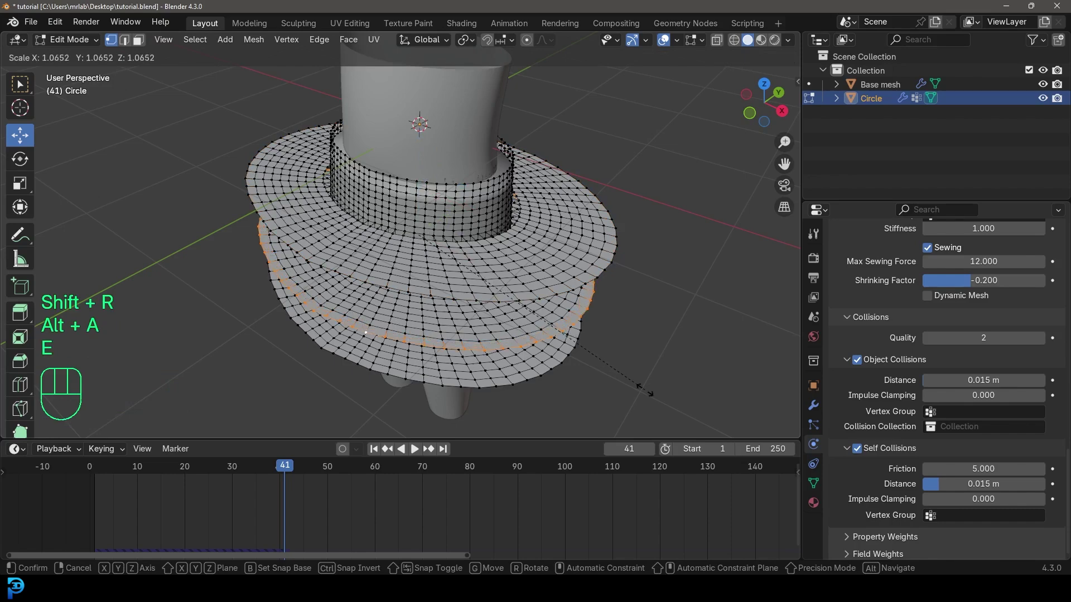
key("shift+r")
middle_click(402, 367)
middle_click(383, 309)
Enlarge the bottom ring's outer edge loop slightly and leave edit mode
key("alt+a")
left_click(352, 314)
key("alt+a")
middle_click(338, 323)
key("e")
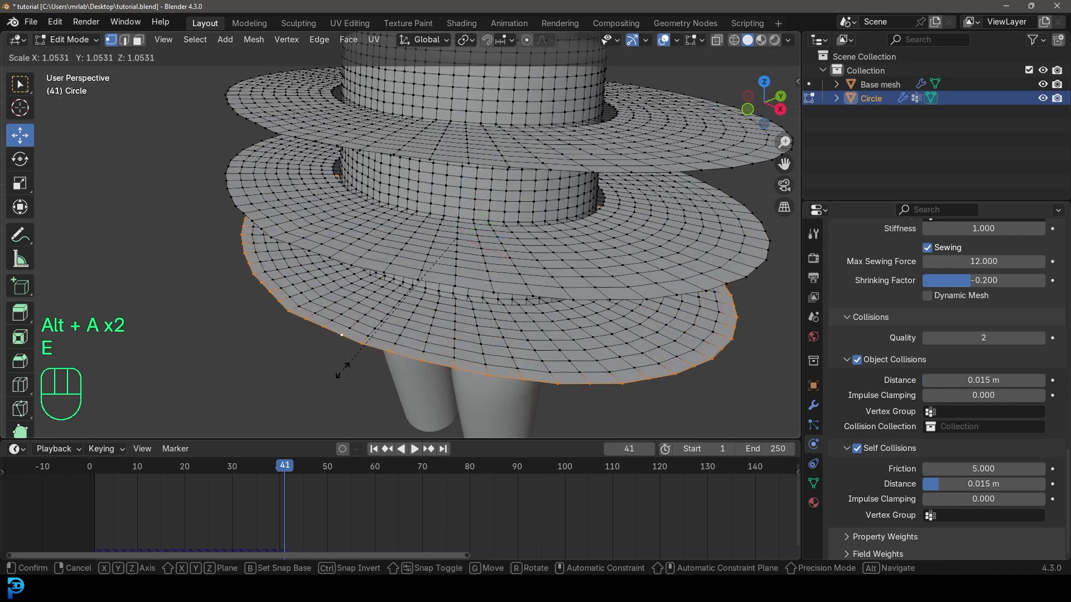
key("shift+r")
key("Tab")
Replay the simulation to show fuller three-tier ruffles and save the file
key("alt+a")
key("ctrl+j")
key("shift+Left")
key("space")
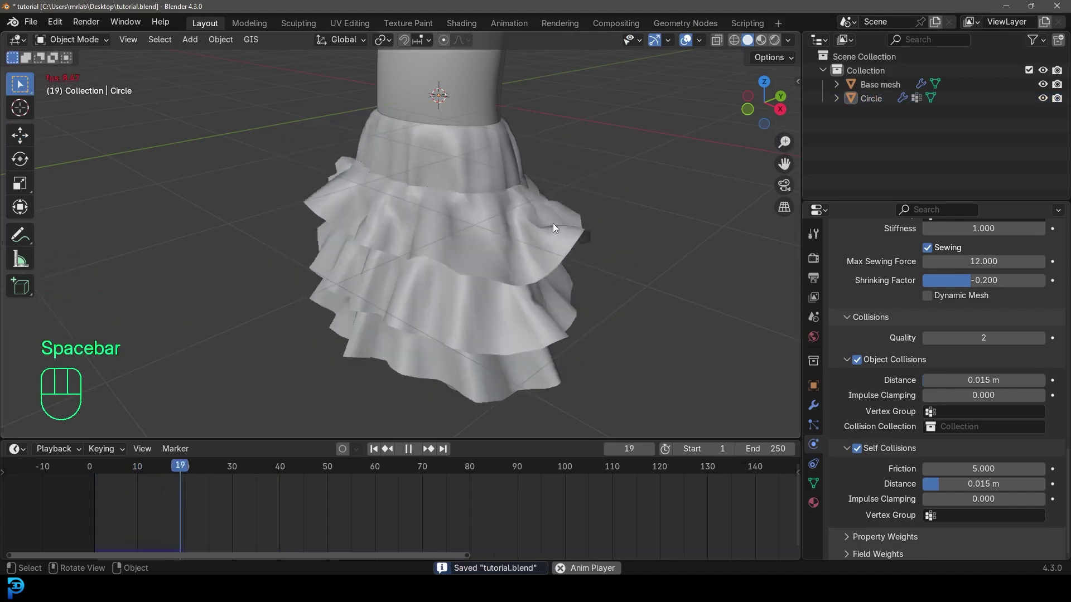
key("space")
left_click_drag(460, 244, 533, 222)
key("space")
key("space")
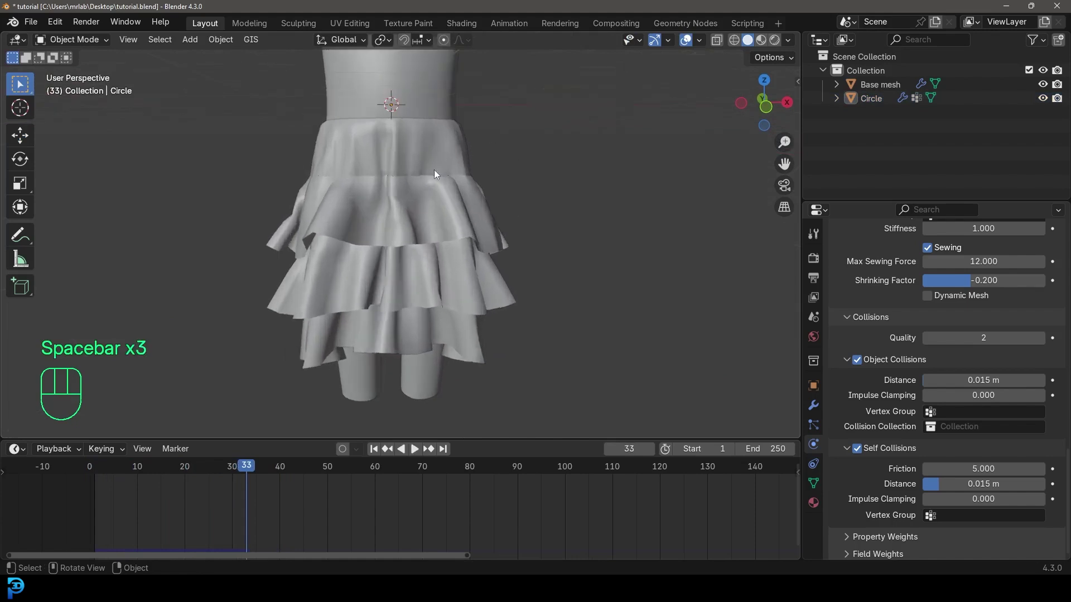
Add Subdivision Surface and a 0.016 m Solidify modifier to the skirt after Shrinkwrap and Cloth
left_click(467, 167)
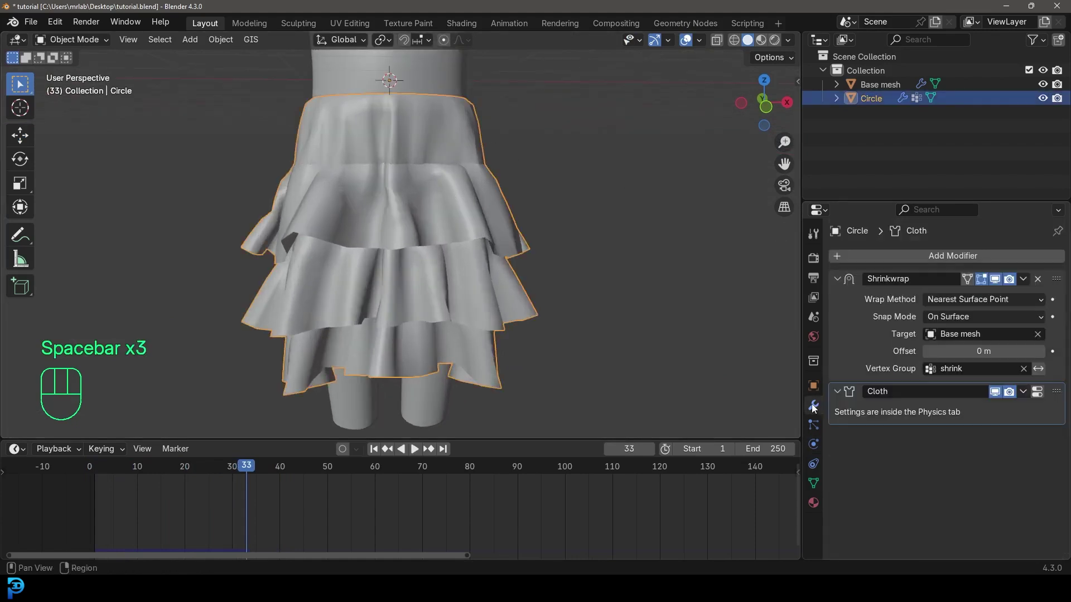
left_click(843, 290)
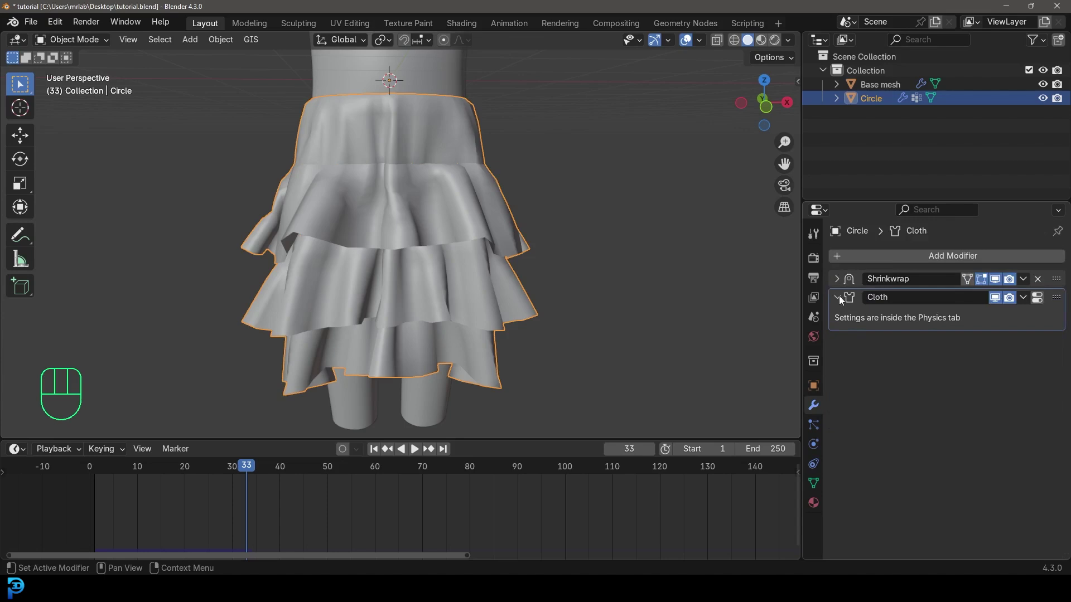
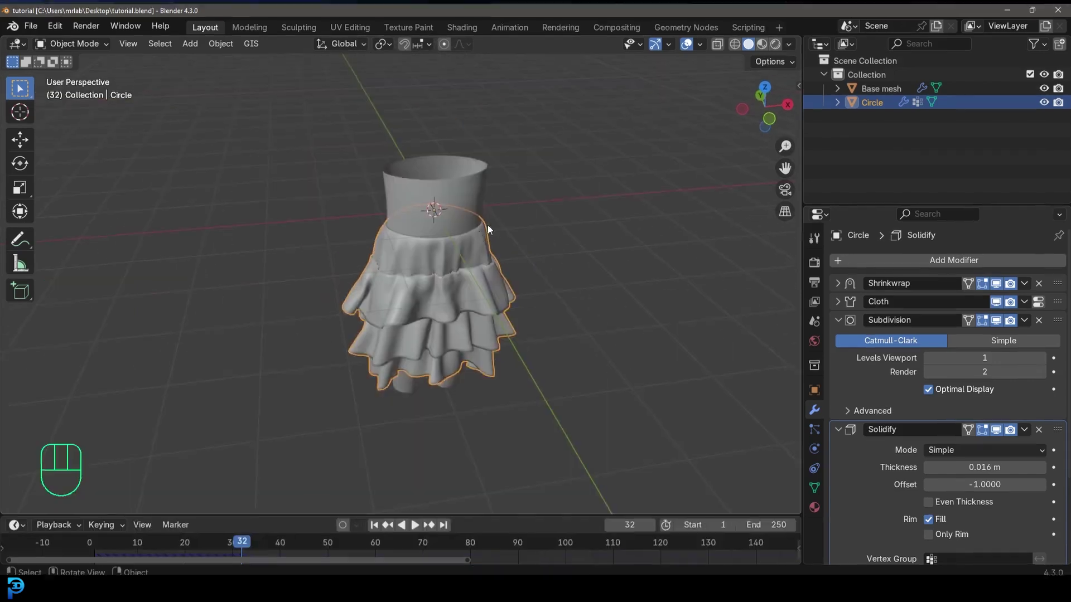
left_click_drag(546, 253, 506, 228)
key("alt+a")
left_click(533, 295)
Give the skirt a new pink material with its viewport display colour set to pink
left_click(820, 507)
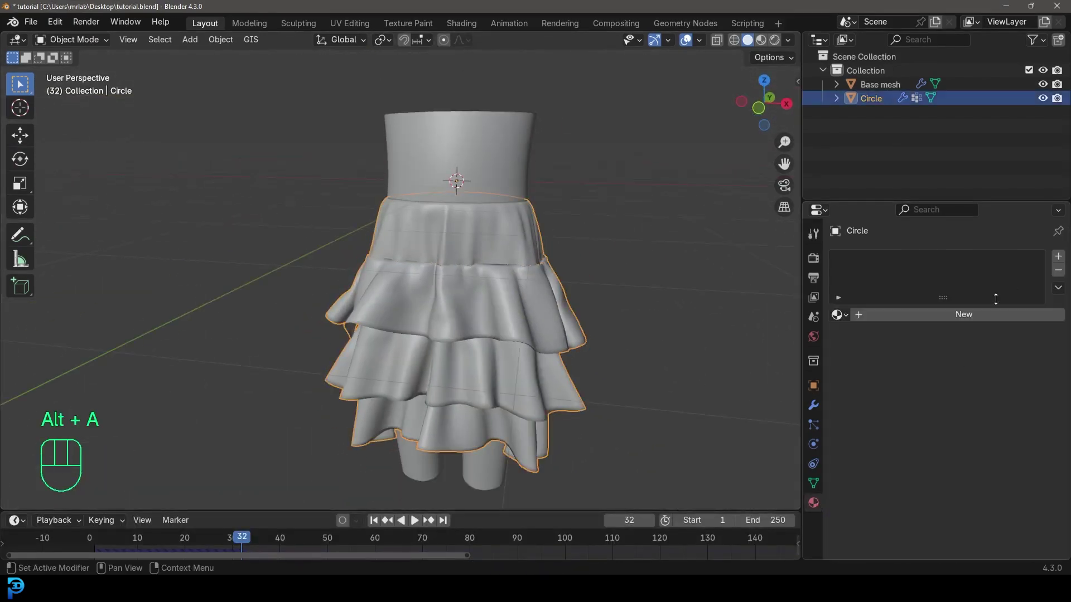
left_click_drag(948, 320, 965, 318)
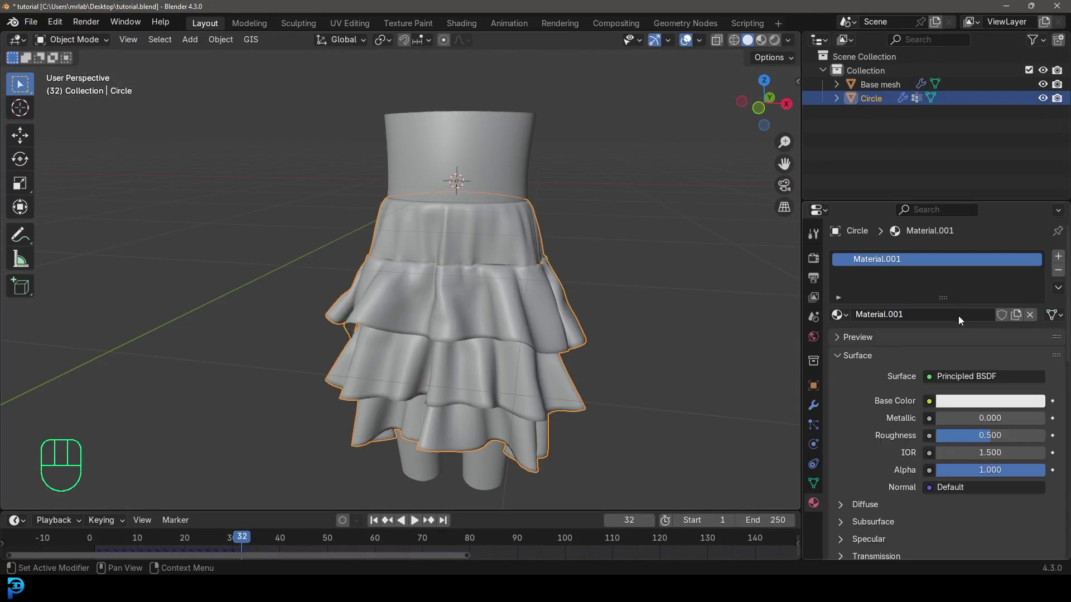
left_click(859, 357)
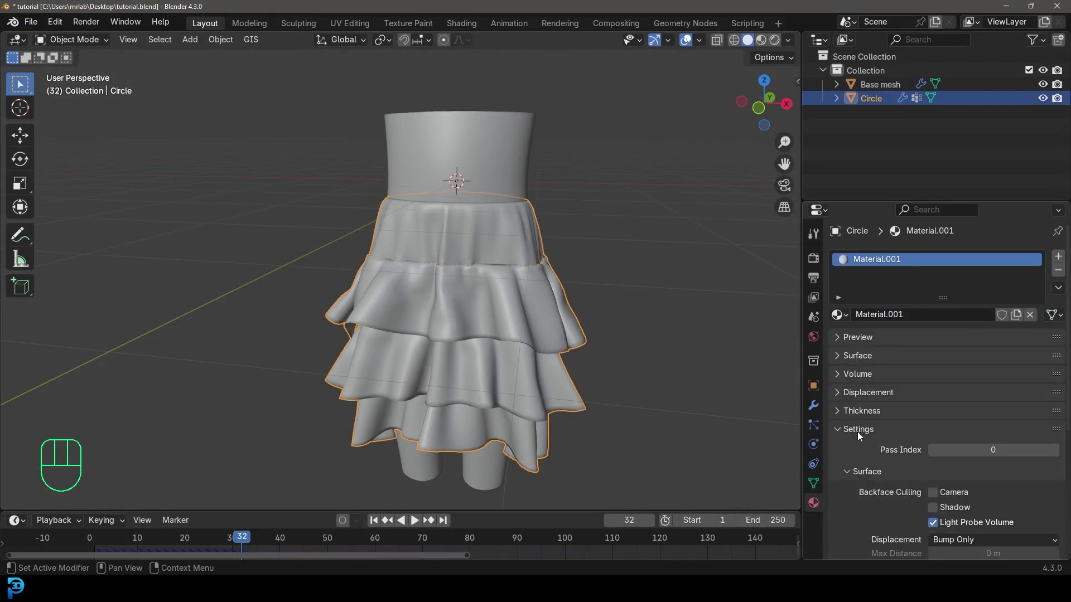
left_click(851, 269)
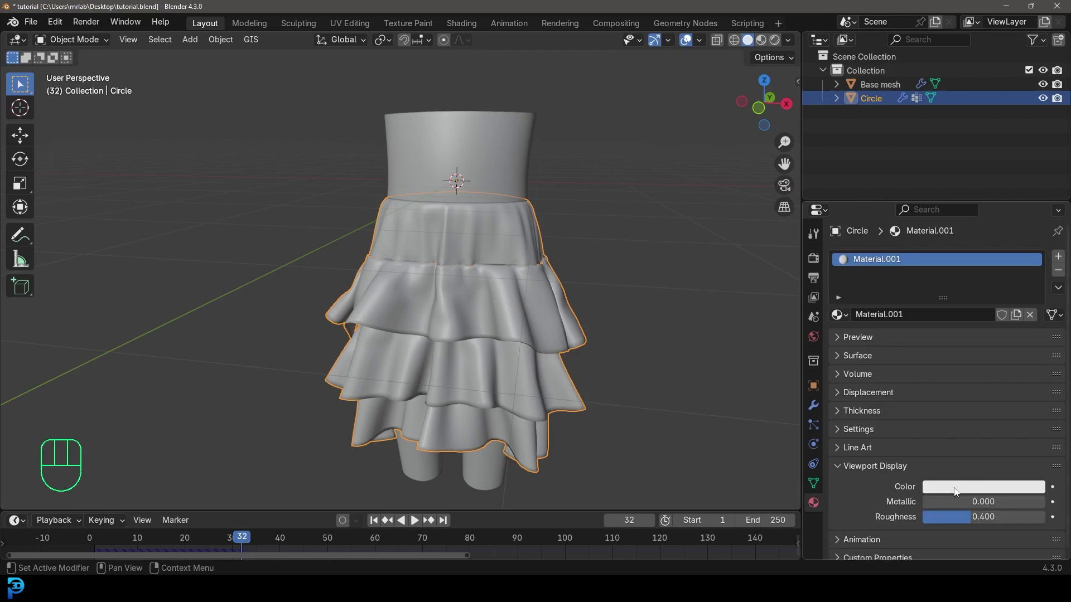
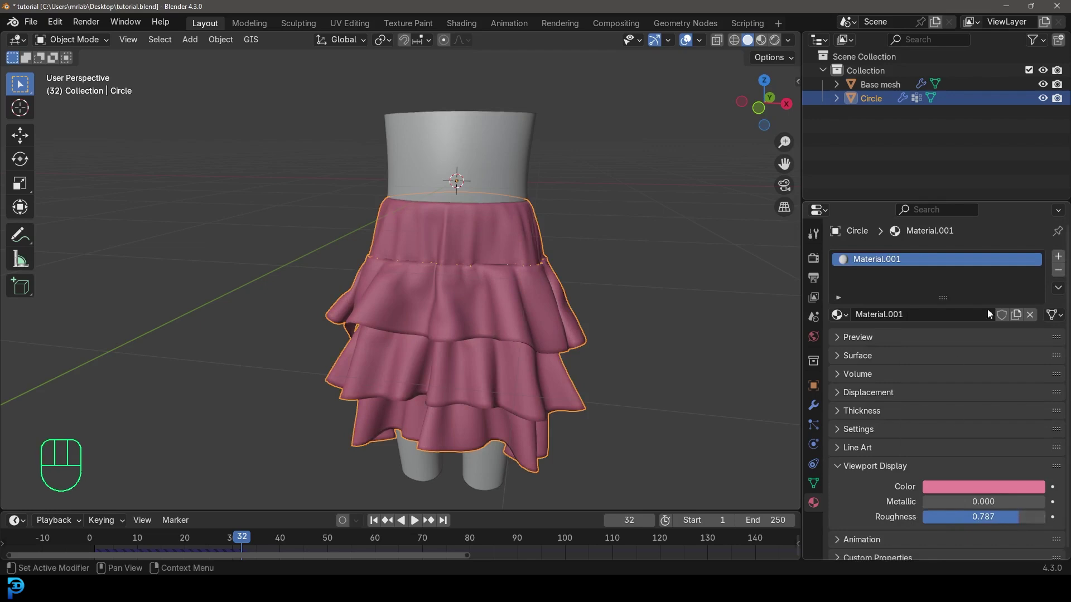
Add a second material slot holding a new darker pink Material.002
left_click(1062, 260)
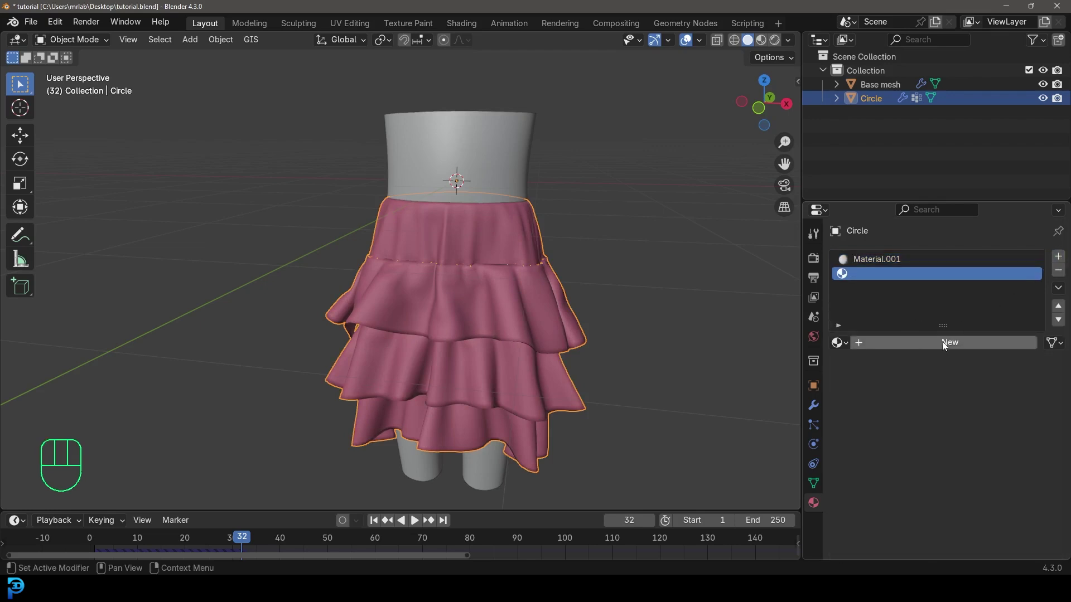
left_click(968, 518)
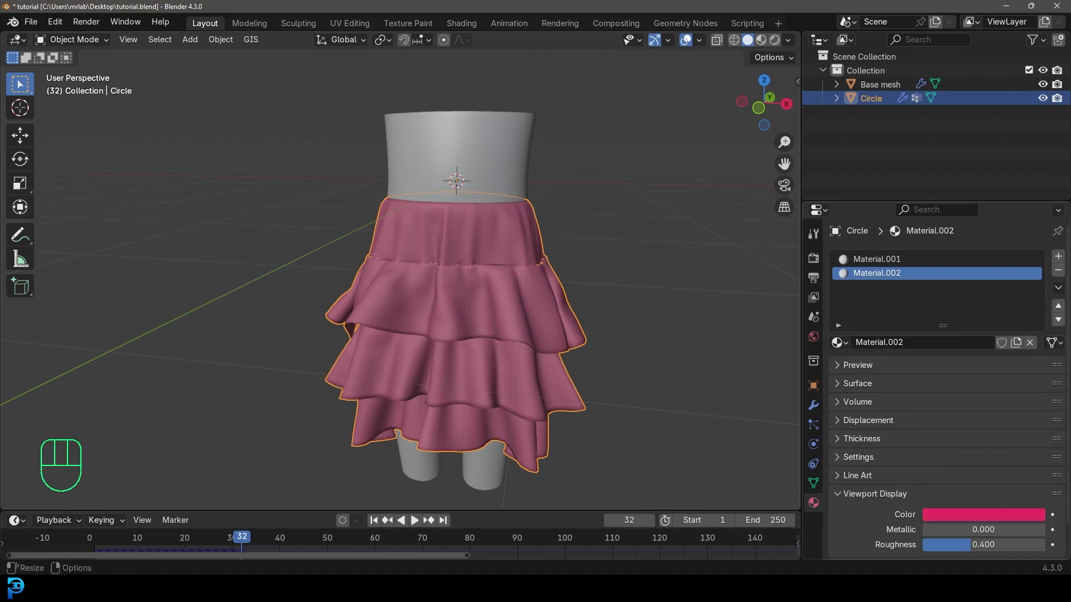
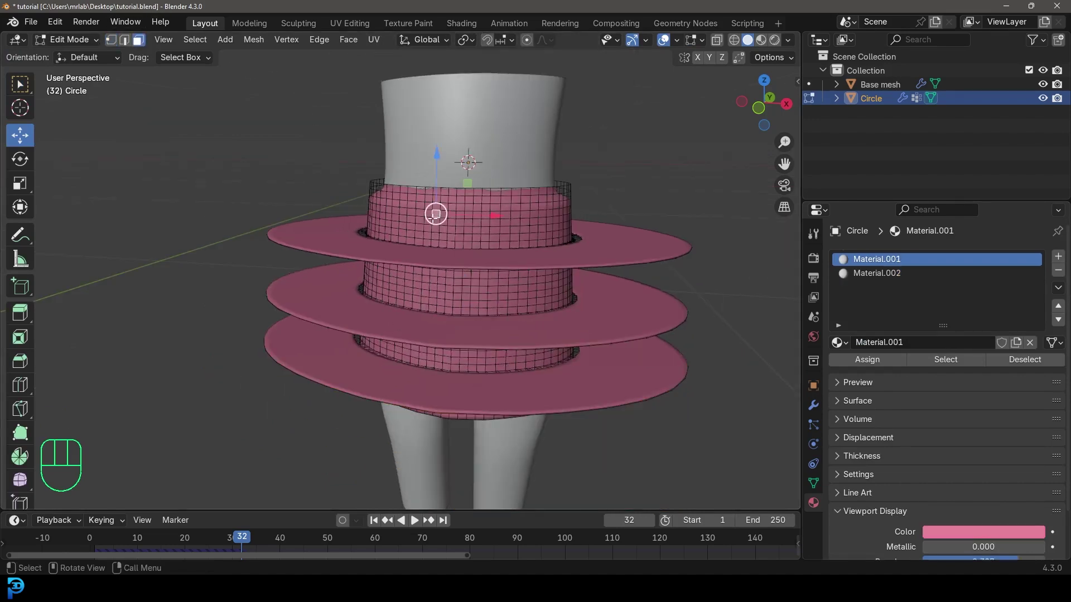
Assign the darker pink Material.002 to the waistband faces in Edit Mode
key("ctrl+l")
left_click(879, 278)
left_click(879, 362)
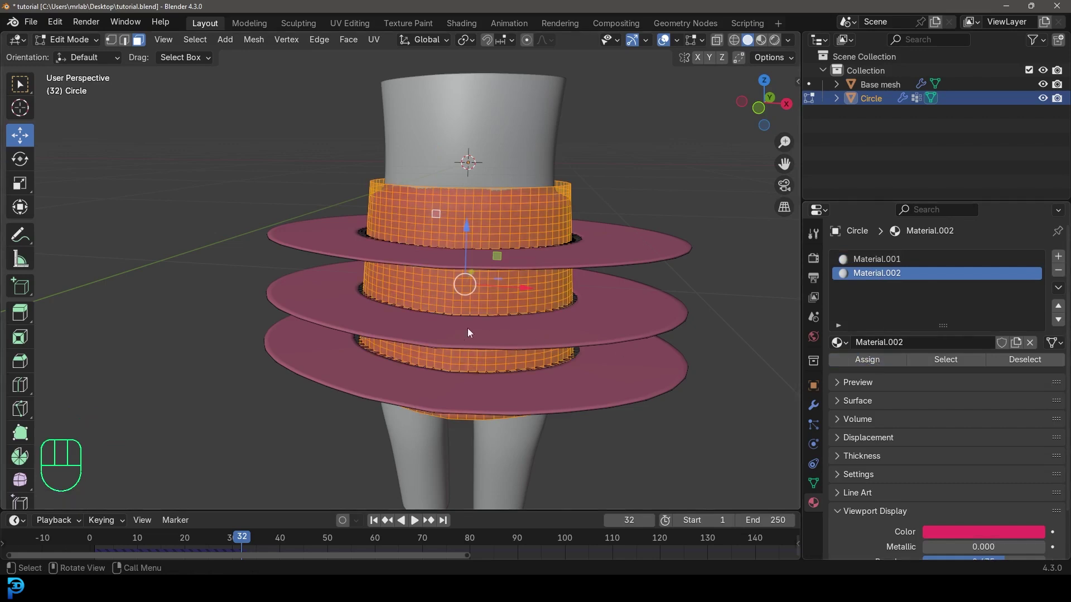
key("Tab")
key("alt+a")
key("shift+Left")
Replay the cloth simulation and orbit to inspect the two-tone skirt
key("space")
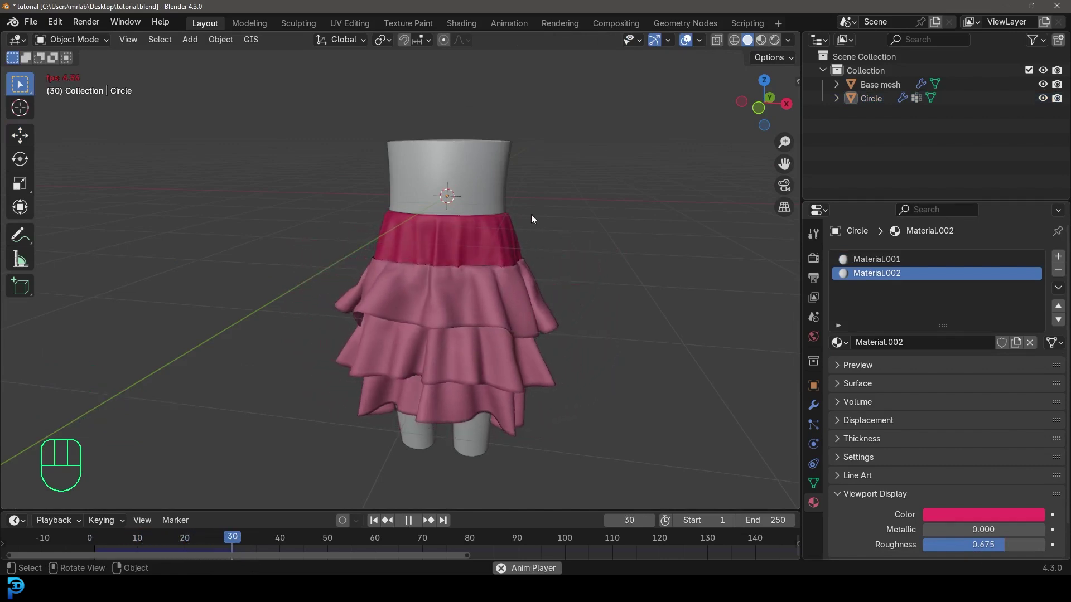
key("space")
left_click_drag(438, 315, 501, 306)
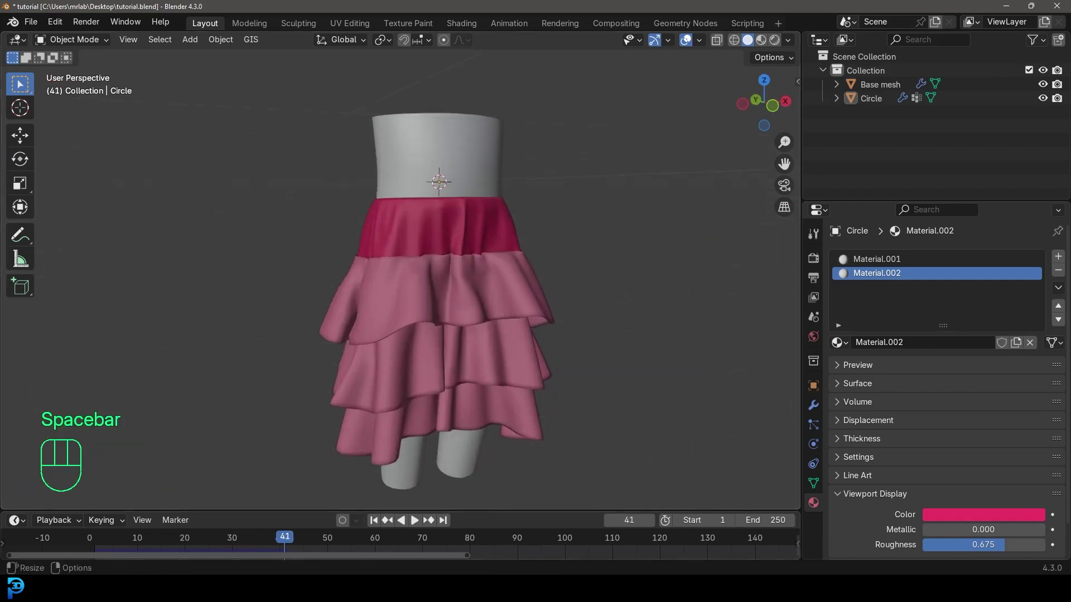